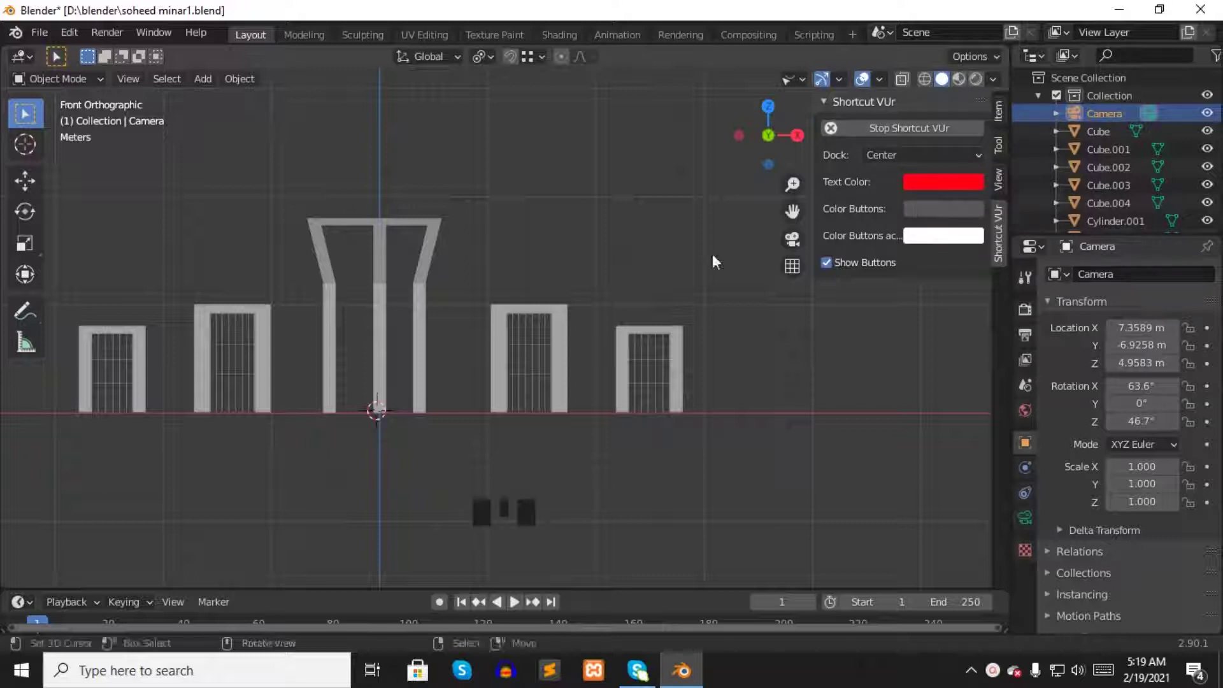
- Select the central bent pillar frame (Cube) and enter Edit Mode on its mesh
left_click(547, 210)
scroll("up", 3)
right_click(406, 299)
scroll("up", 3)
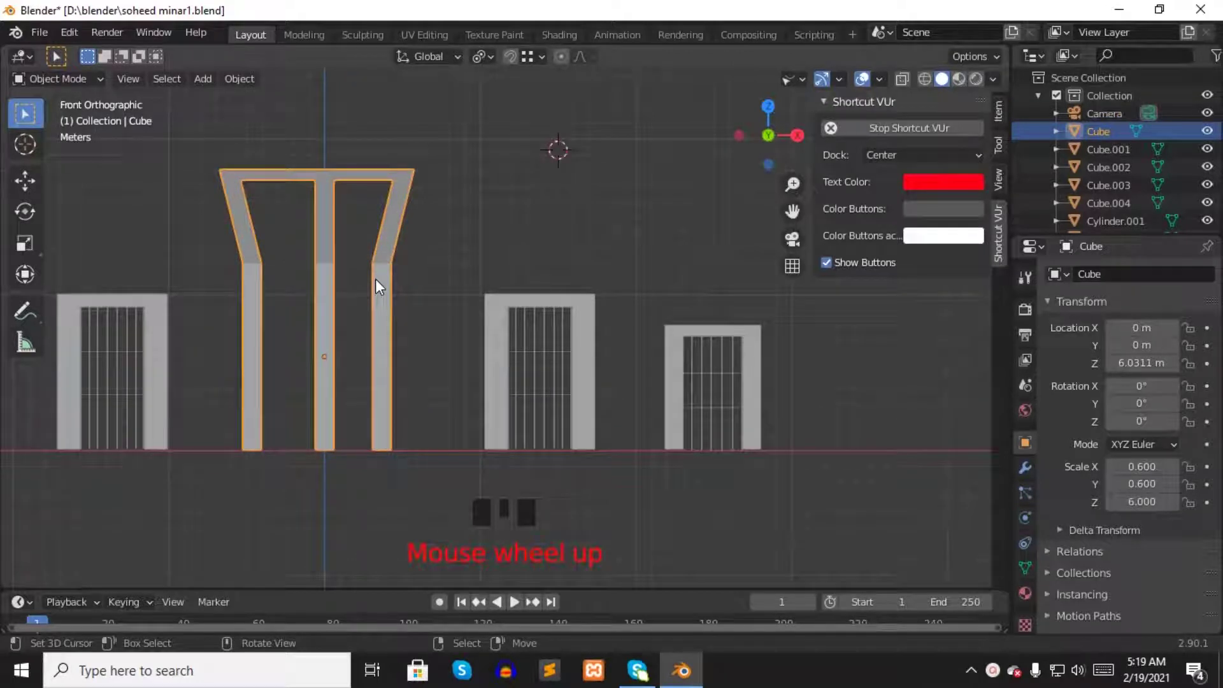
key("n")
key("Tab")
scroll("up", 3)
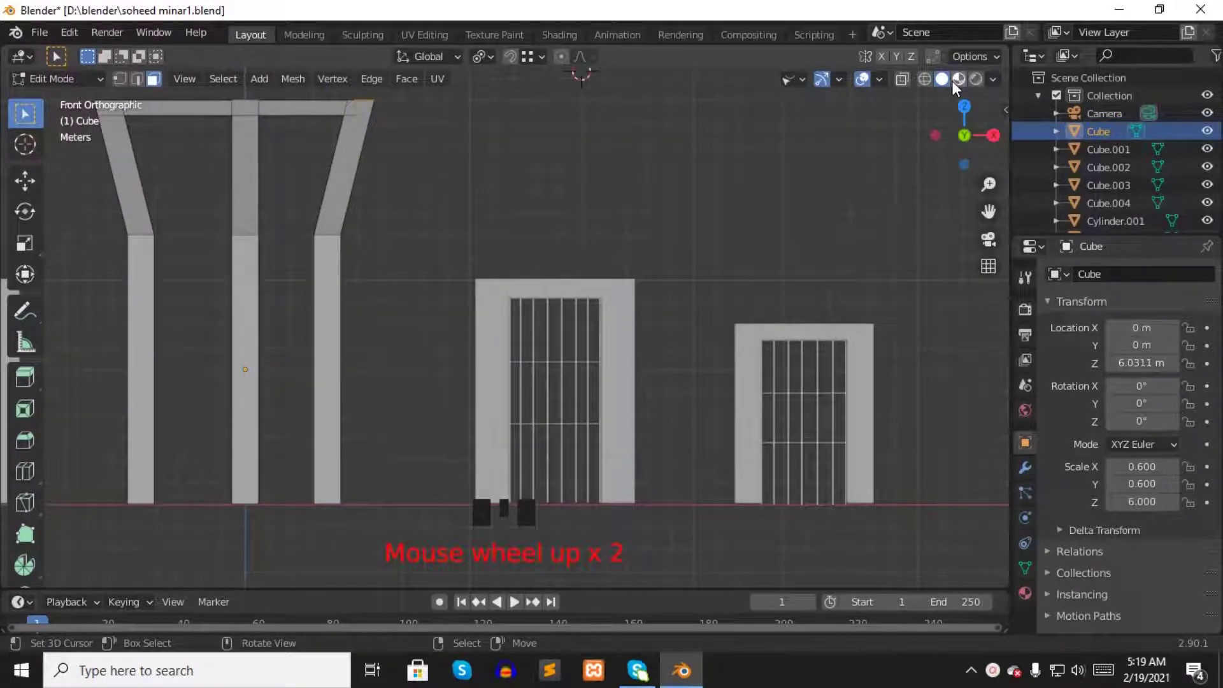
- With X-ray on, move the left and right outer pillars outward along X by about 2.4 m
left_click(935, 85)
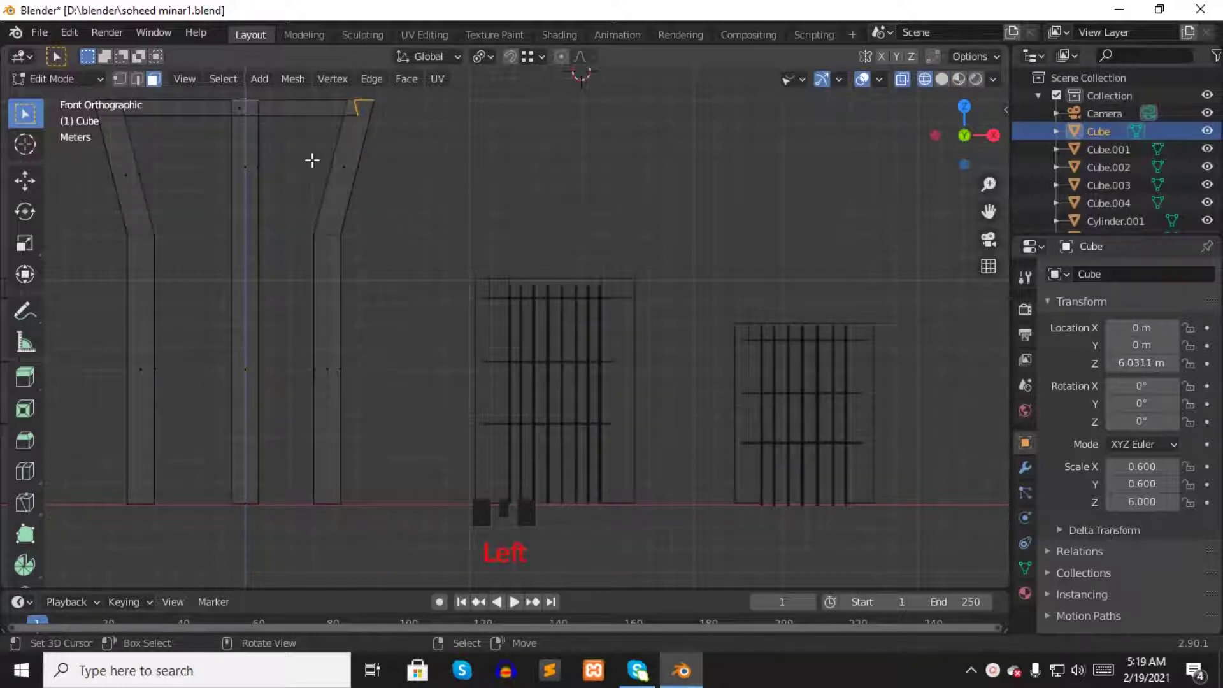
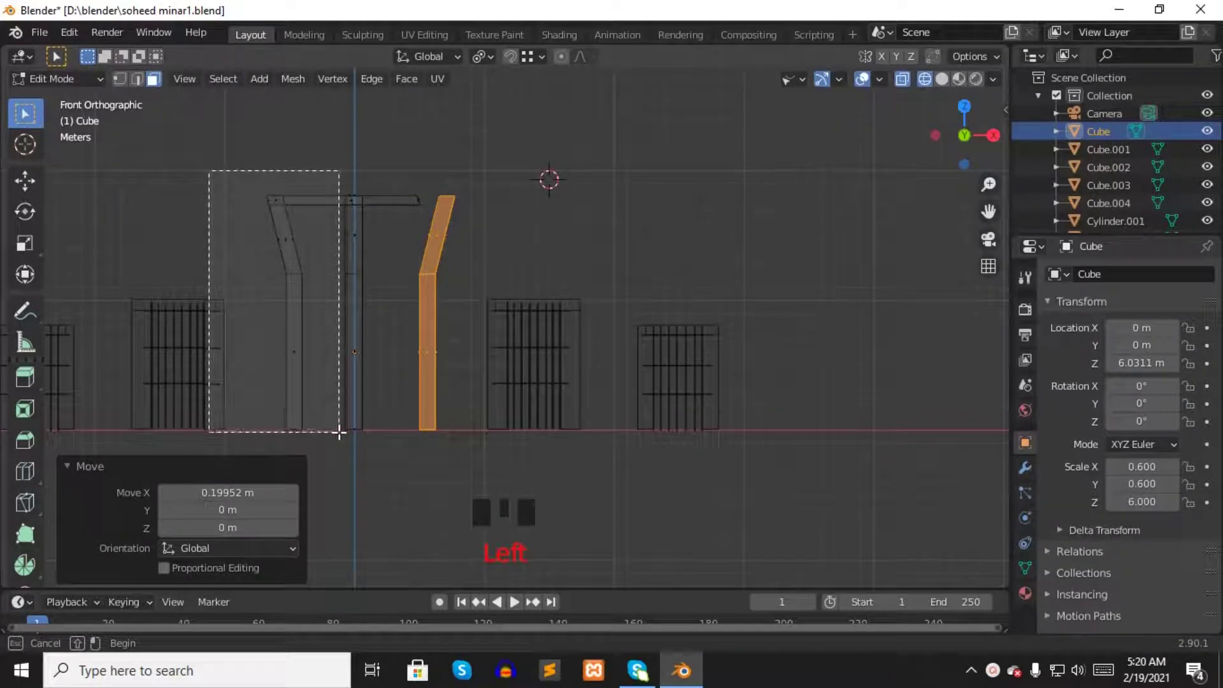
key("g")
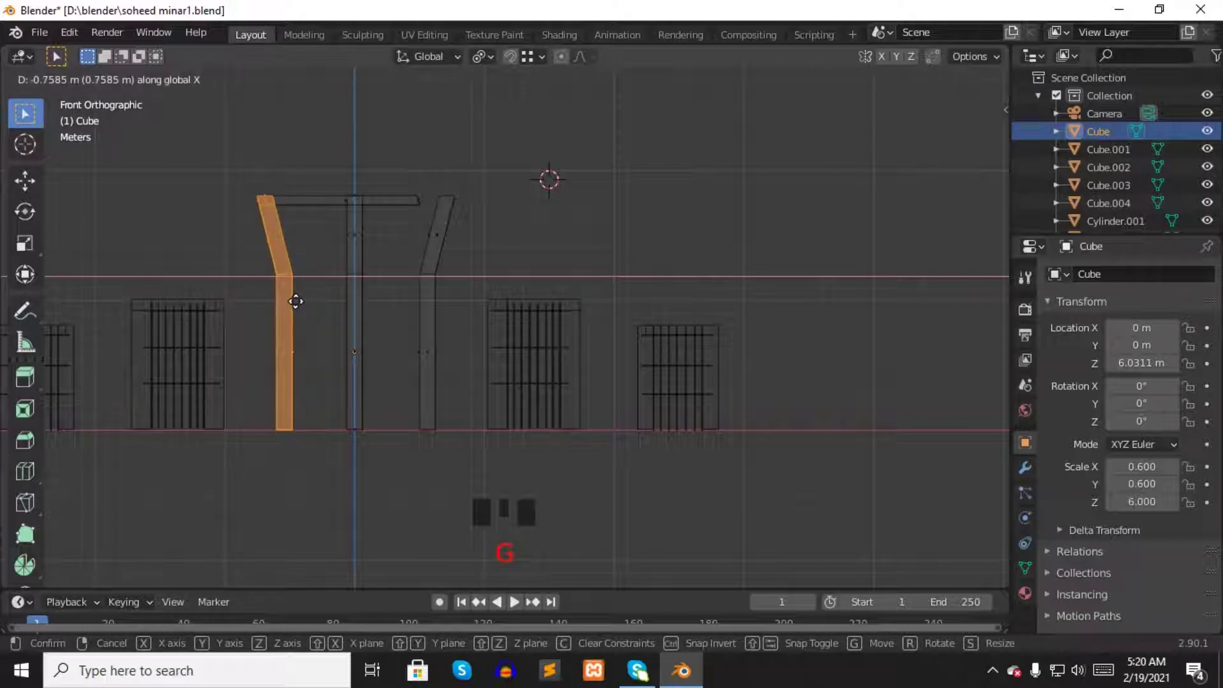
key("KP_Decimal")
scroll("up", 3)
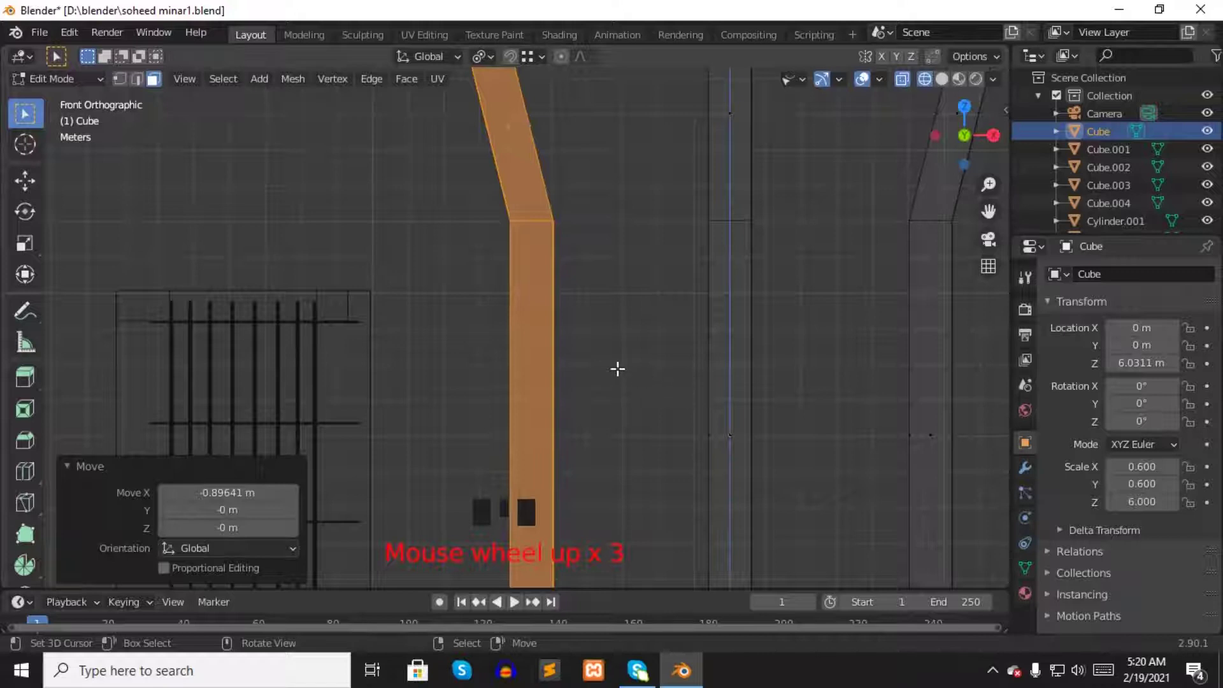
key("g")
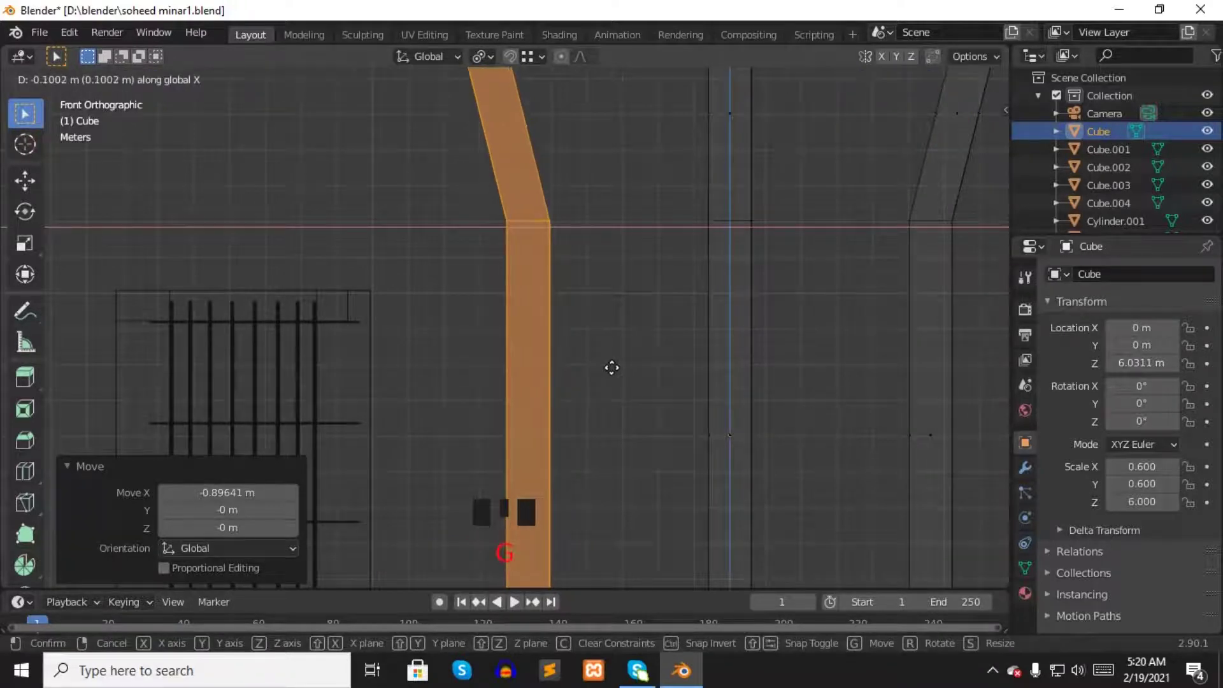
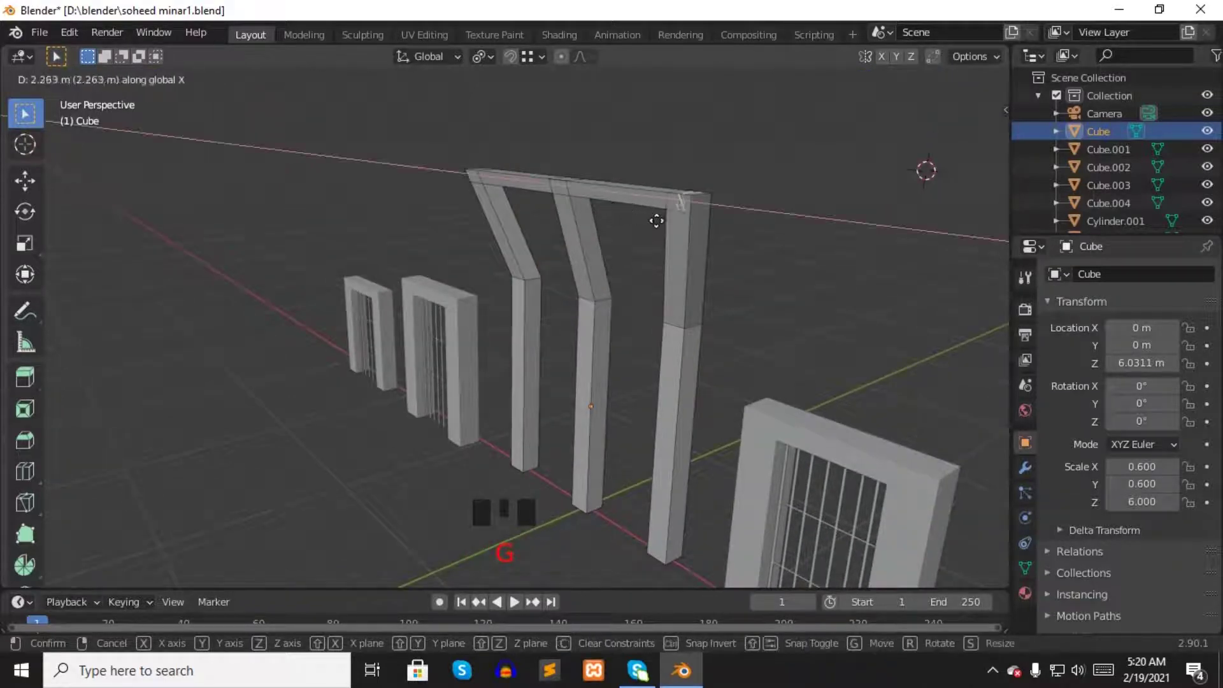
key("KP_Decimal")
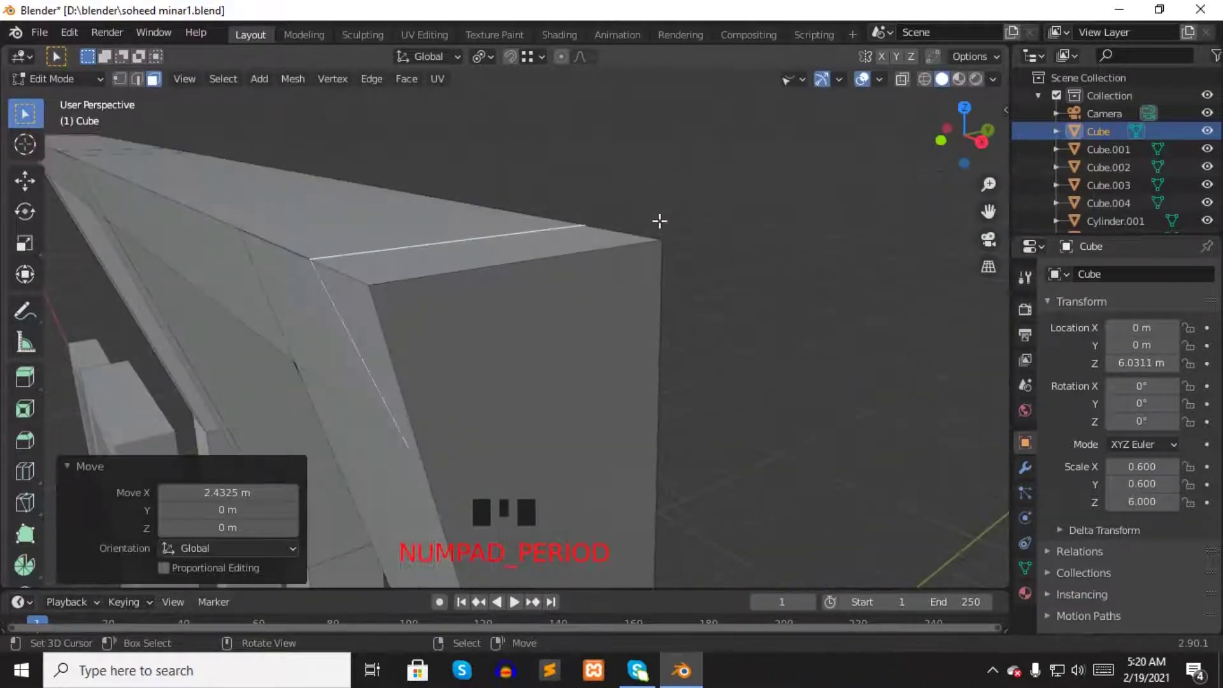
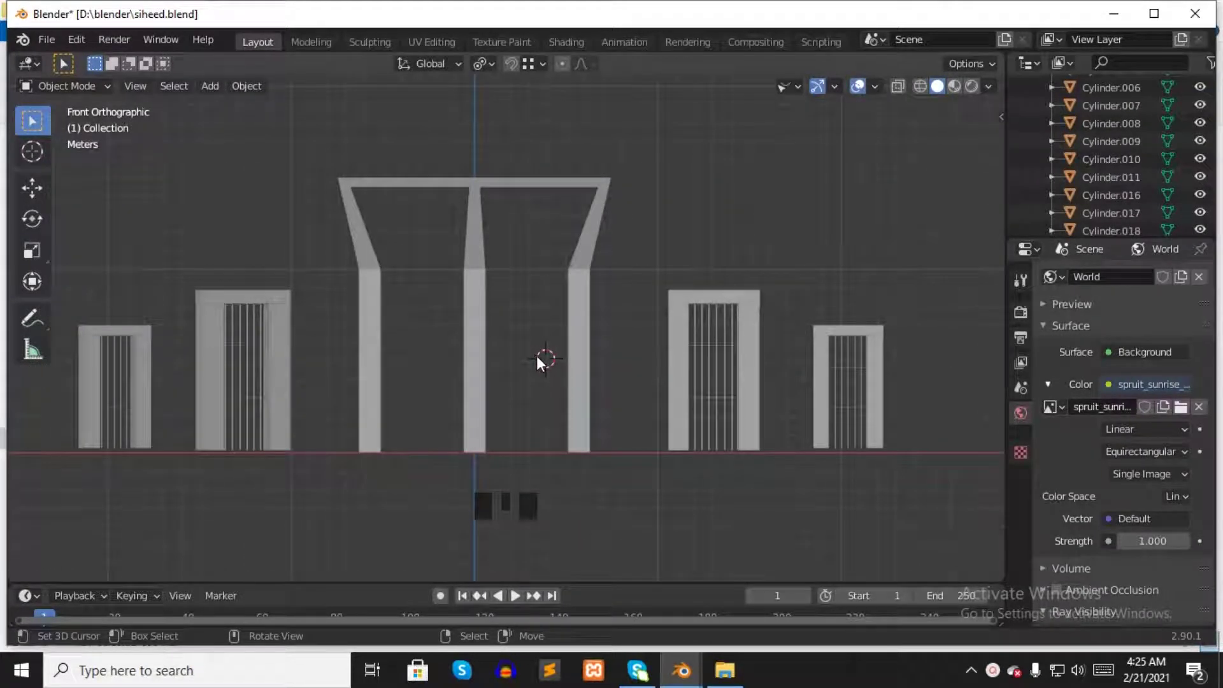
- Place the 3D cursor between the middle and right pillars for the new thin cylinder
left_click(547, 362)
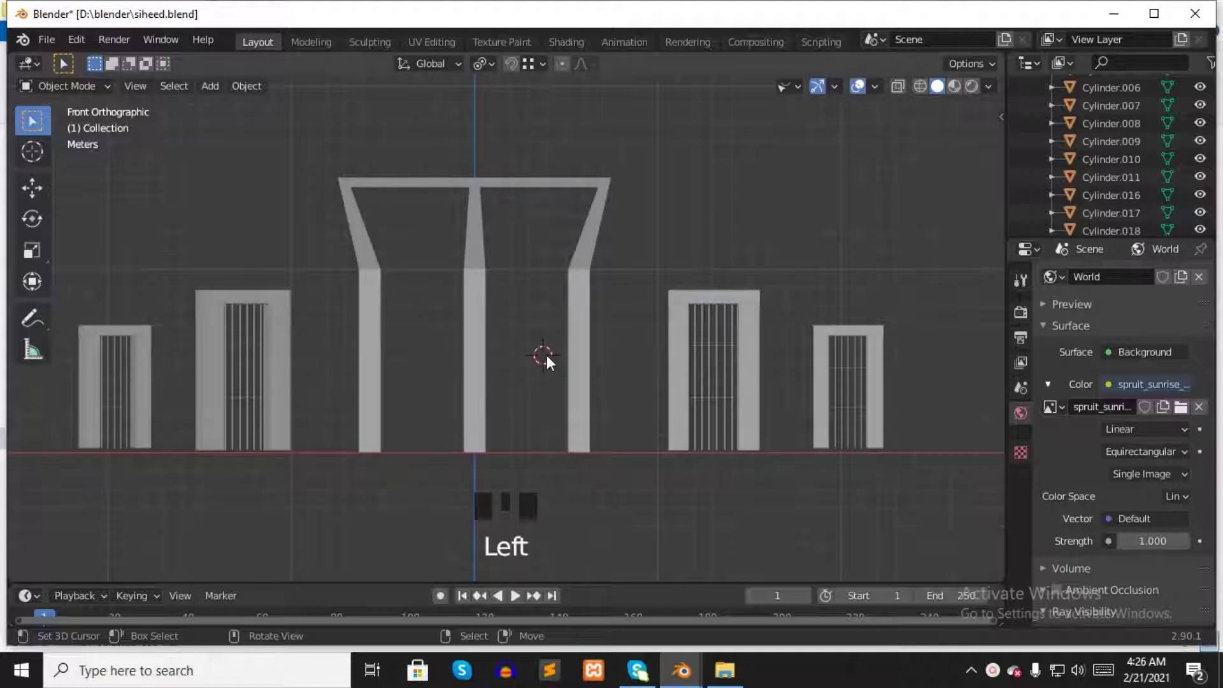
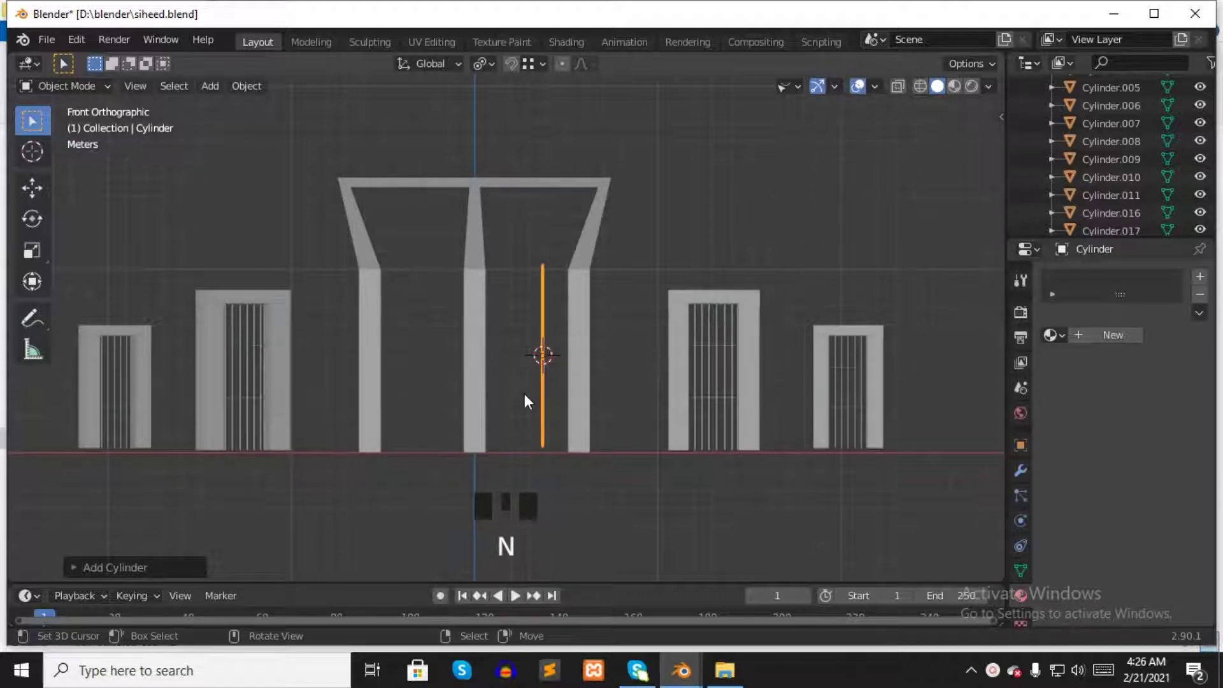
- Slide the rod along X between the pillars, then centre it in the pillar's depth along Y from Right view
key("KP_1")
scroll("up", 3)
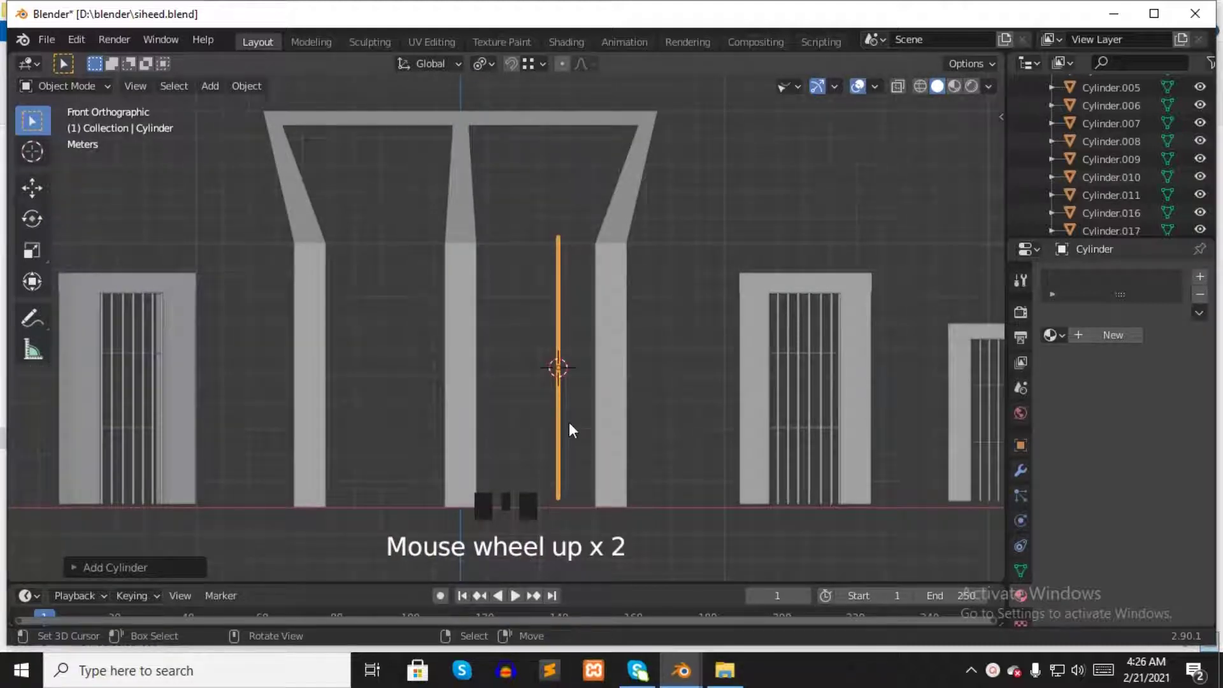
key("g")
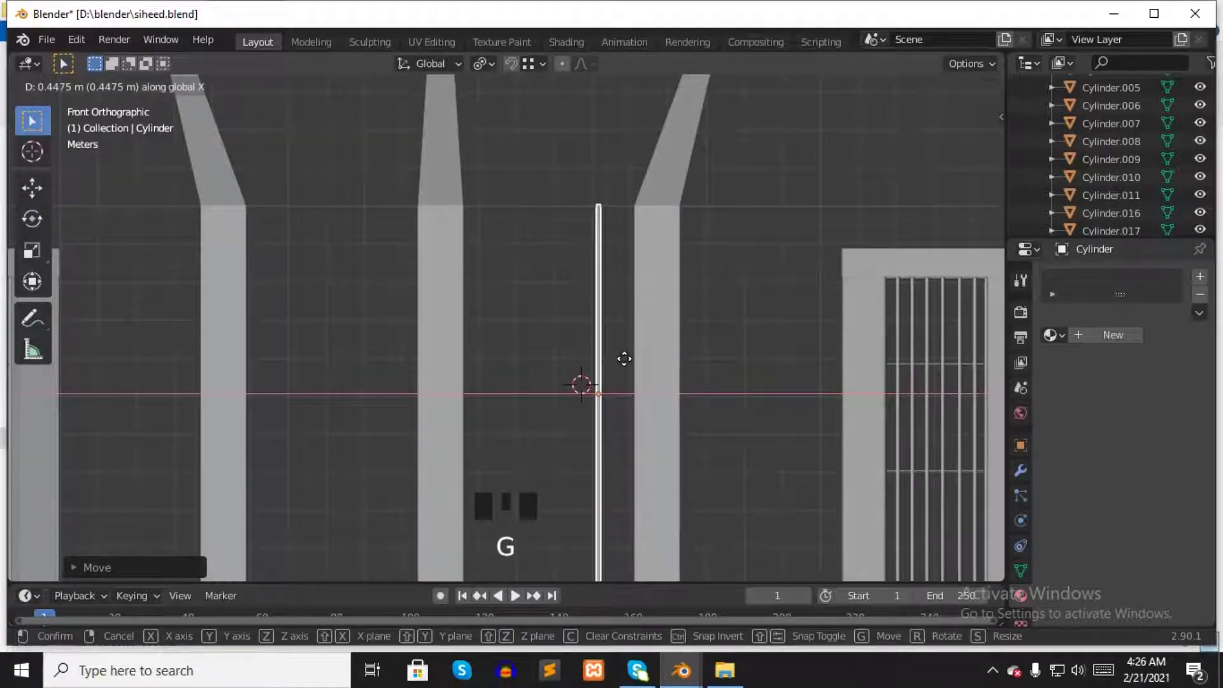
key("KP_3")
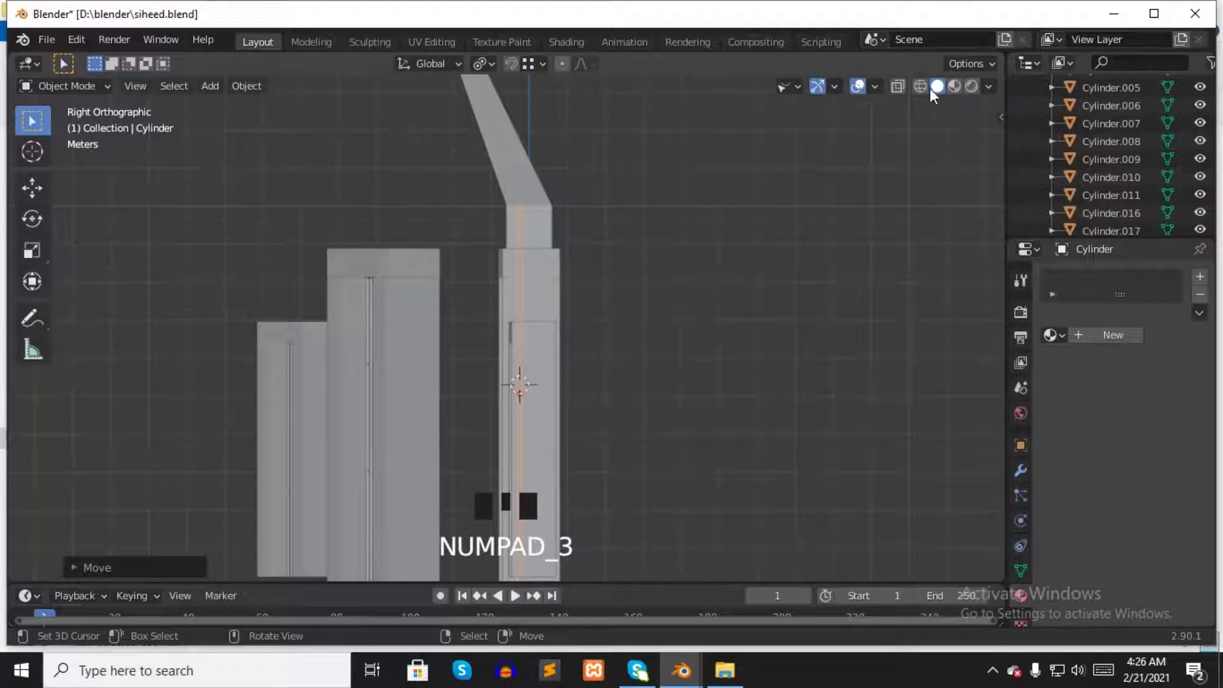
left_click(926, 91)
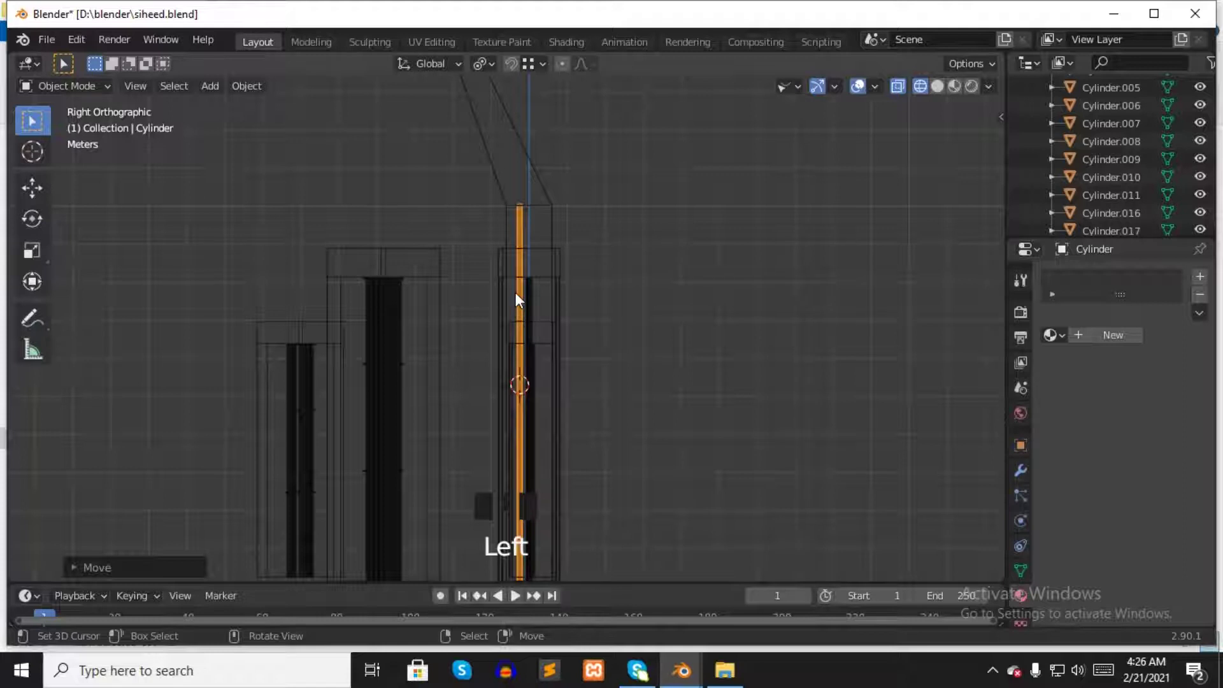
key("g")
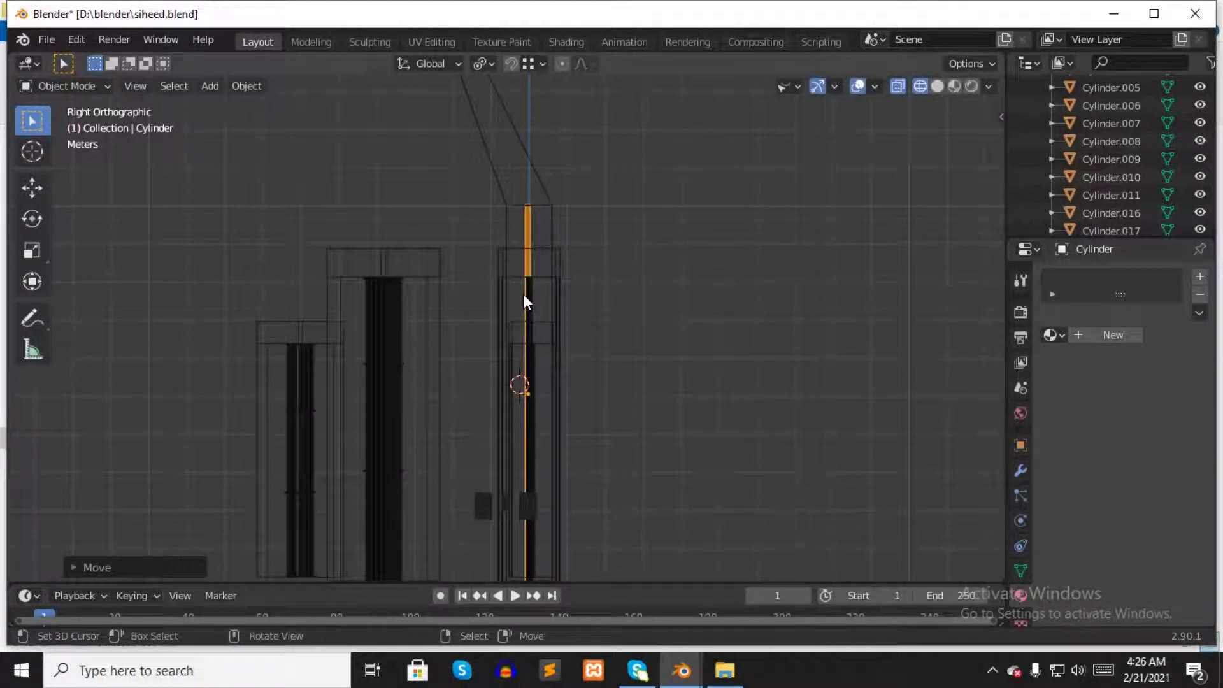
left_click(827, 231)
- Stretch the rod's top vertices upward until it reaches the top crossbar
key("Tab")
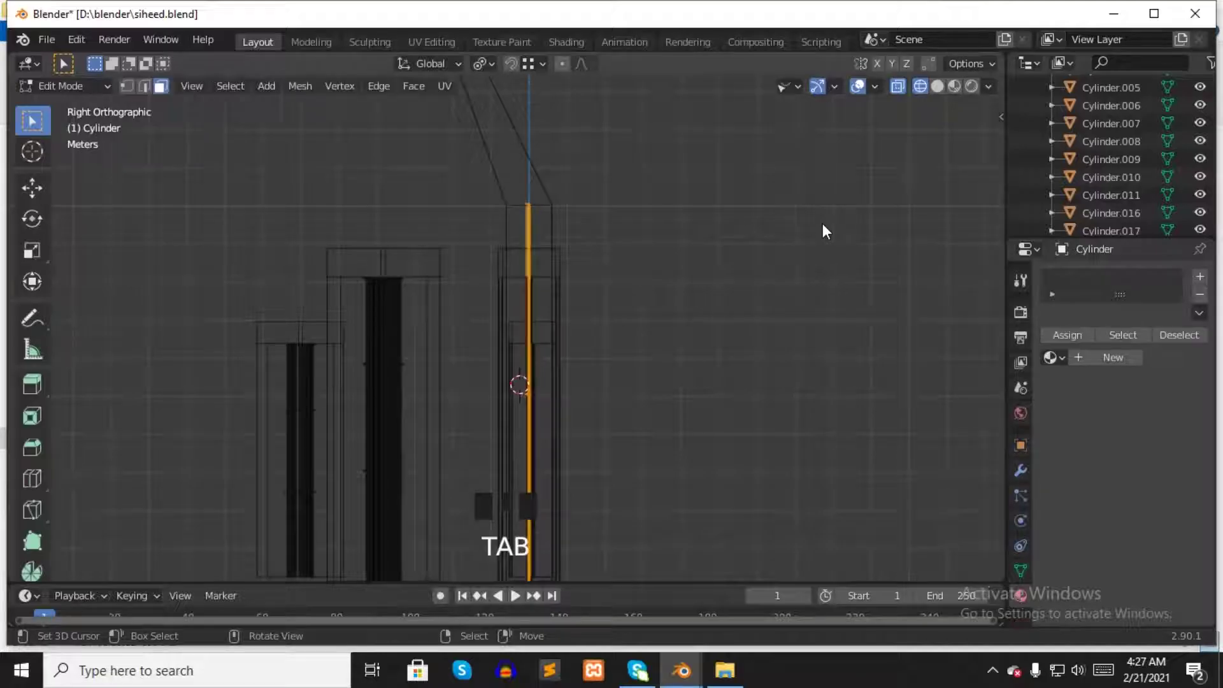
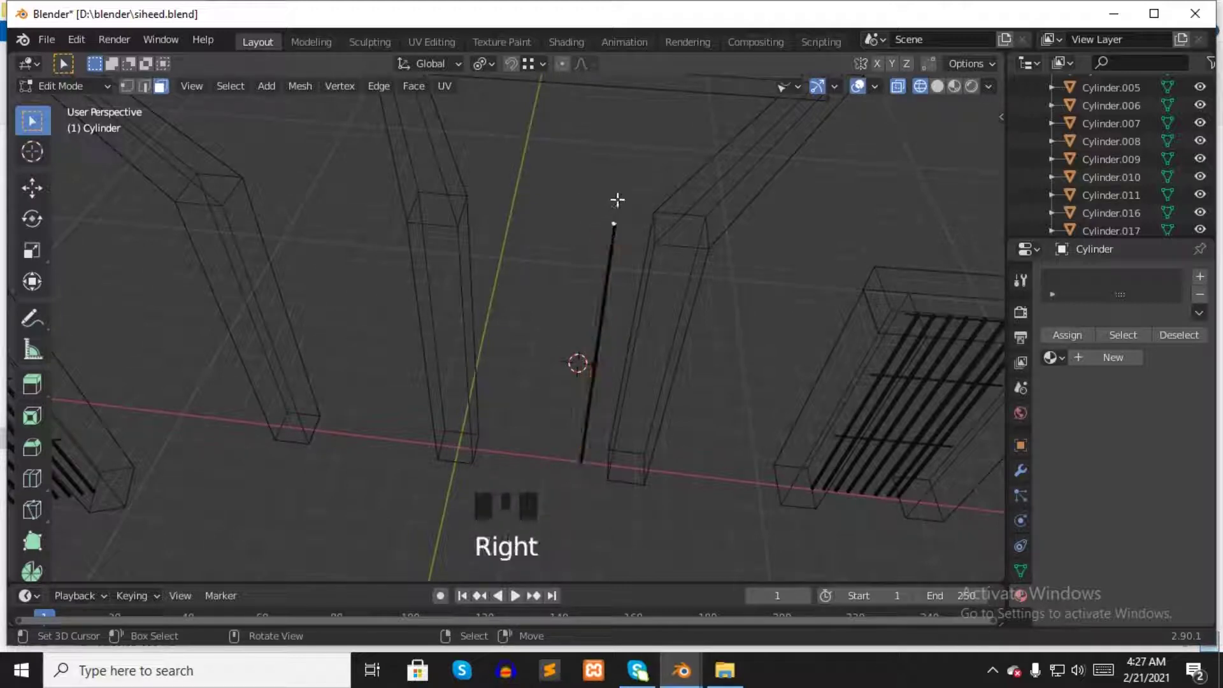
key("KP_Decimal")
scroll("down", 3)
scroll("down", 3)
scroll("down", 3)
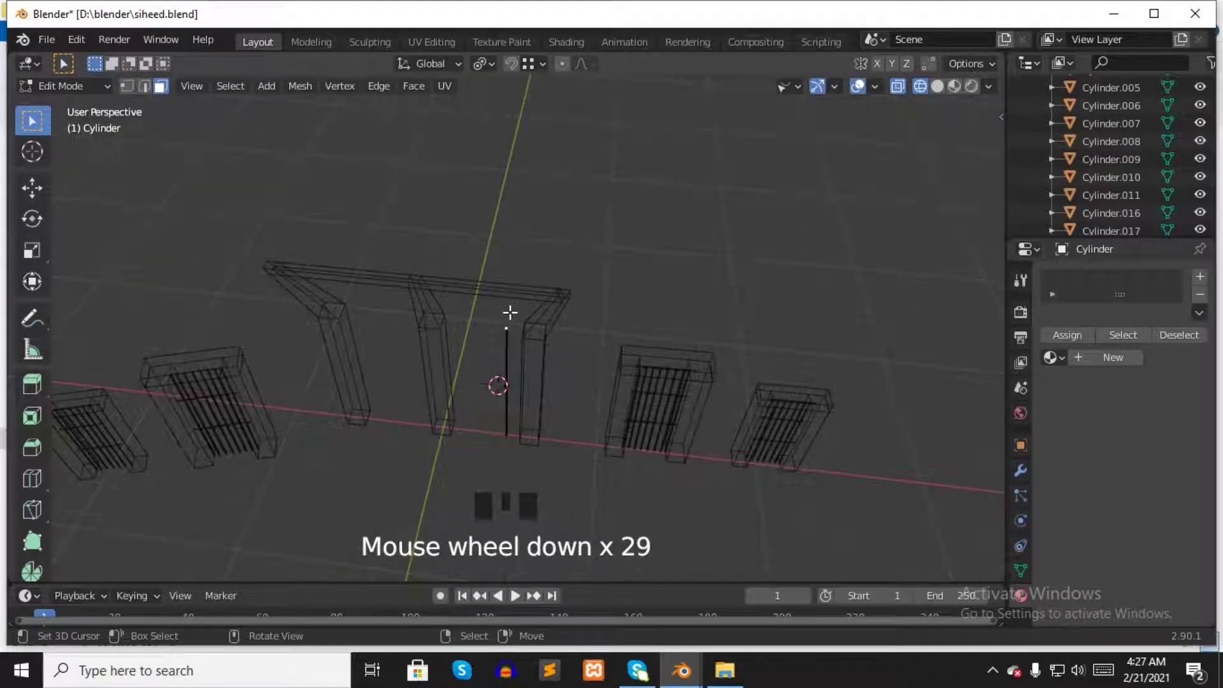
key("KP_3")
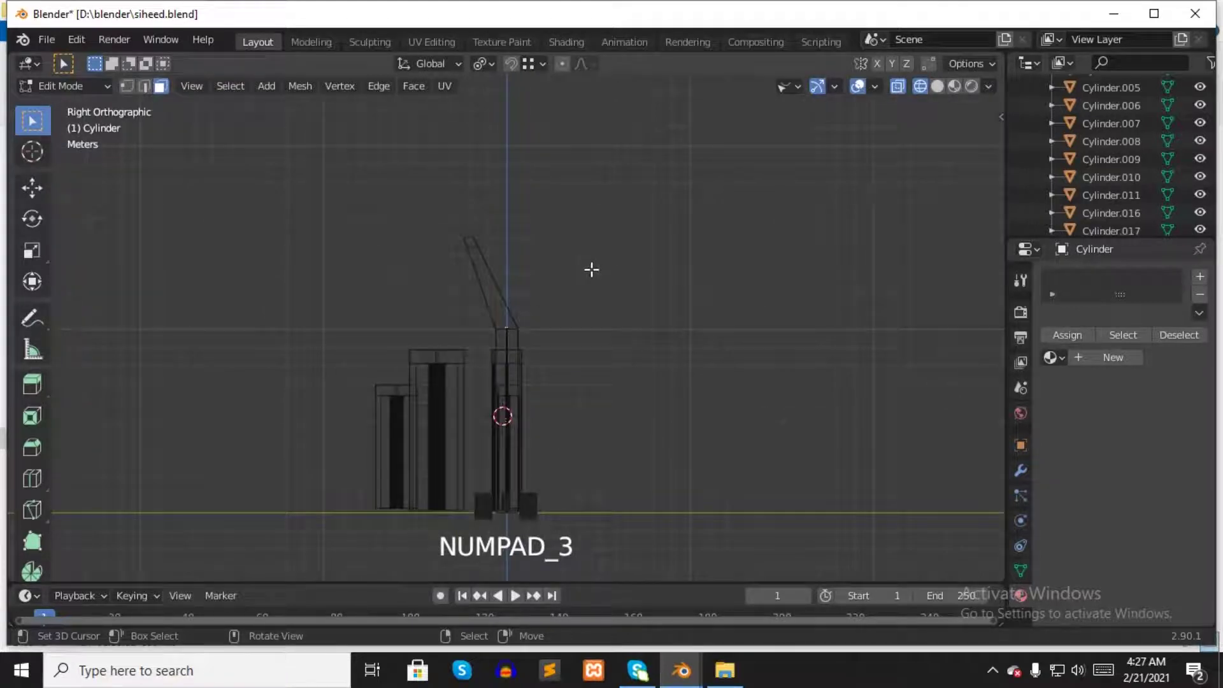
key("e")
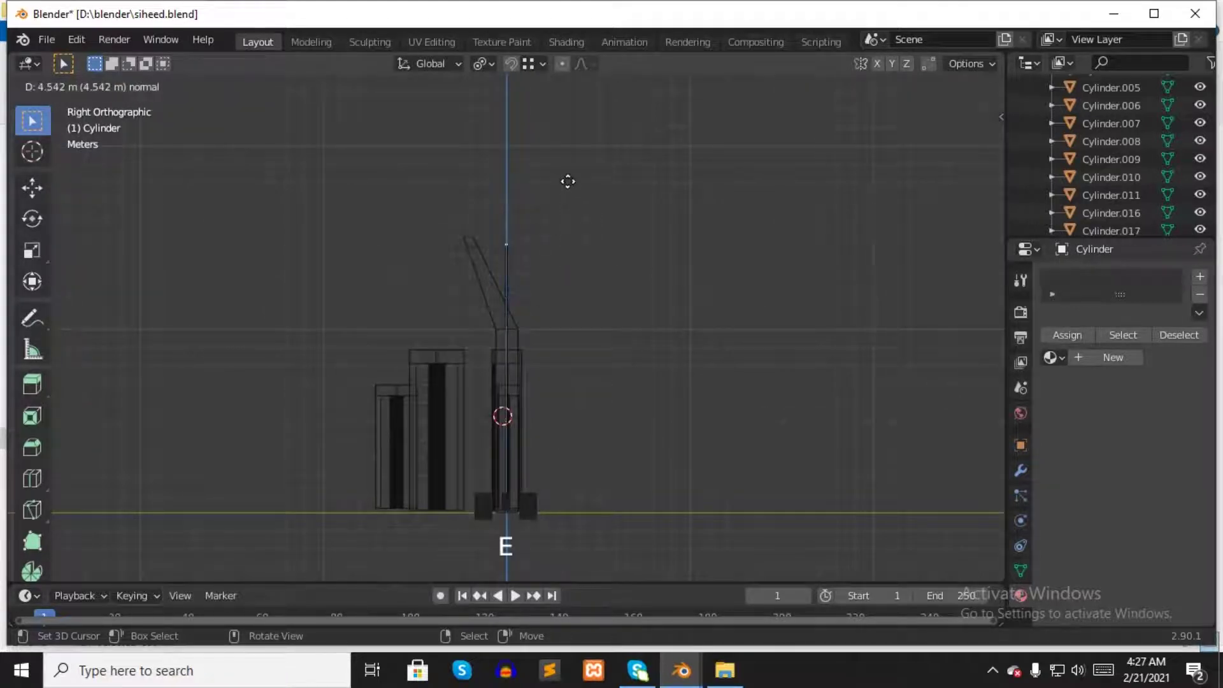
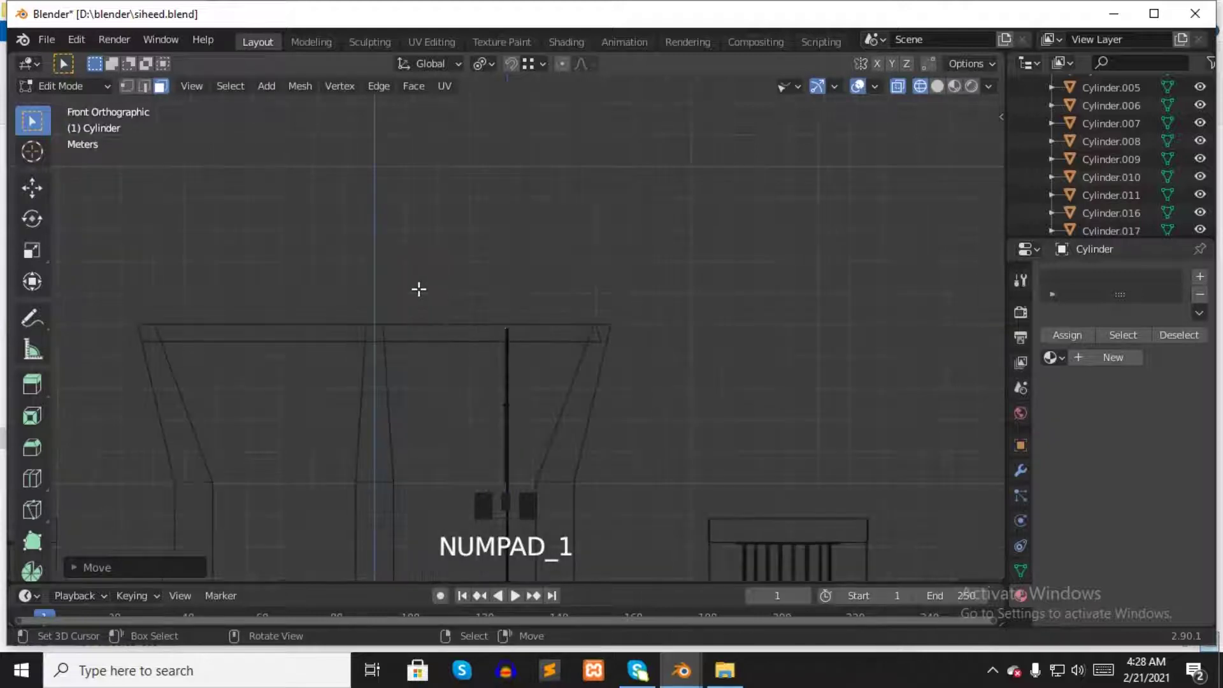
key("Tab")
- Duplicate the rod as Cylinder.012 just left of the original between the pillars
scroll("down", 3)
left_click_drag(527, 376, 536, 383)
key("KP_Decimal")
scroll("up", 3)
left_click_drag(513, 320, 501, 319)
key("shift+d")
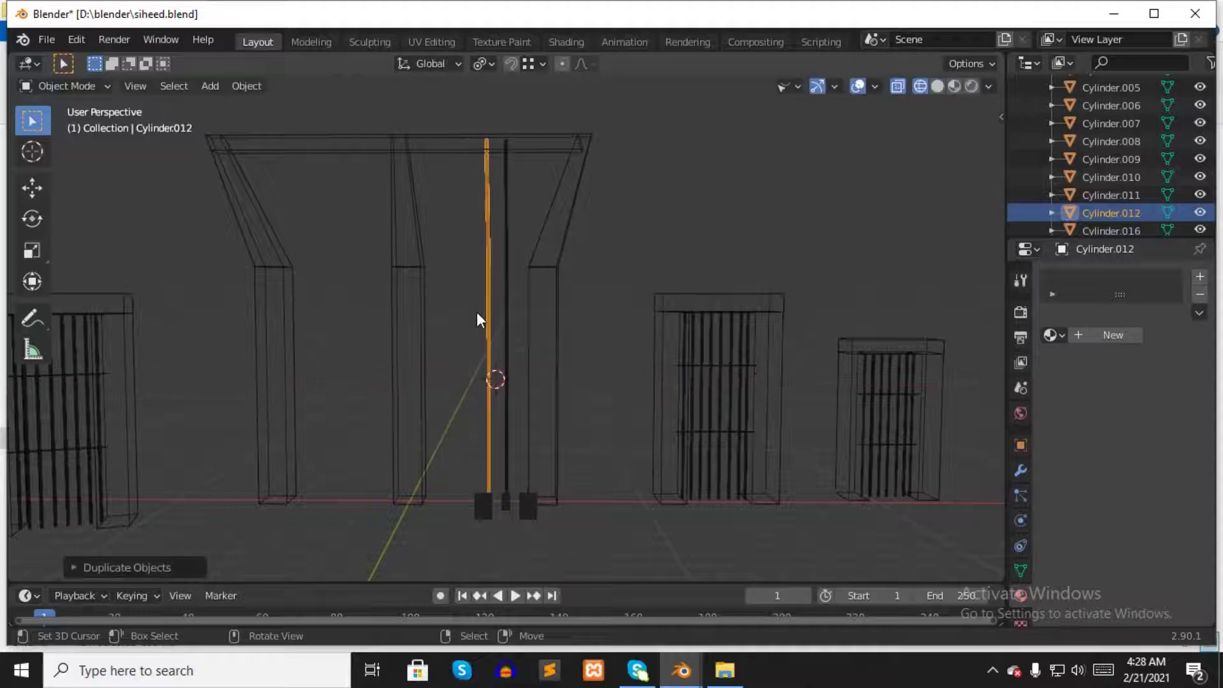
- Duplicate the rod repeatedly along X to build up the right grille's vertical bars
key("shift+d")
key("shift+d")
key("x")
key("ctrl+z")
key("shift+d")
key("shift+d")
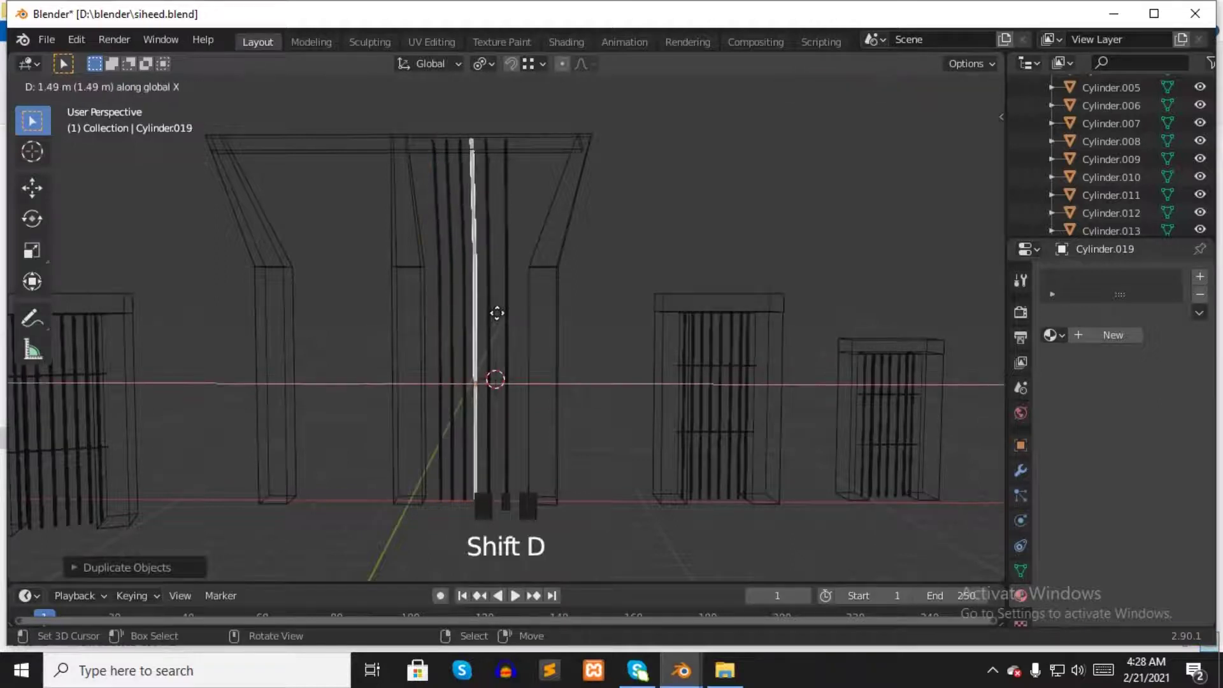
scroll("up", 3)
right_click(510, 331)
key("shift+d")
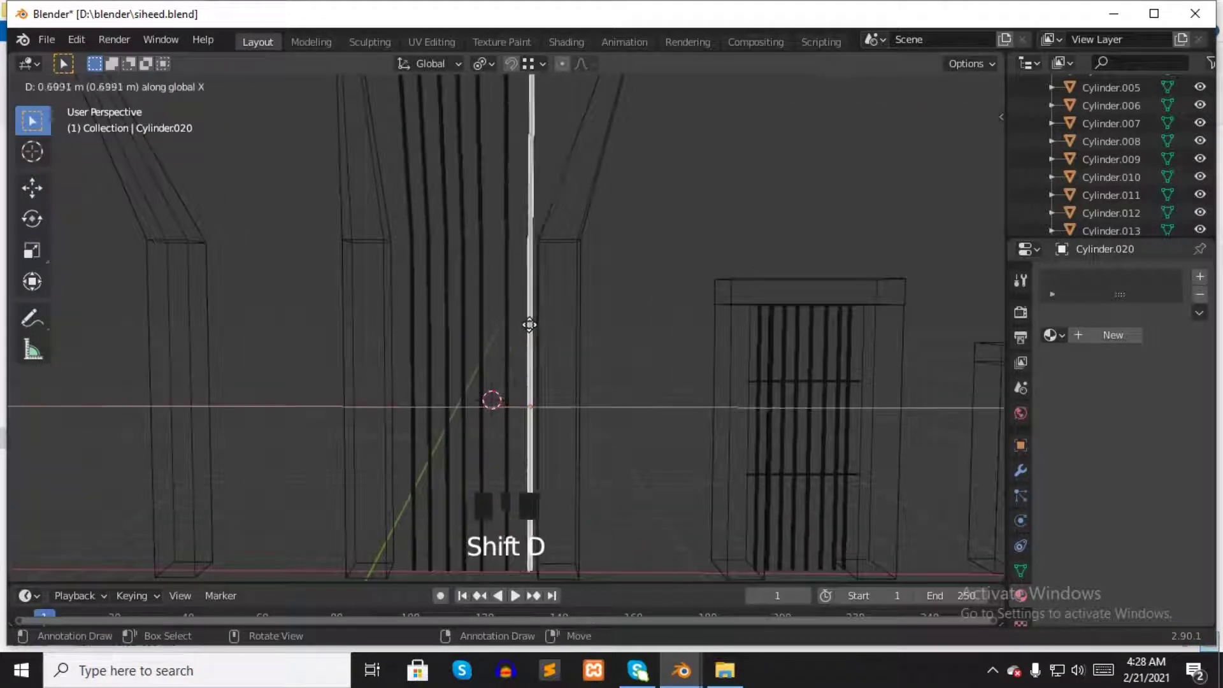
right_click(479, 328)
key("shift+d")
- Slide the last bars into position so about eight rods fill the right bay, then select the whole right grille
scroll("up", 3)
middle_click(516, 318)
scroll("down", 3)
left_click_drag(513, 315, 195, 181)
left_click(937, 92)
right_click(767, 223)
scroll("up", 3)
scroll("down", 3)
scroll("up", 3)
scroll("down", 3)
right_click(417, 375)
key("g")
right_click(435, 383)
key("g")
scroll("down", 3)
scroll("down", 3)
left_click(432, 297)
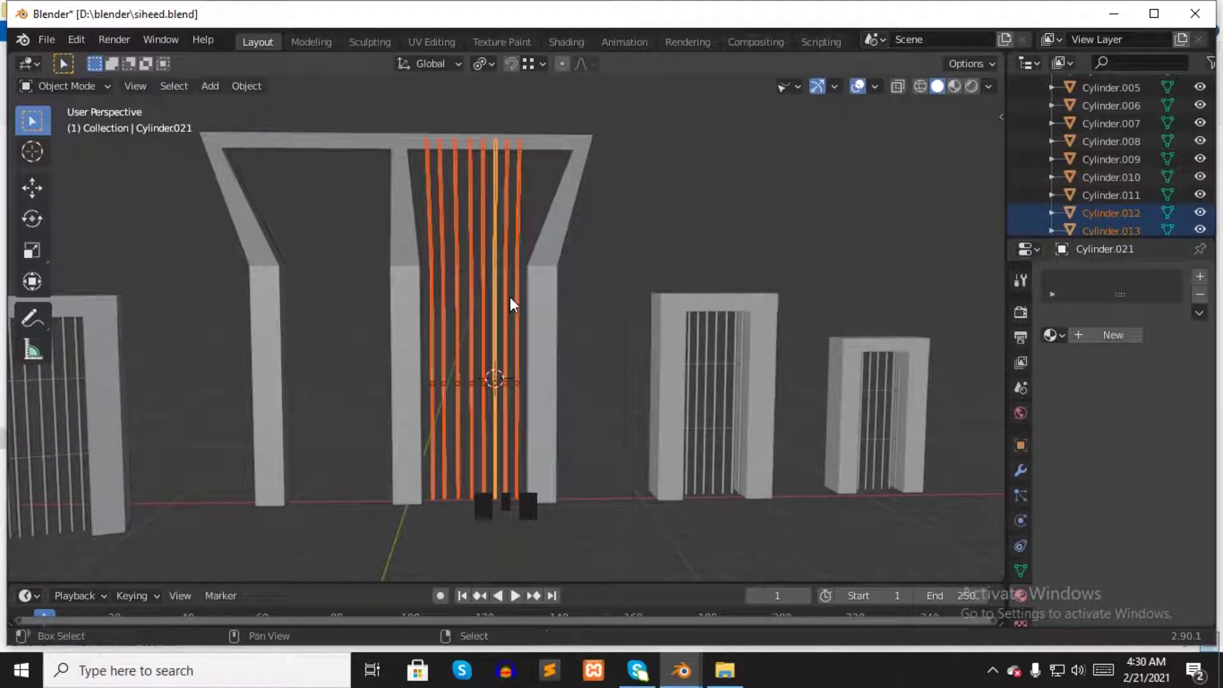
- Duplicate the right grille's bars into the left bay, up to Cylinder.029
key("shift+d")
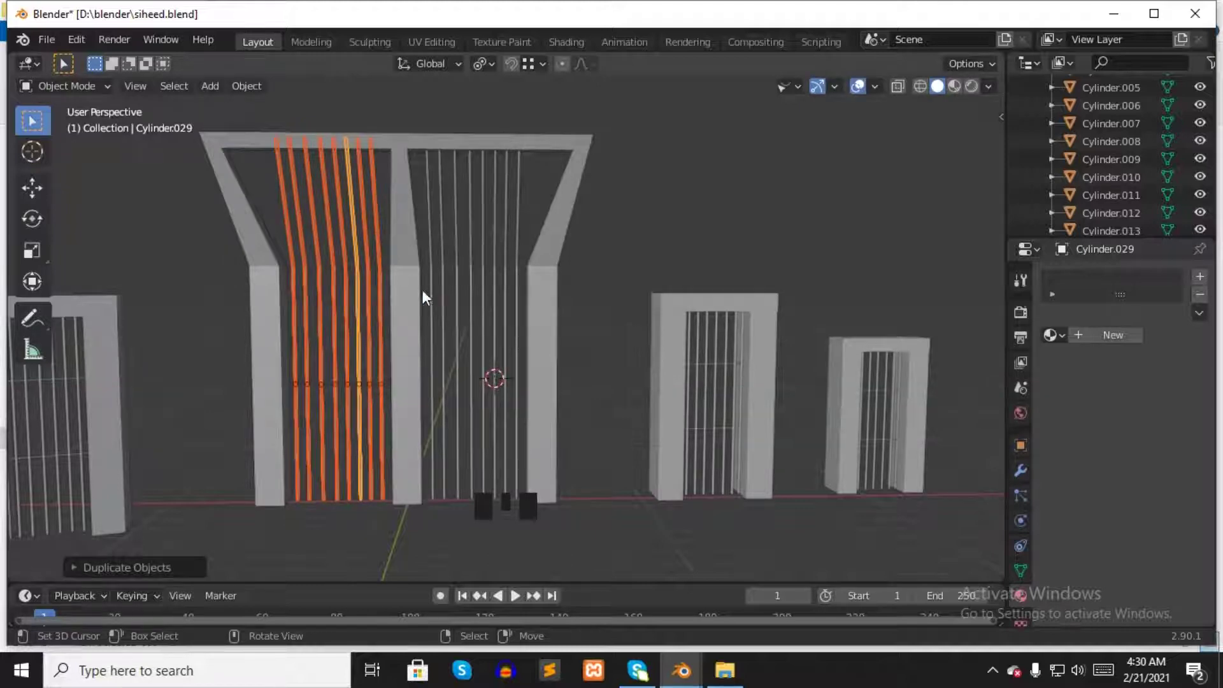
left_click_drag(639, 236, 487, 226)
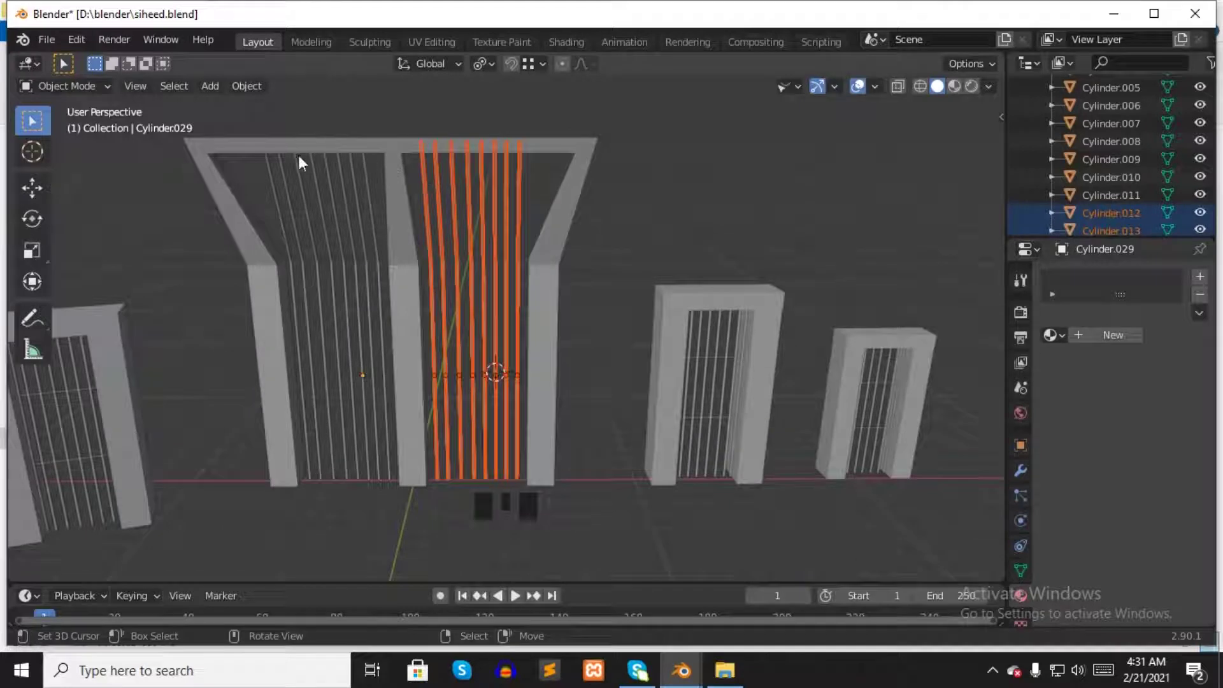
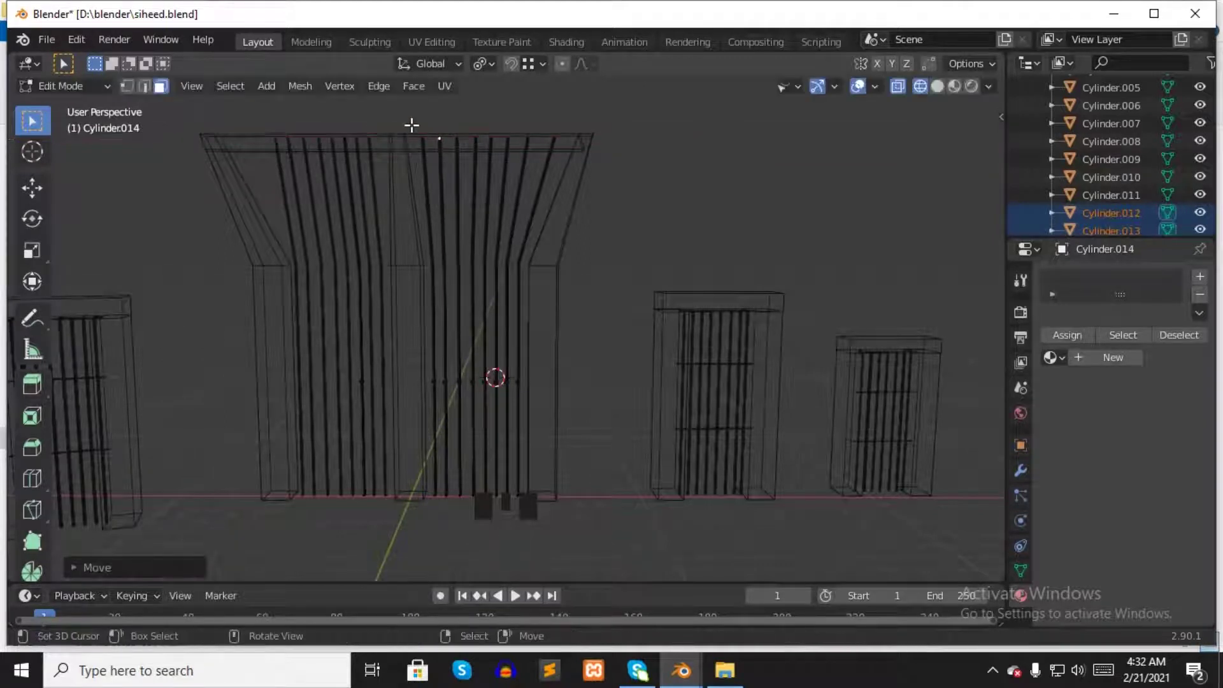
- Reshape the left-grille bars' tops so both grilles fan outward with the flared pillars, then inspect the result
key("Tab")
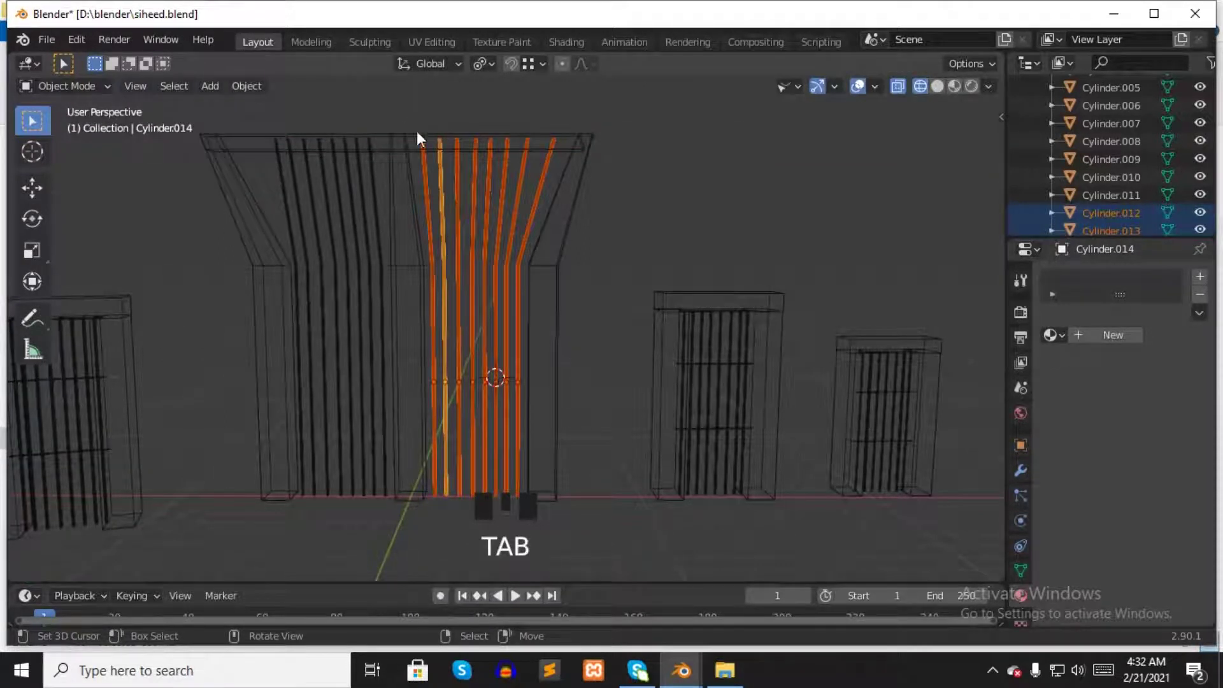
left_click_drag(272, 182, 286, 186)
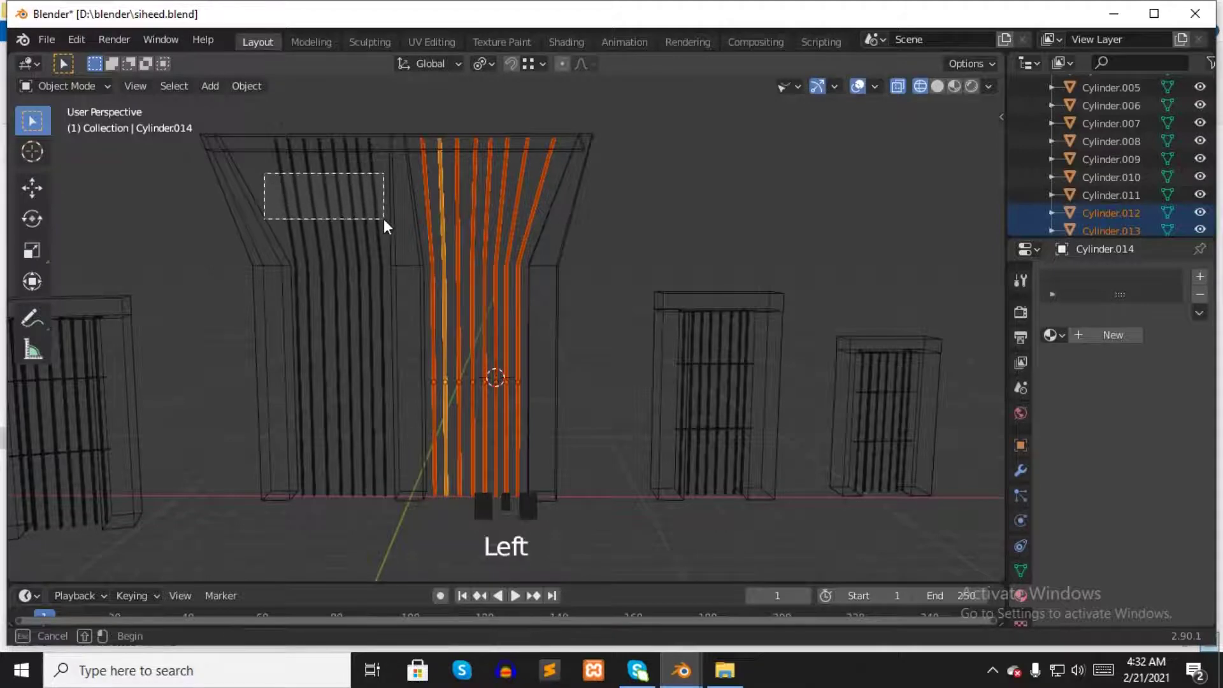
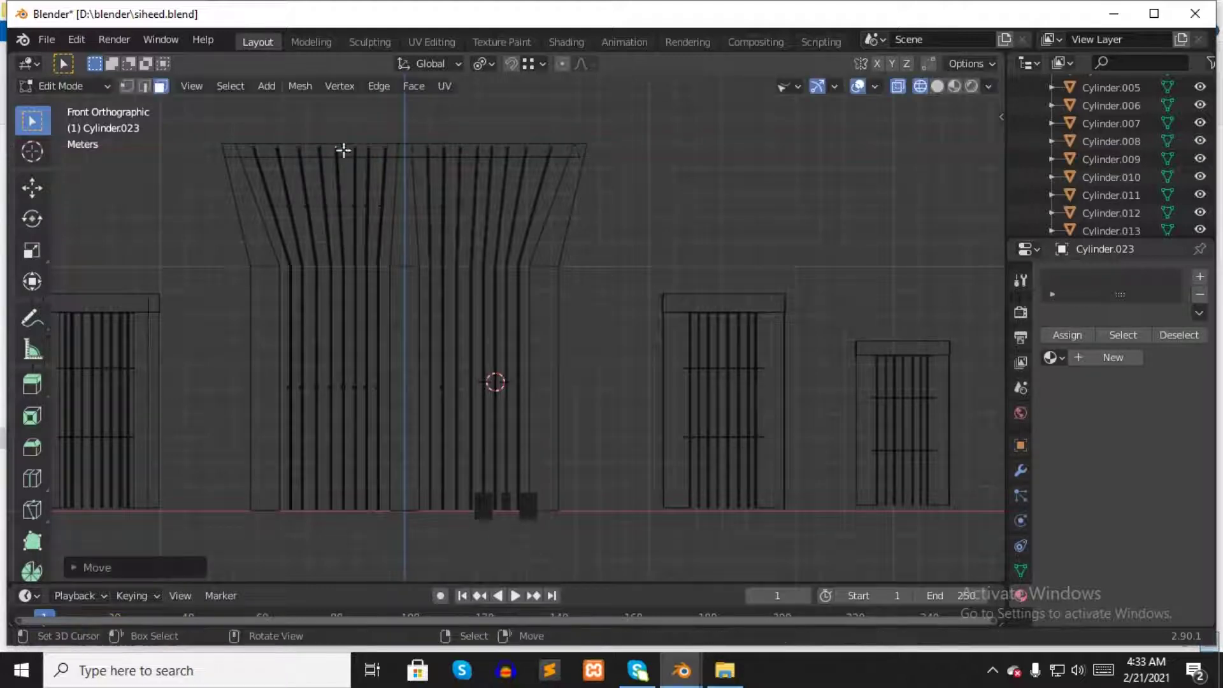
key("Tab")
left_click(945, 93)
right_click(605, 142)
left_click_drag(591, 179, 383, 235)
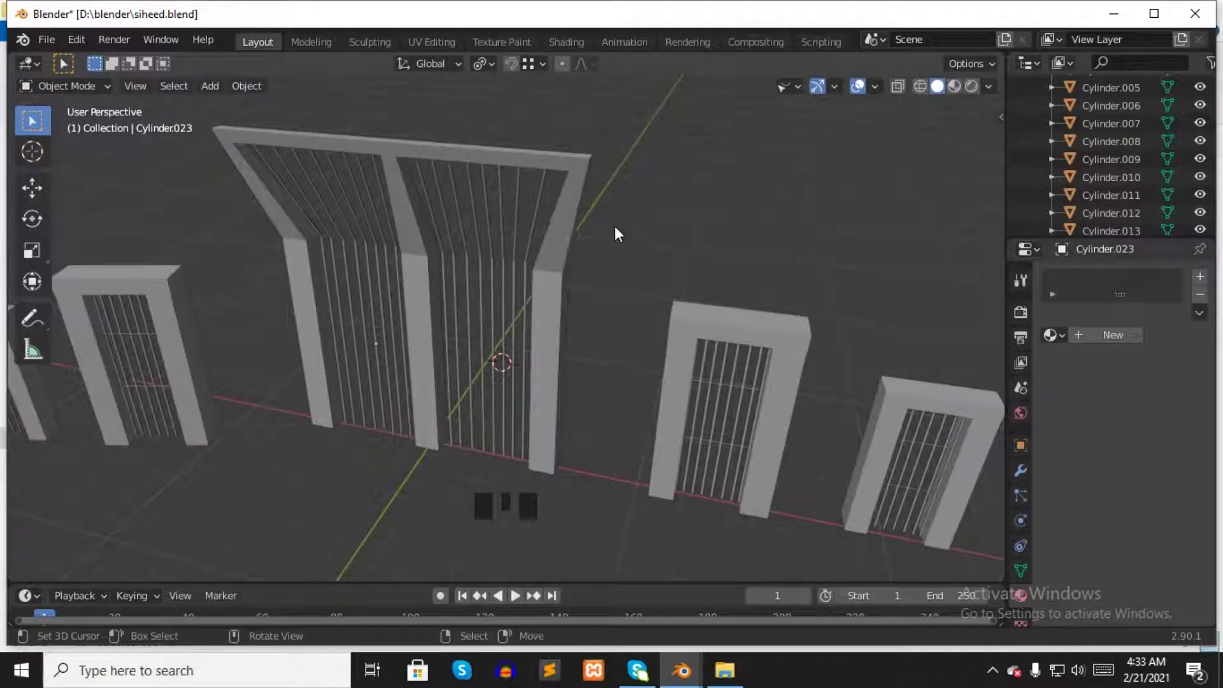
left_click(620, 232)
right_click(620, 232)
left_click(620, 232)
left_click(620, 232)
left_click(620, 232)
- Add a new cylinder (Cylinder.030) and scale it into a thin horizontal crossbar
left_click_drag(233, 203, 258, 254)
scroll("up", 3)
scroll("up", 3)
scroll("down", 3)
key("shift+a")
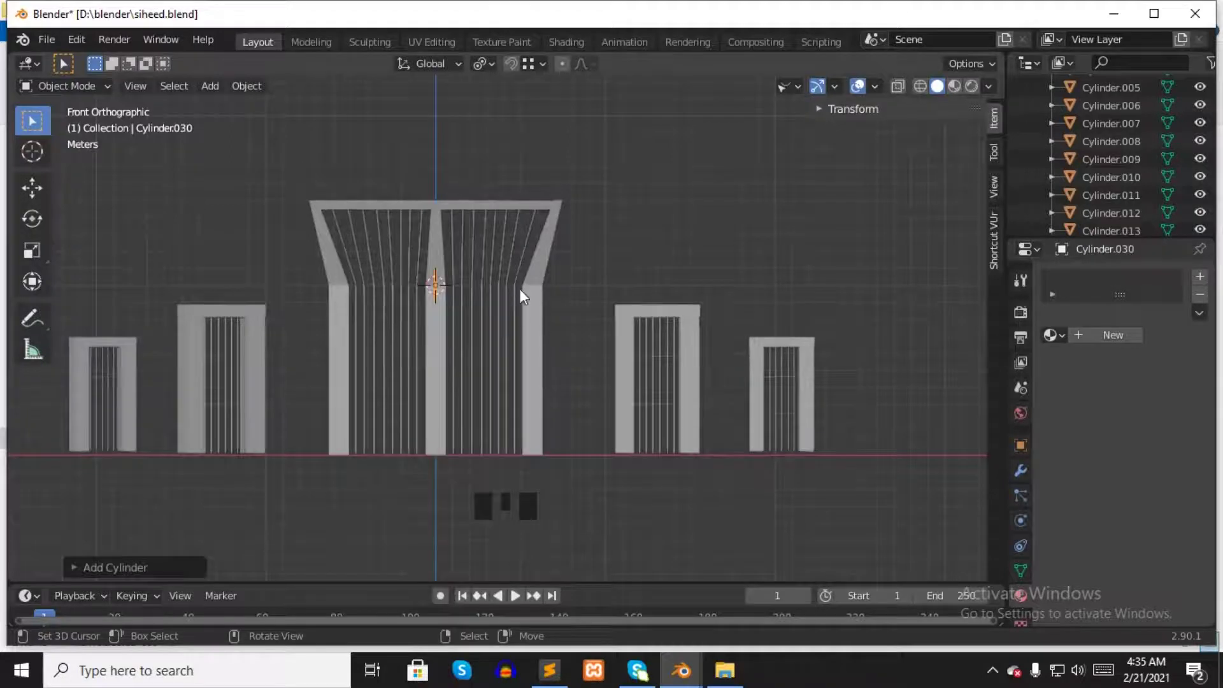
key("s")
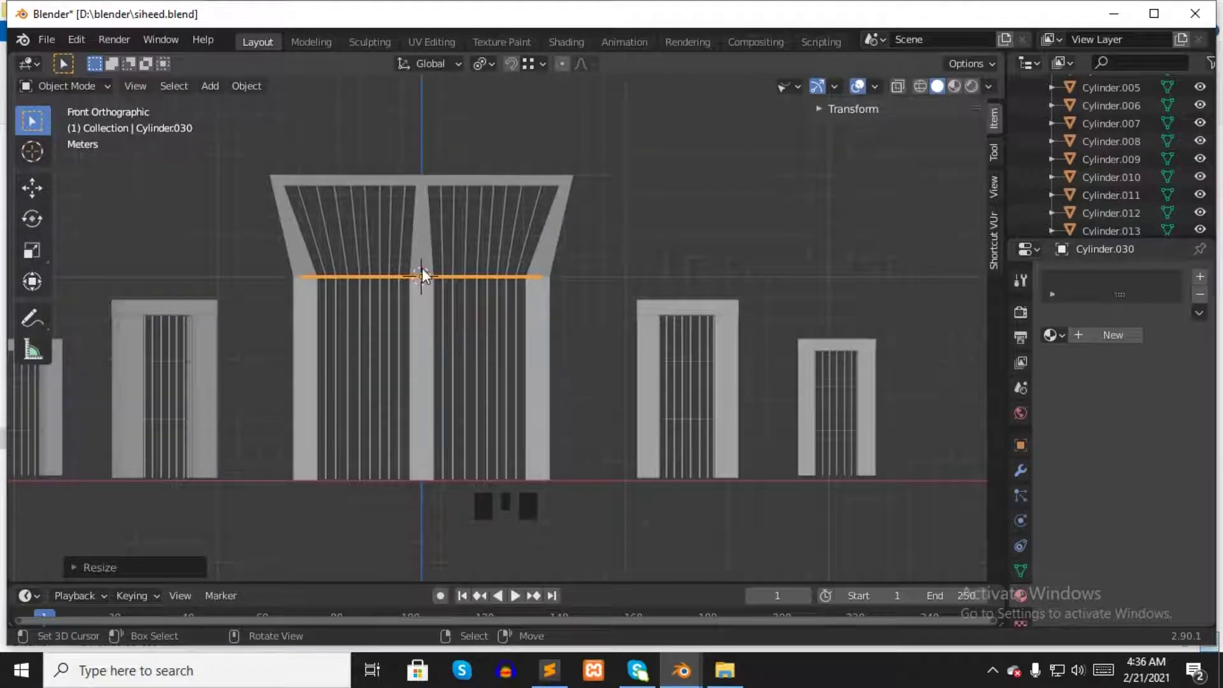
- Position the crossbar within the pillar's depth and at the bend height, spanning both grille bays
key("KP_3")
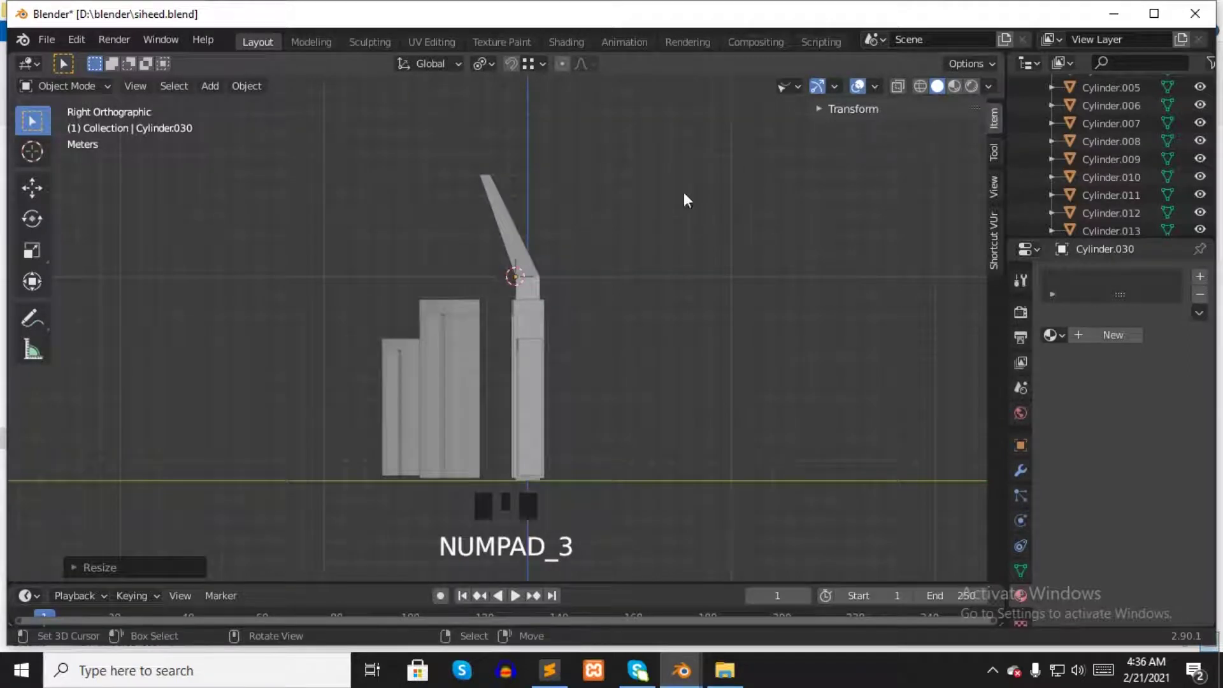
left_click(924, 91)
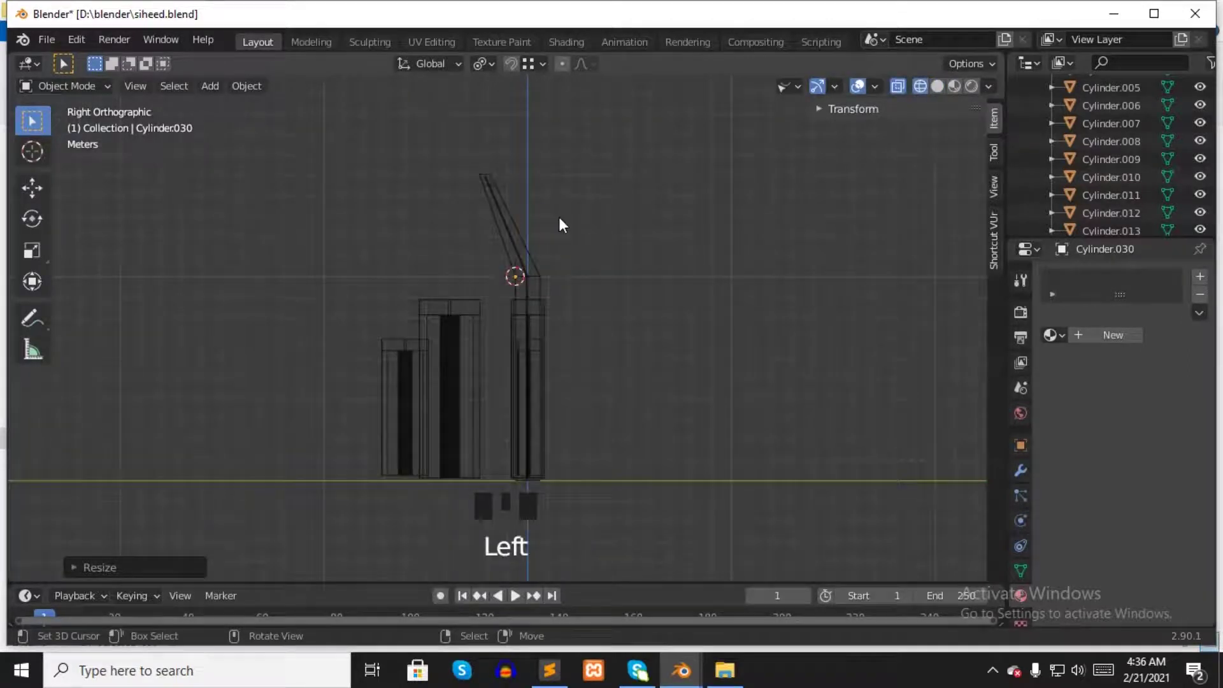
left_click_drag(620, 236, 606, 238)
left_click_drag(597, 244, 575, 267)
key("KP_3")
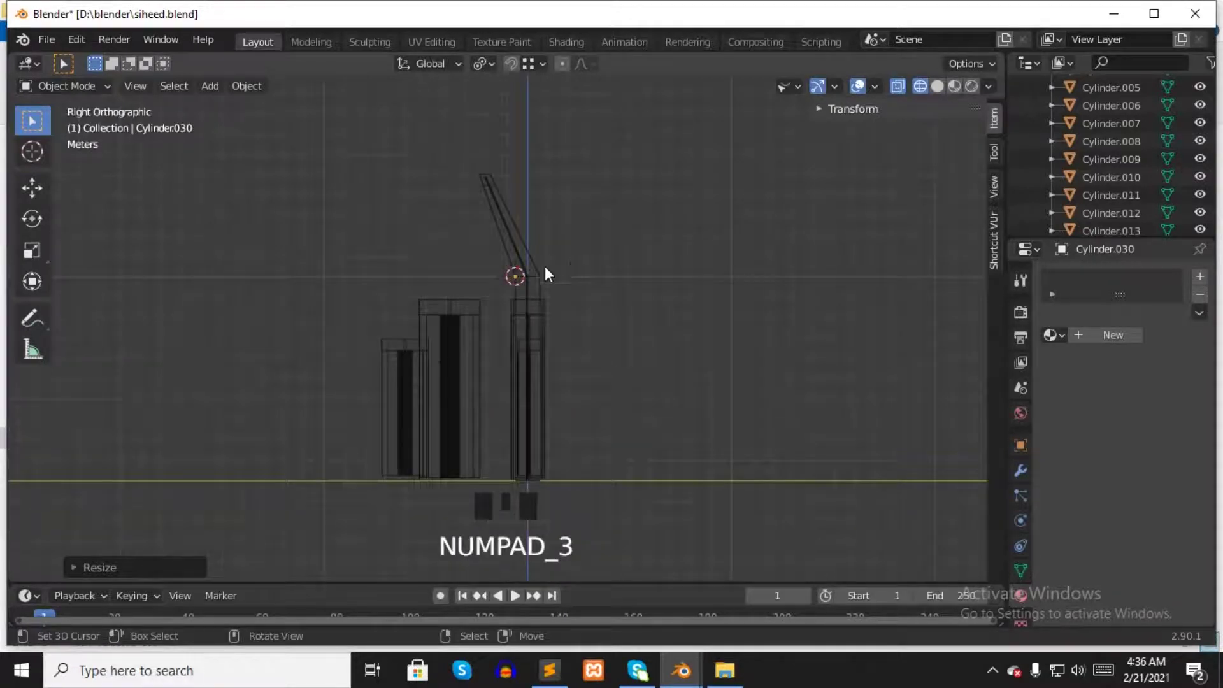
left_click(390, 290)
key("g")
key("KP_1")
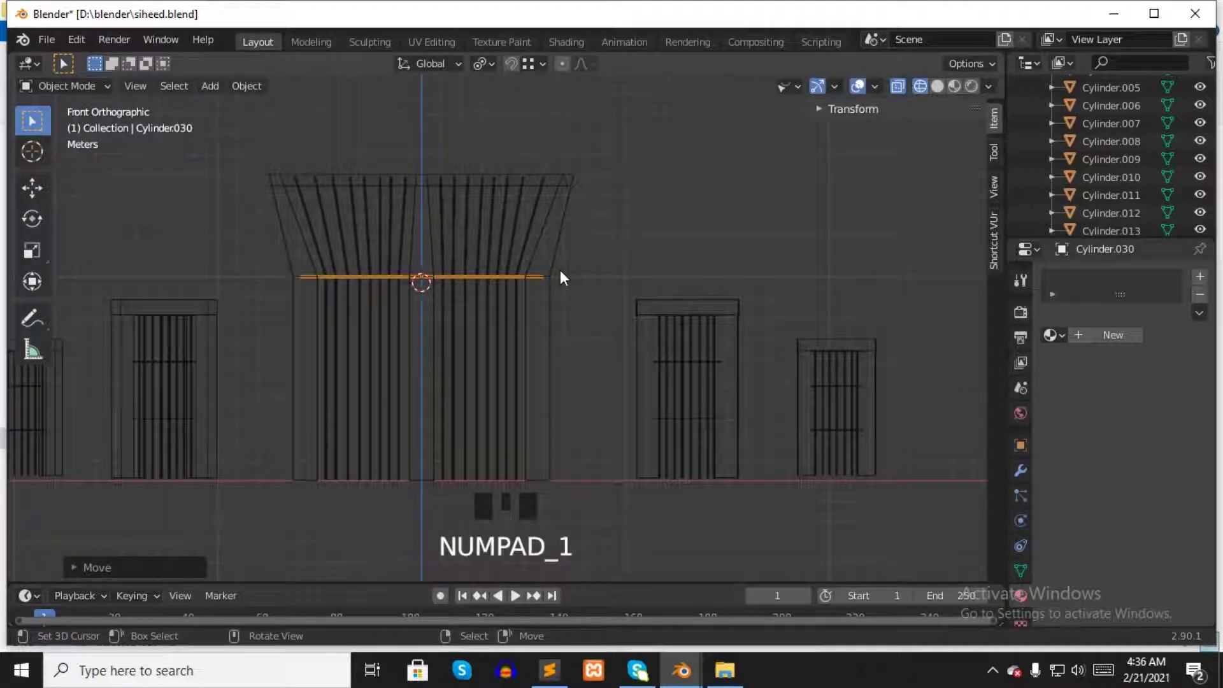
- Duplicate the crossbar at several heights up to Cylinder.033, including one in the flared top, then view in solid shading
key("shift+d")
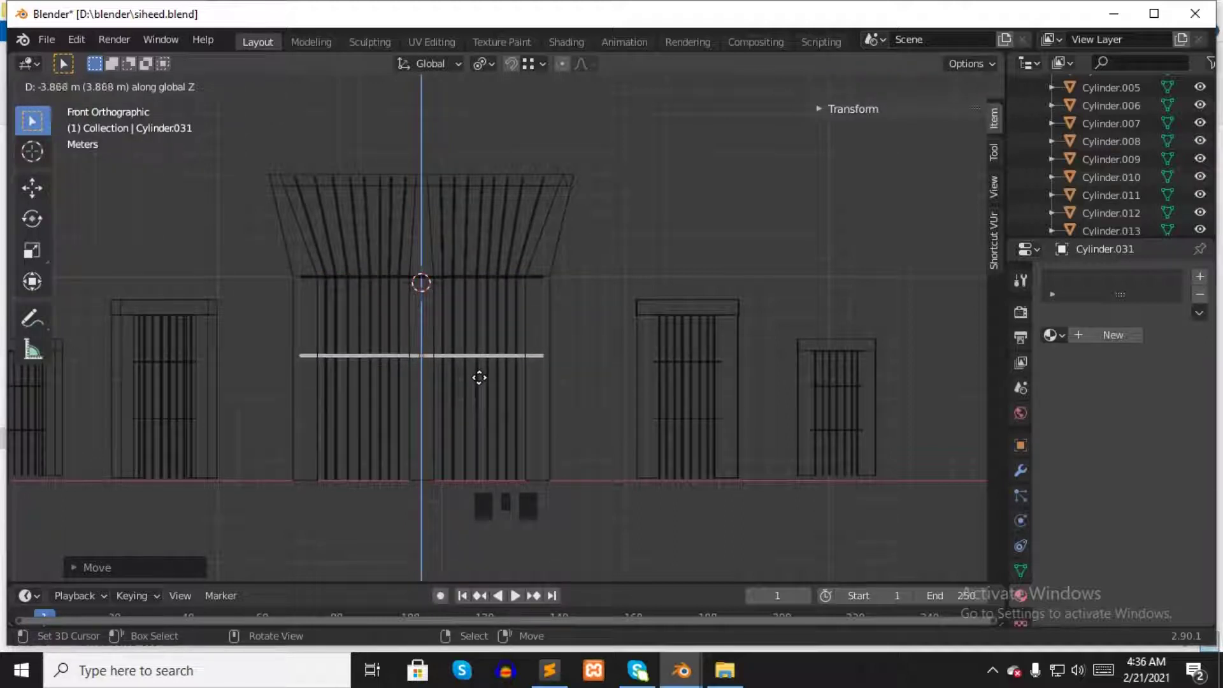
key("shift+d")
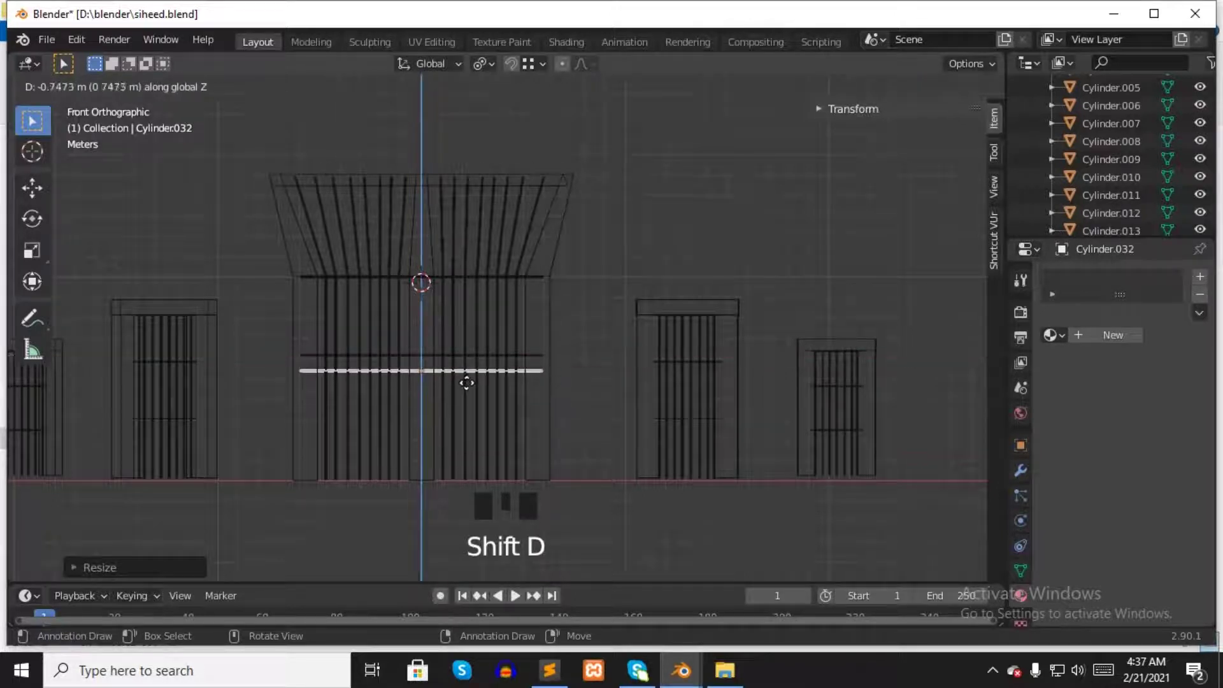
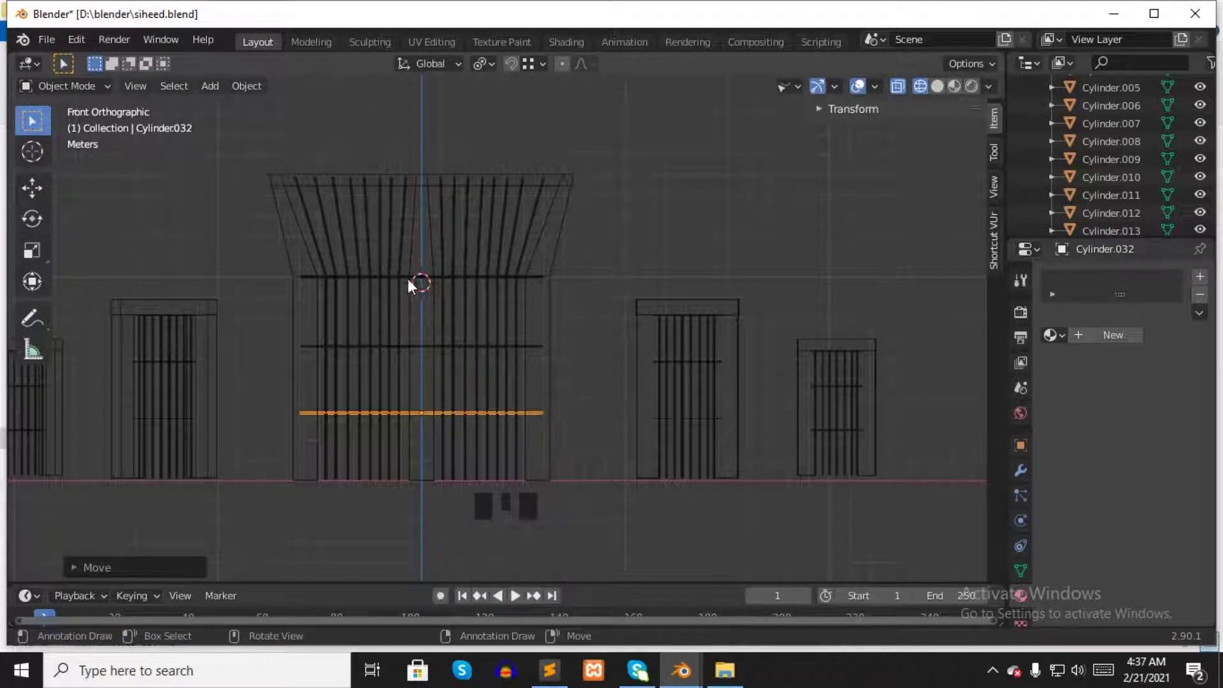
key("shift+d")
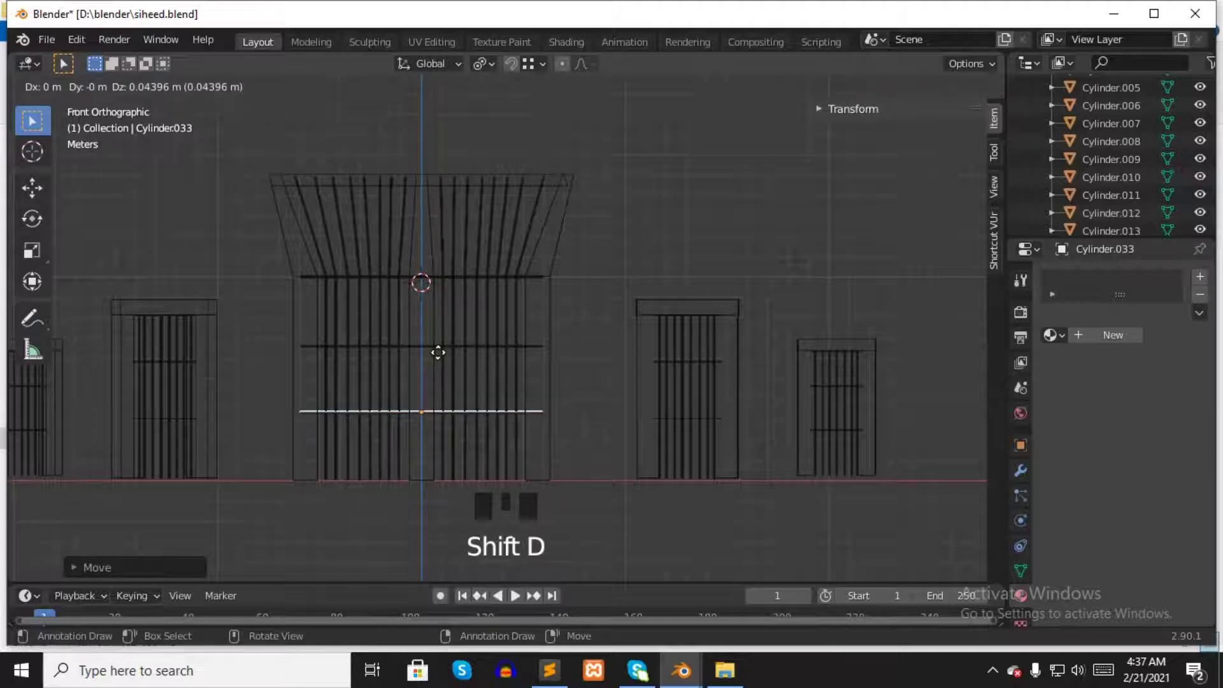
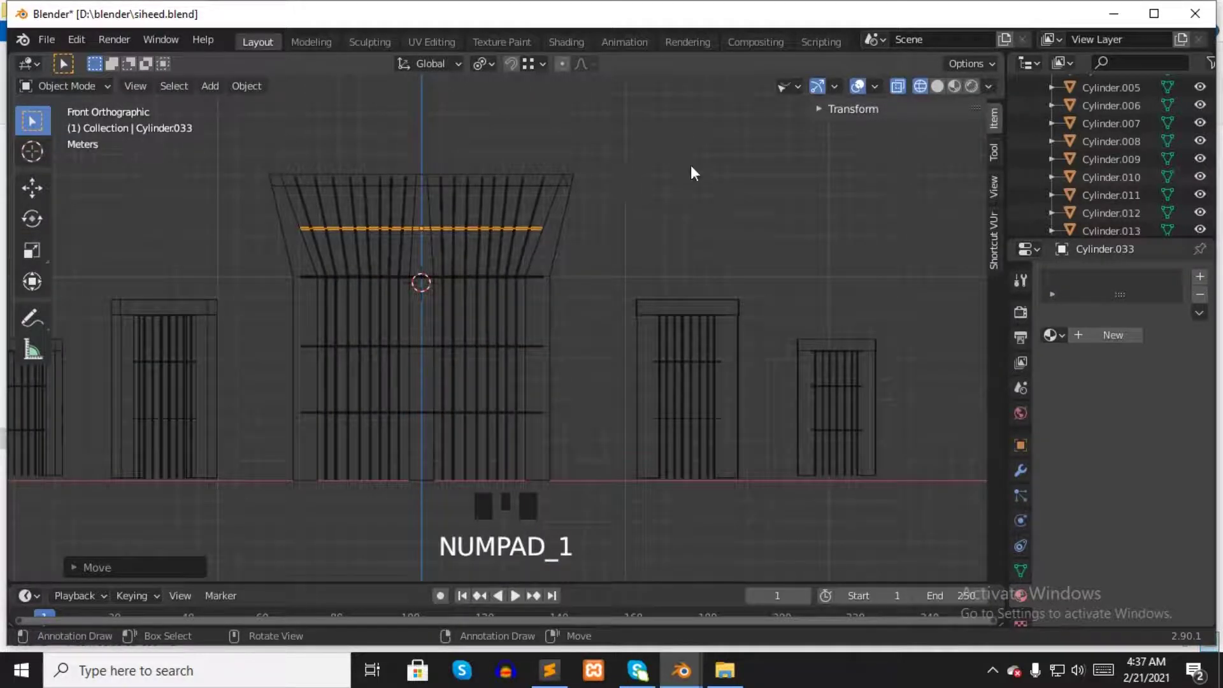
left_click(940, 92)
right_click(653, 196)
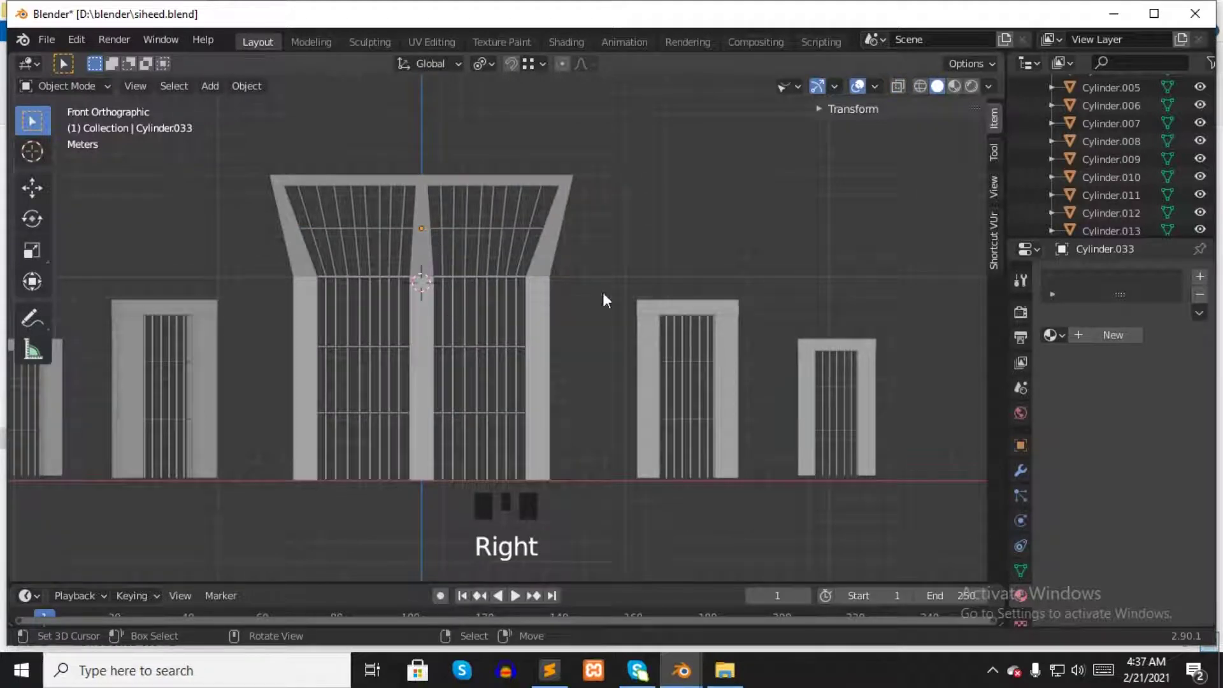
- Select the side frame right of centre and add a small cube at its foot for a base slab
left_click(676, 425)
left_click(673, 426)
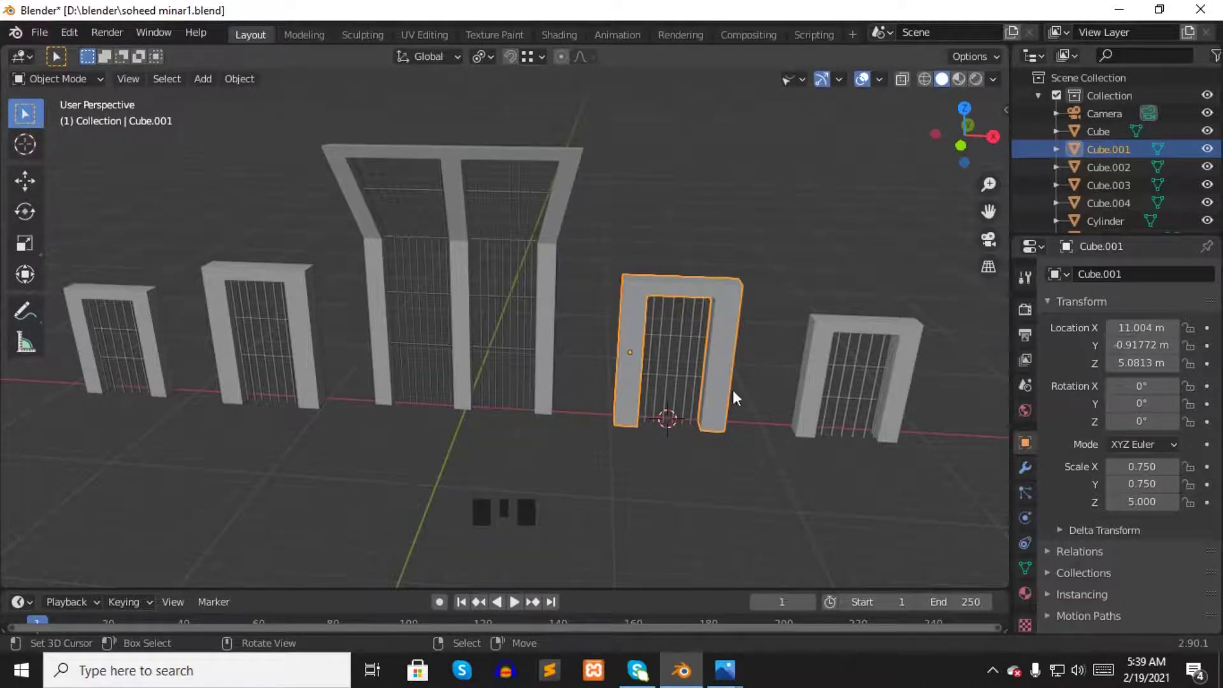
scroll("up", 3)
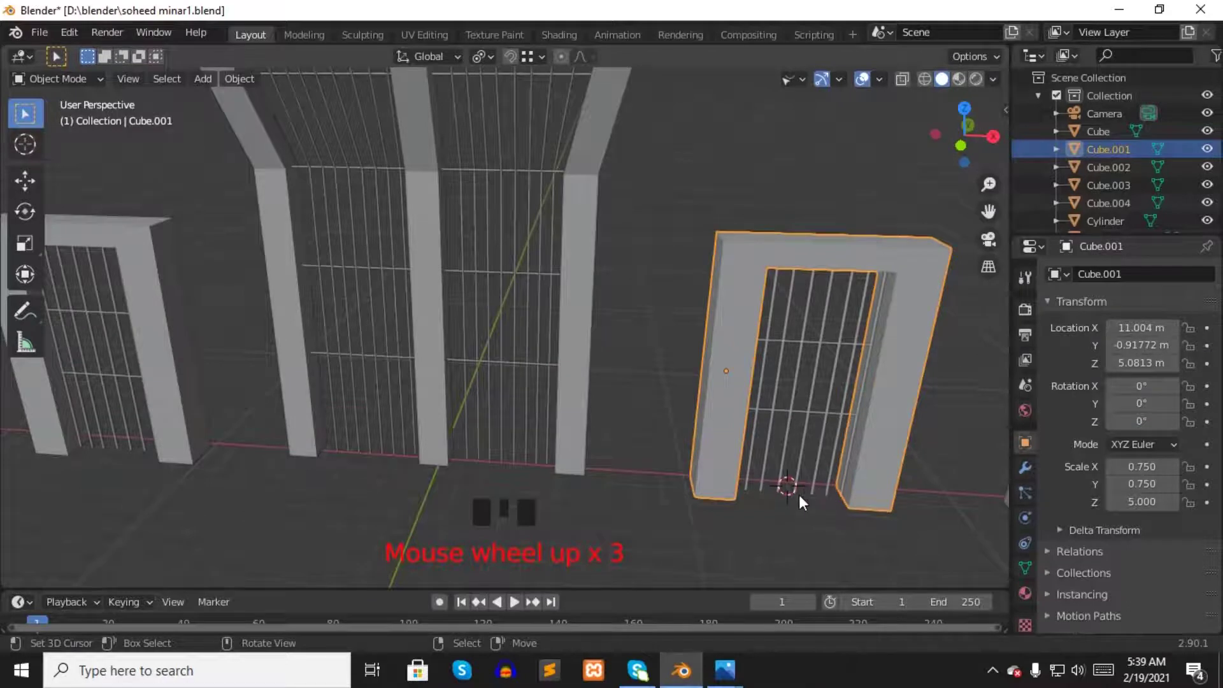
key("shift+a")
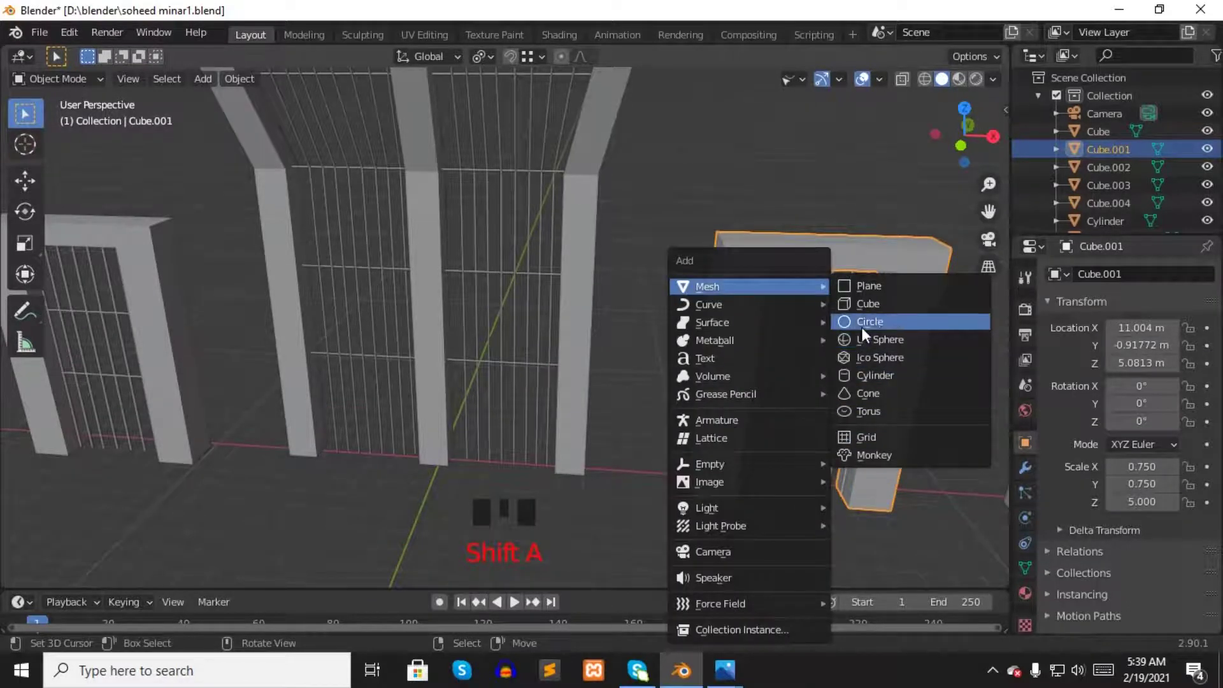
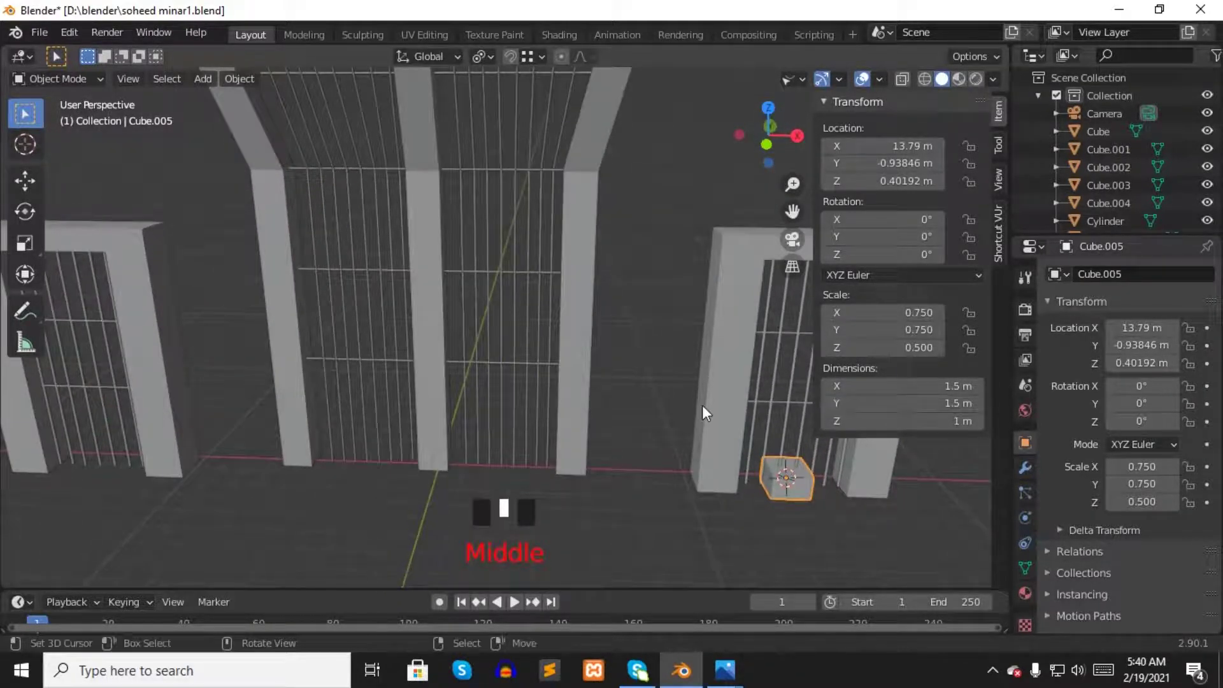
- Scale the new cube into a base slab stretched to fit the side frame's width
key("n")
left_click_drag(779, 373, 641, 366)
key("s")
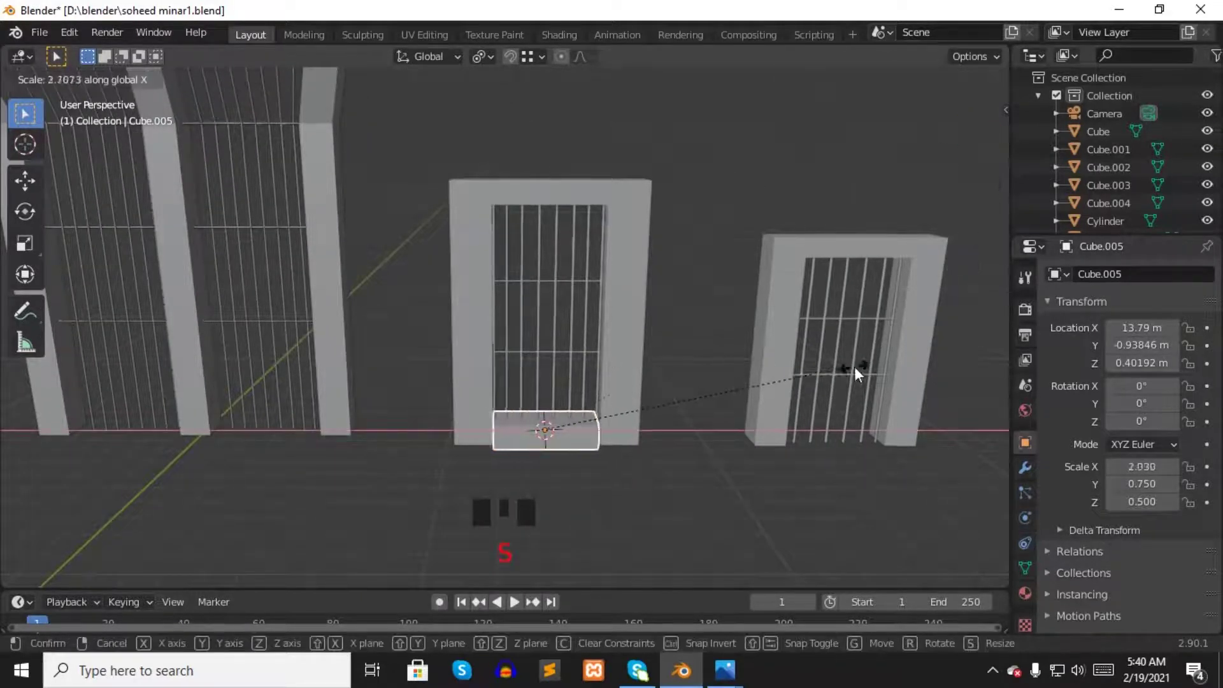
key("s")
key("KP_Decimal")
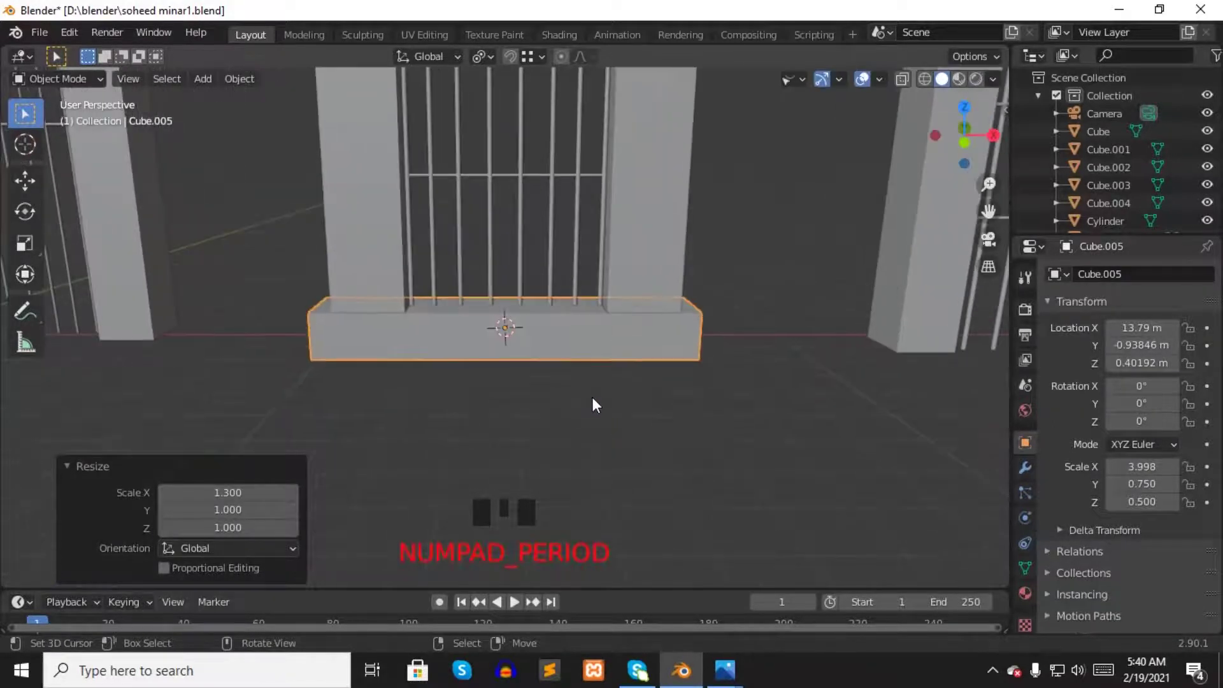
scroll("up", 3)
left_click_drag(595, 387, 578, 363)
scroll("down", 3)
- Duplicate the slab under the next frame, narrow it to that frame and lower it beneath it
key("shift+d")
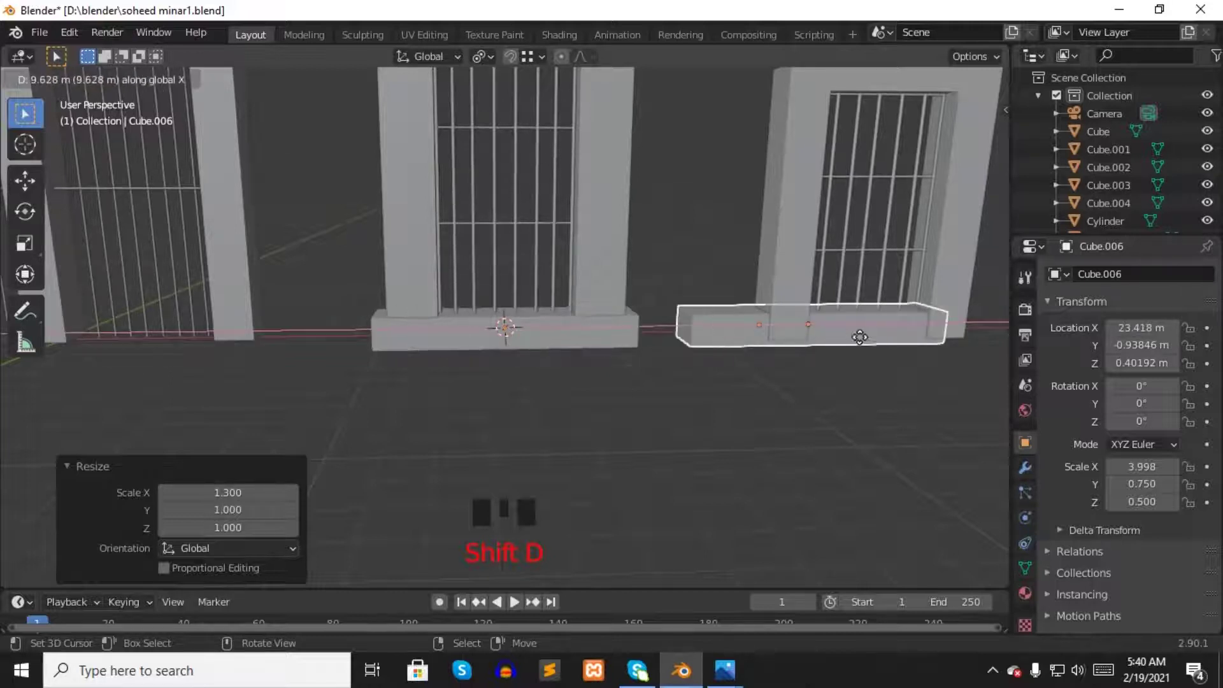
key("KP_Decimal")
left_click_drag(552, 309, 563, 315)
key("5")
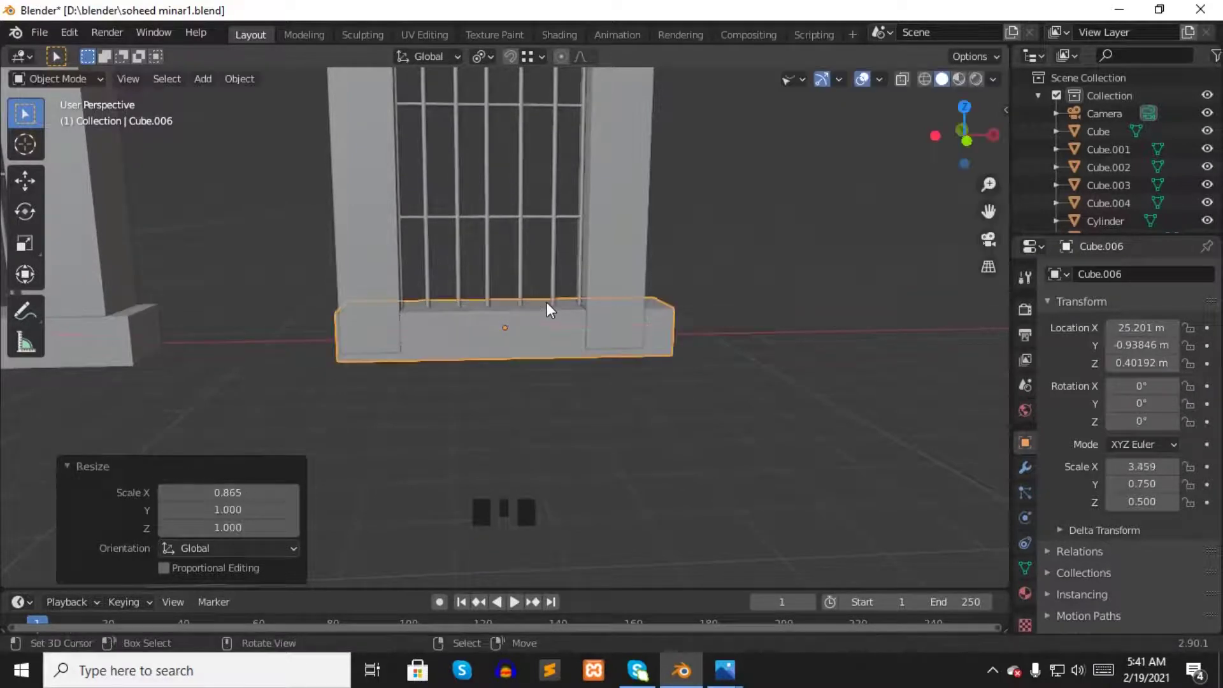
key("g")
key("g")
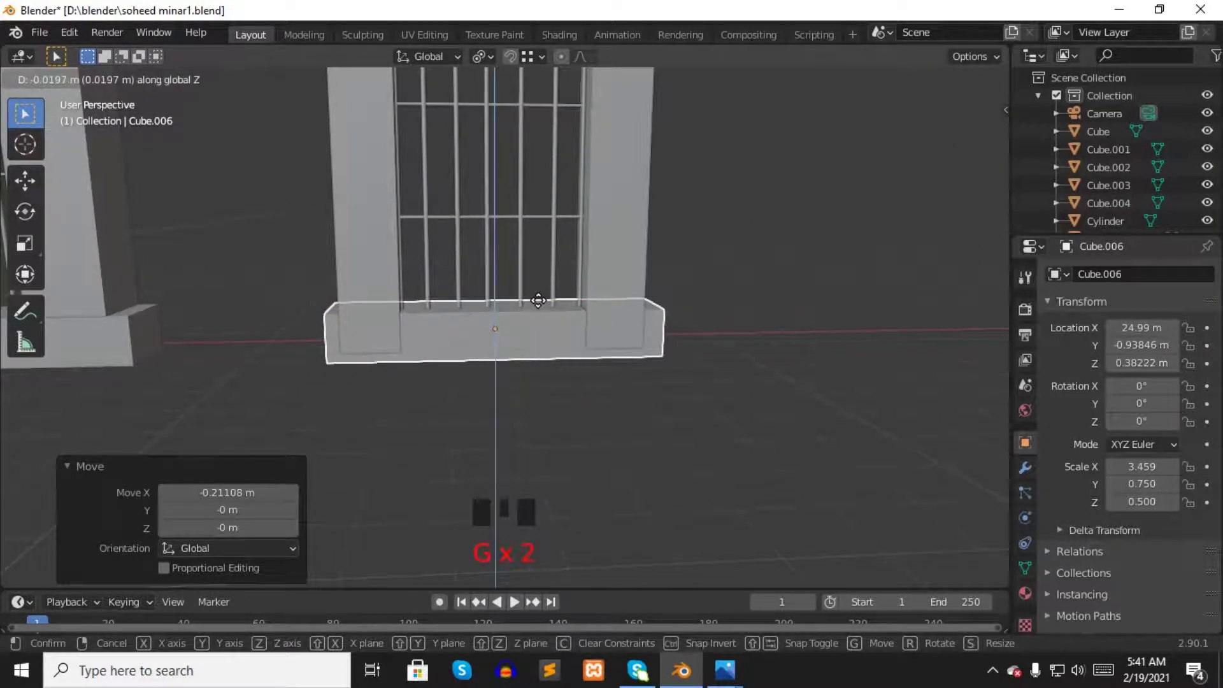
key("g")
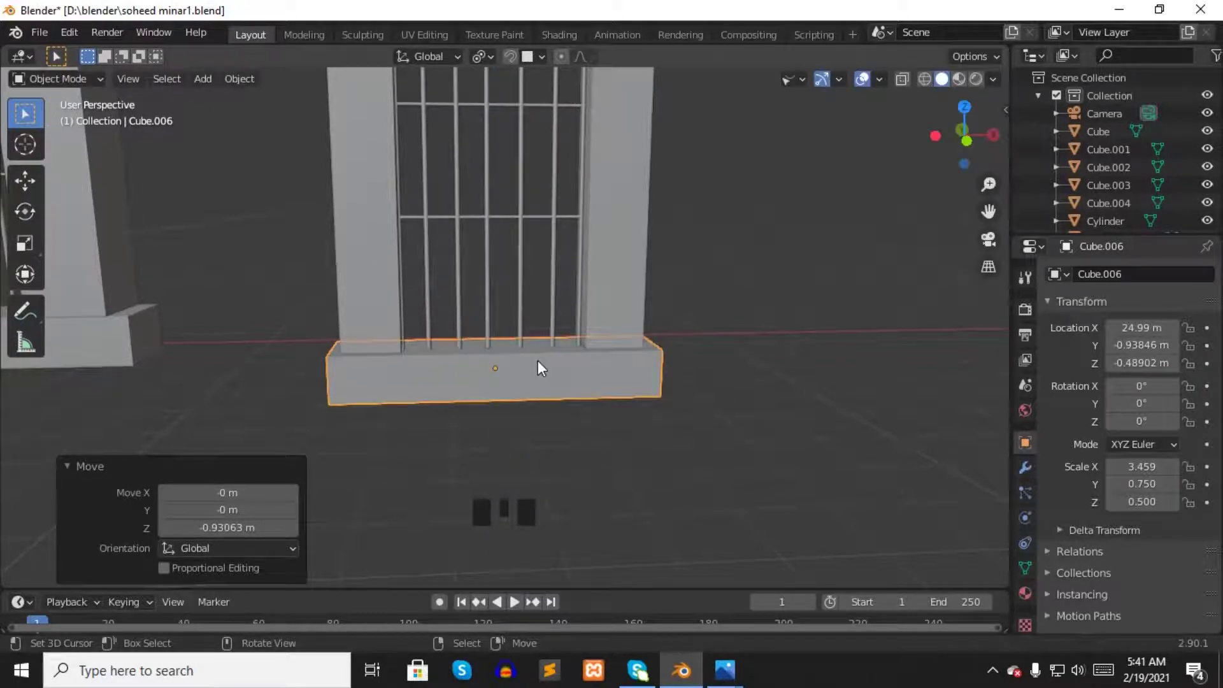
key("KP_3")
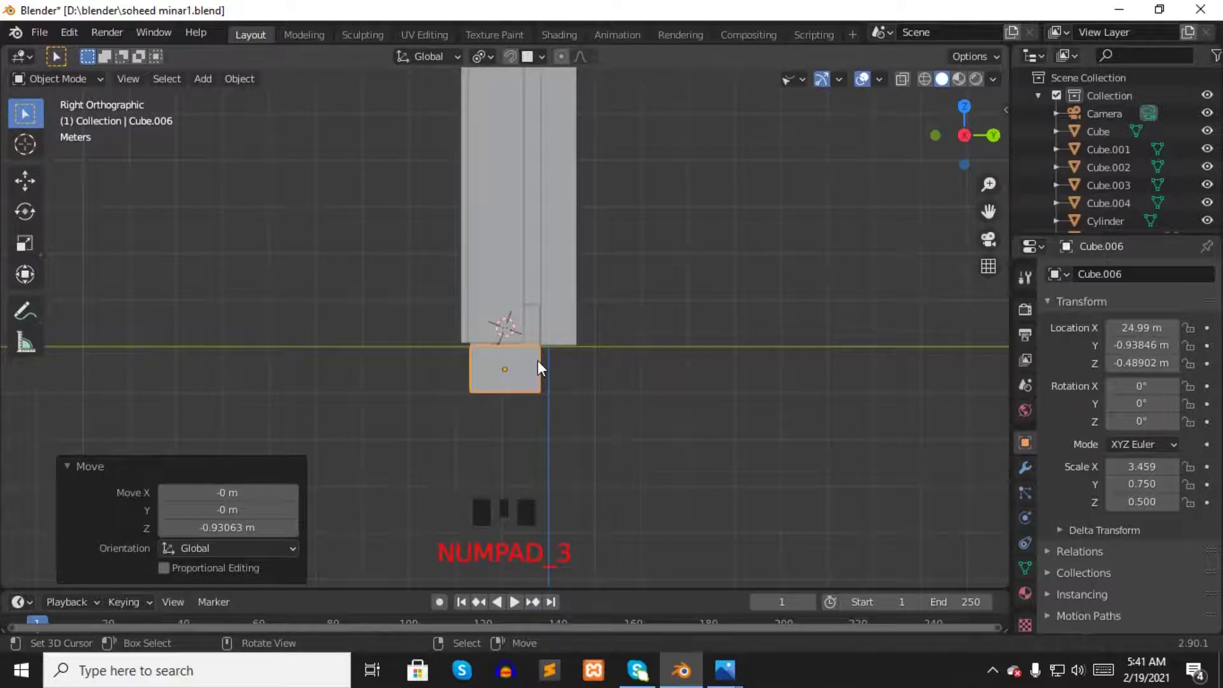
- Duplicate a slab for the central pillars and stretch it along X to span both
key("h")
left_click_drag(496, 405, 578, 367)
right_click(388, 371)
key("shift+d")
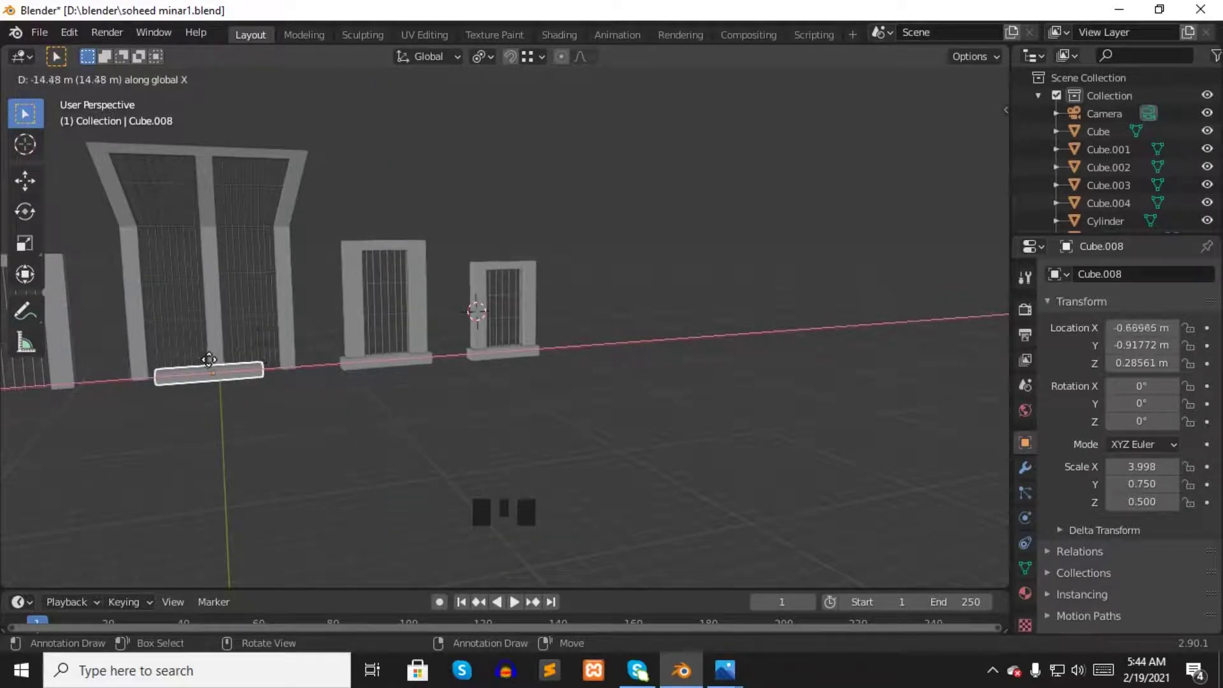
key("s")
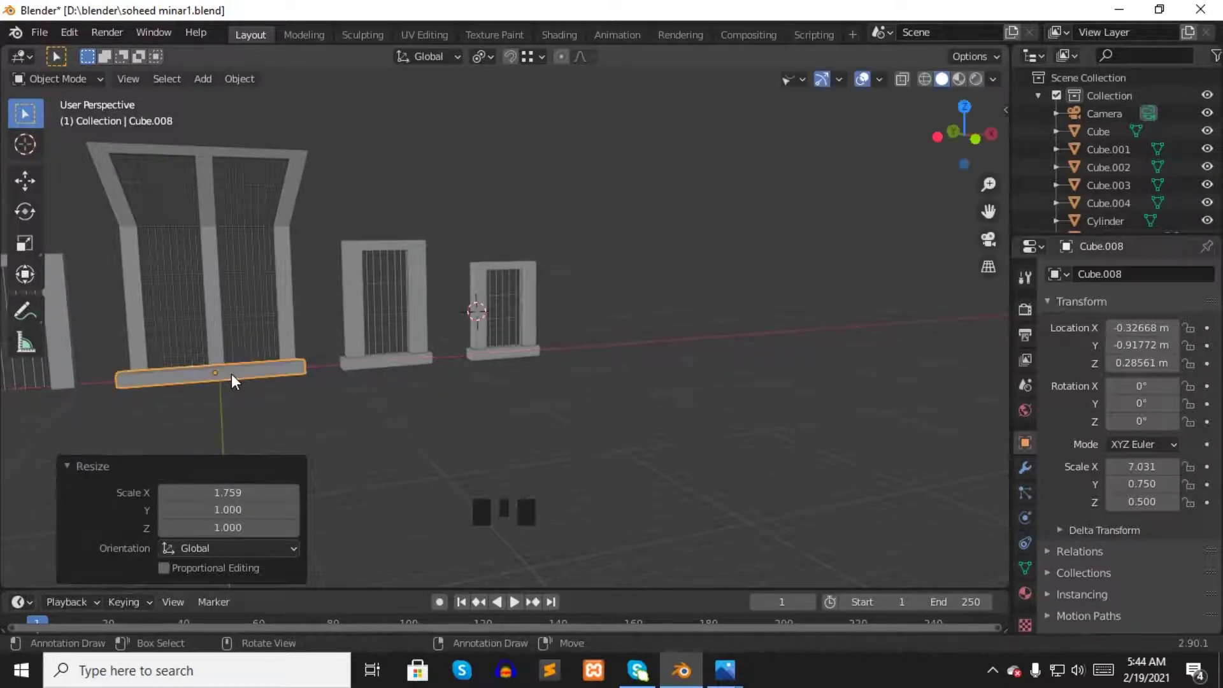
- From front view, slide the central slab along one axis into line beneath the pillars
key("KP_Decimal")
key("KP_1")
left_click_drag(615, 367, 428, 441)
key("g")
left_click_drag(445, 444, 592, 402)
key("KP_1")
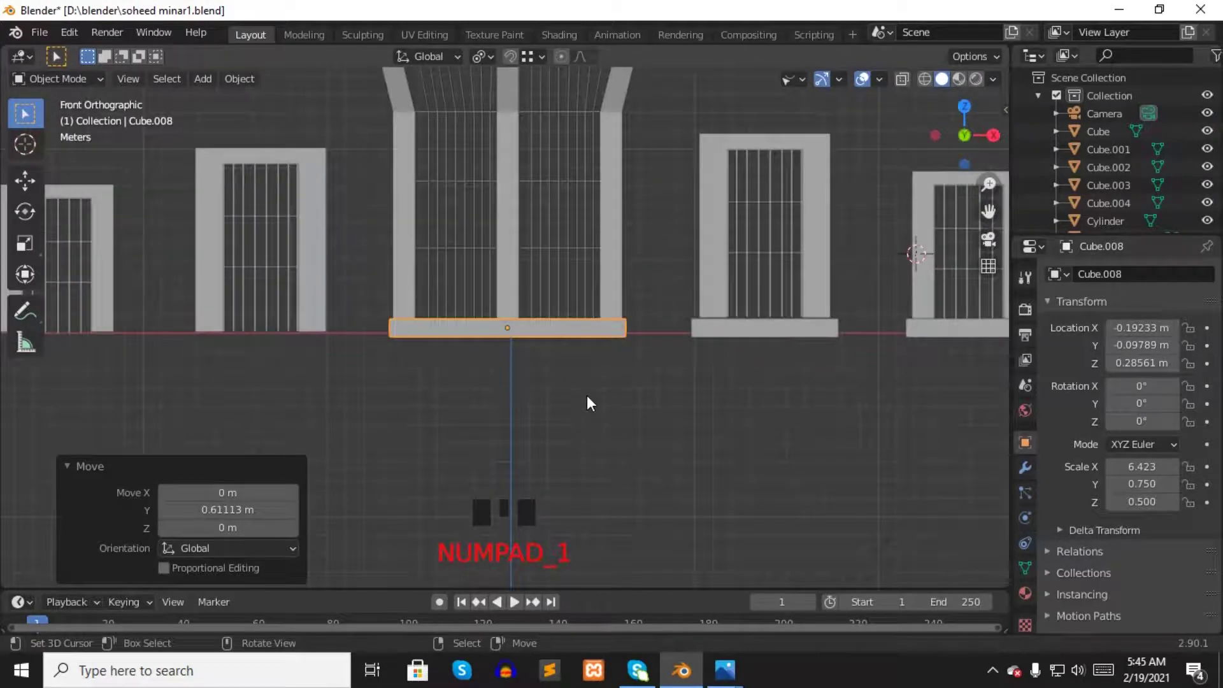
- Raise the central frame's grille rods and crossbars about 0.64 m above its new base slab
scroll("down", 3)
right_click(461, 266)
right_click(475, 297)
left_click(403, 234)
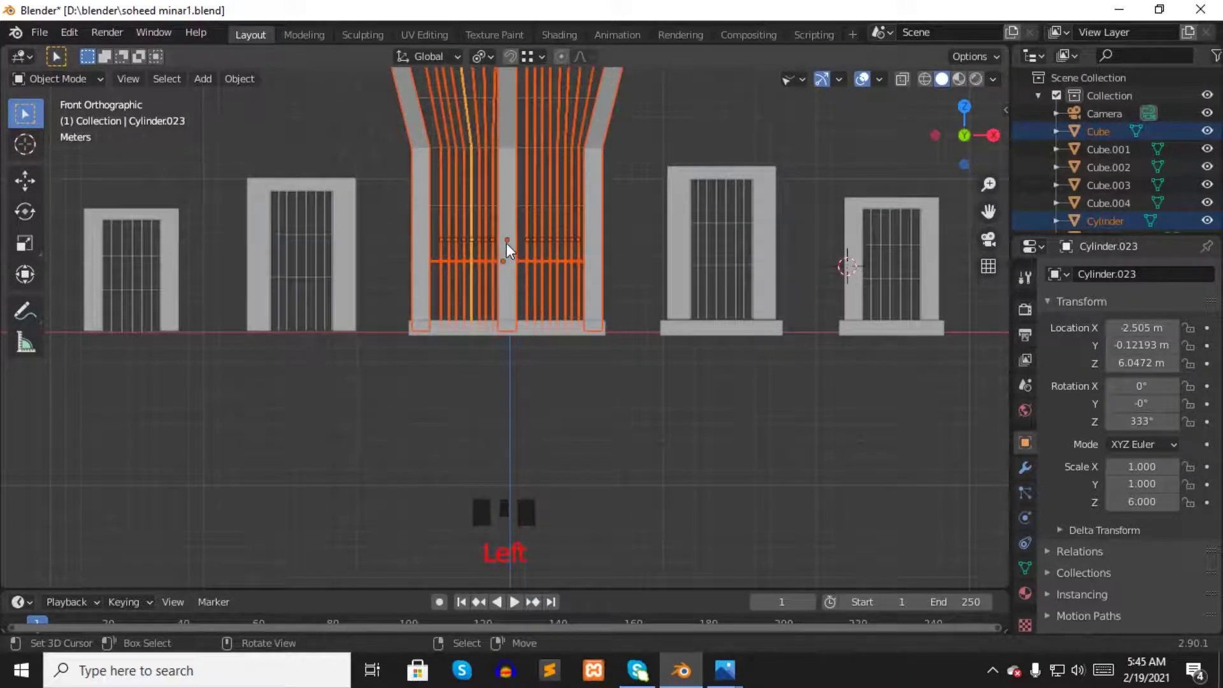
key("g")
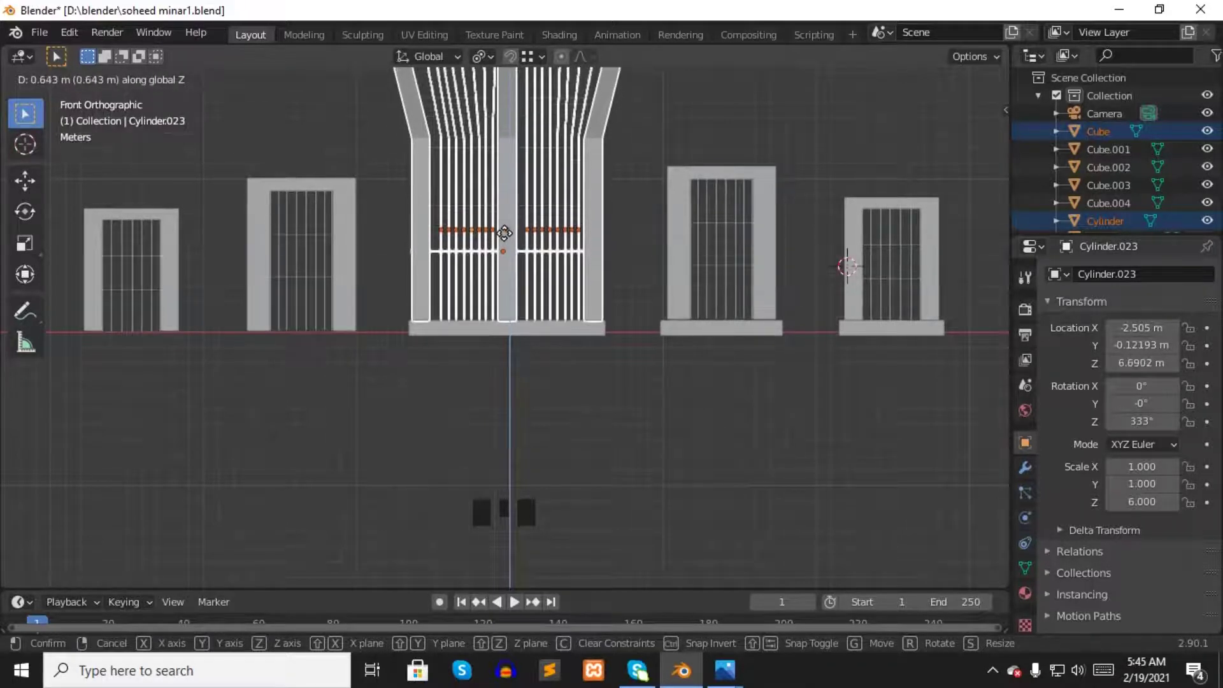
left_click_drag(477, 410, 434, 380)
left_click_drag(434, 381, 310, 266)
scroll("down", 3)
left_click(81, 196)
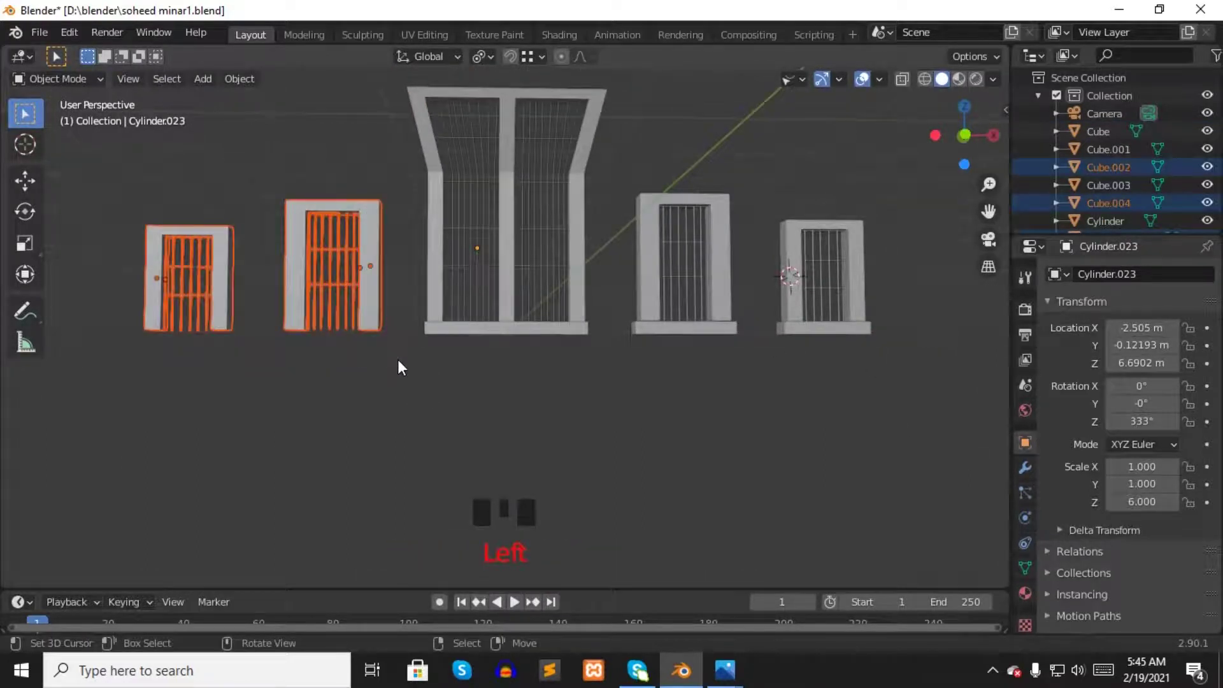
- Delete the two left frames and place copies of the right frames with slabs on the left
key("Delete")
left_click(631, 181)
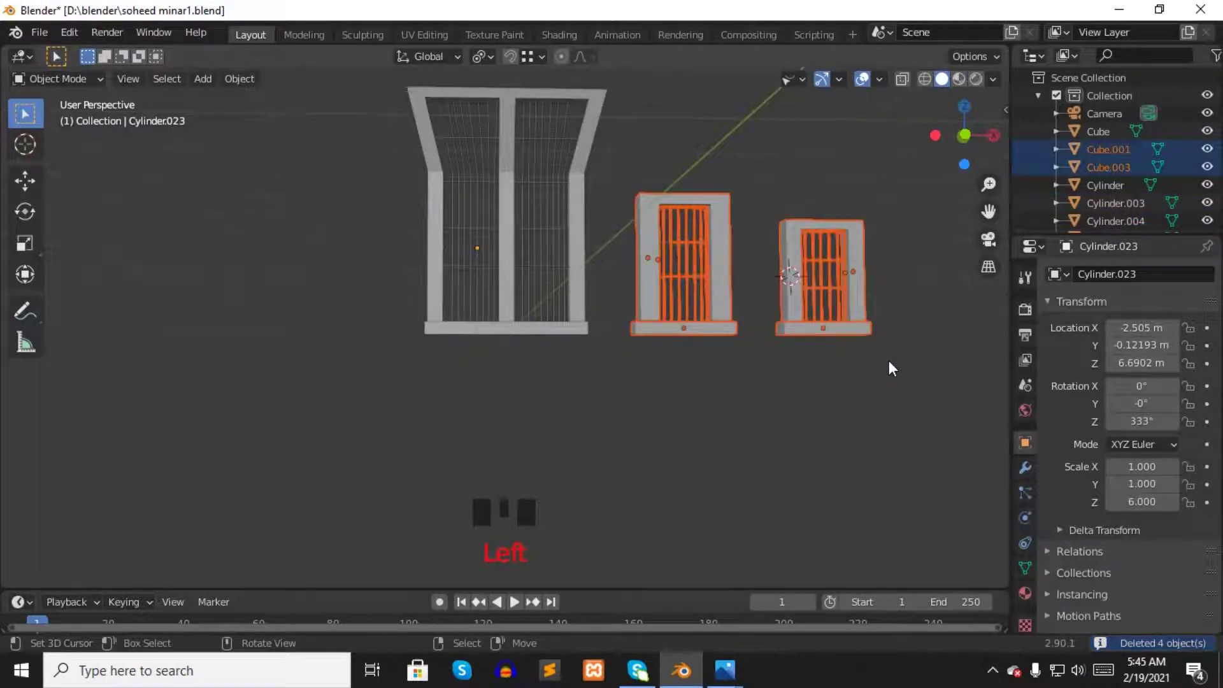
key("shift+d")
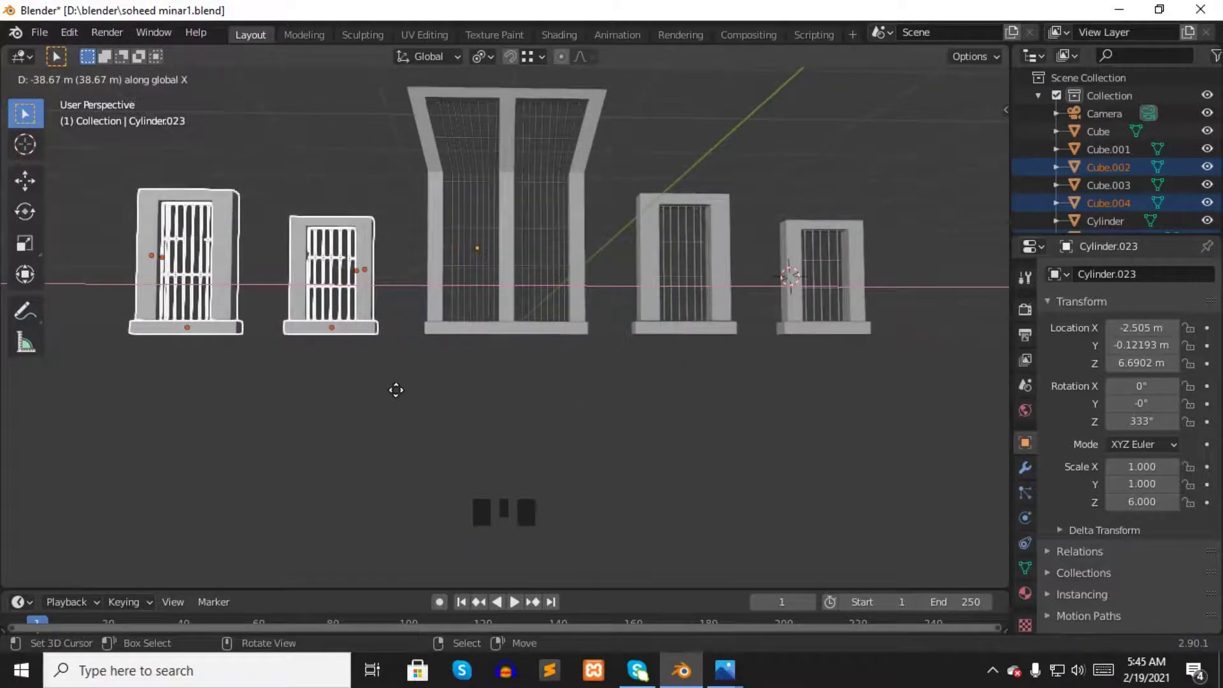
left_click_drag(496, 62, 300, 184)
key("r")
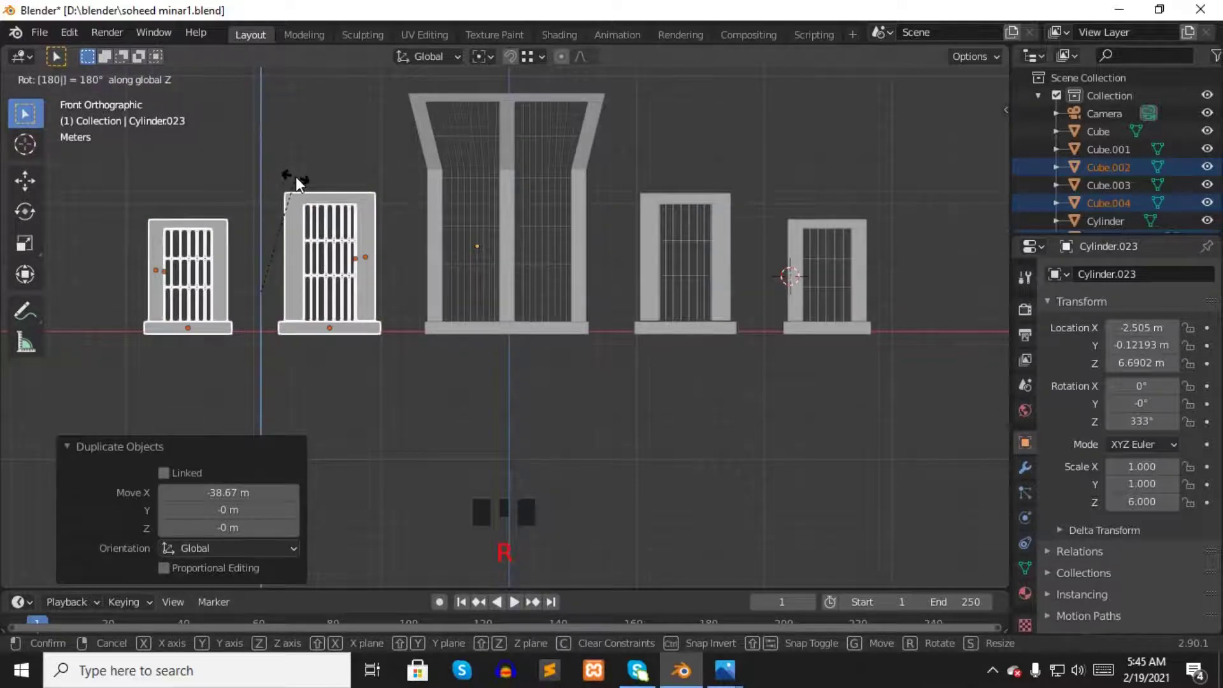
- Rotate the left copies 180° on Z, set origins to the 3D cursor and turn the left pair 20°
scroll("up", 3)
scroll("up", 3)
scroll("up", 3)
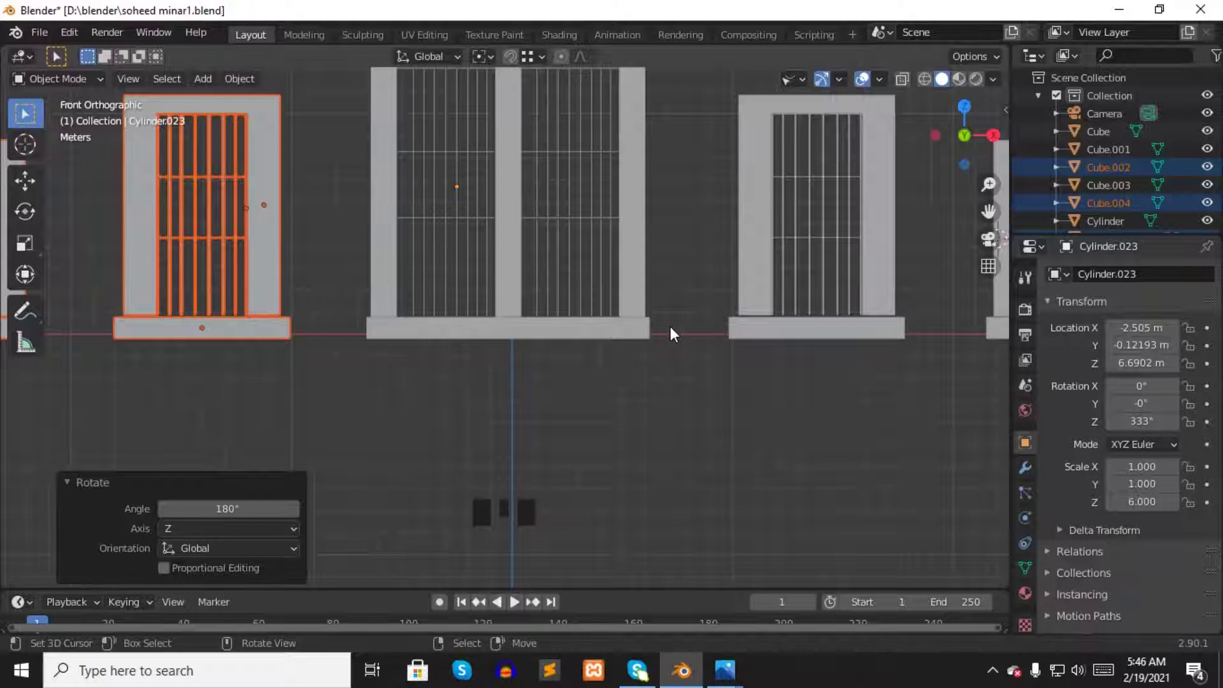
scroll("down", 3)
left_click_drag(722, 263, 622, 382)
left_click(623, 382)
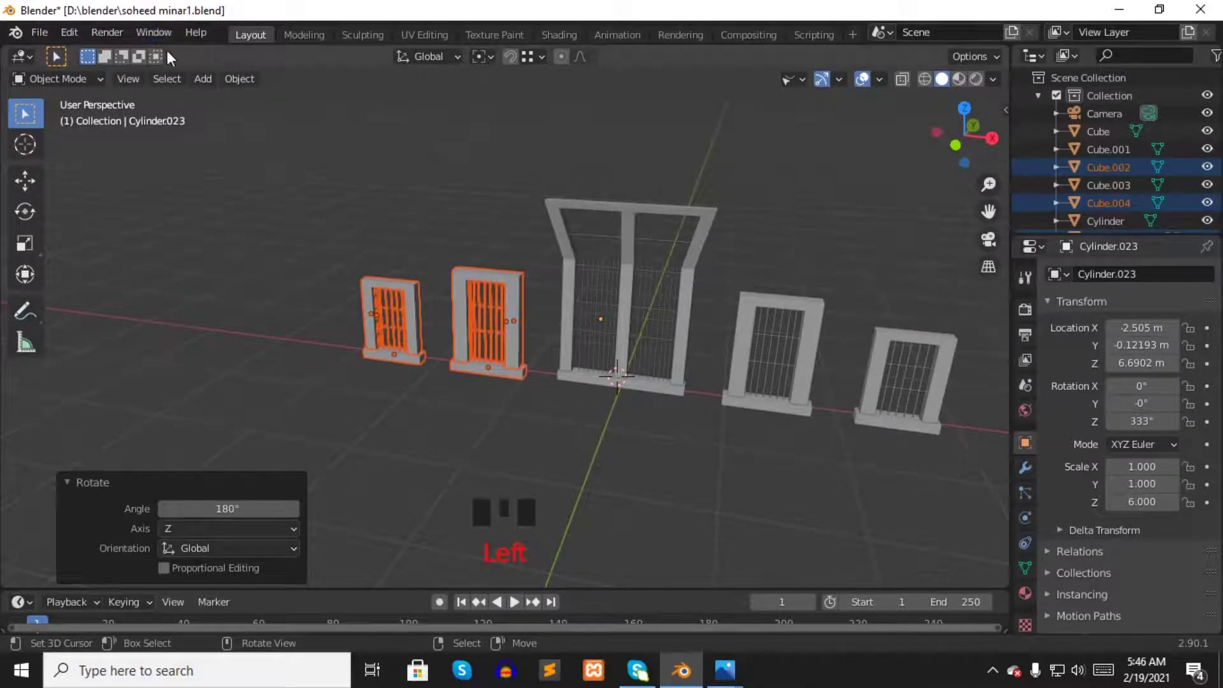
left_click_drag(235, 77, 461, 163)
key("r")
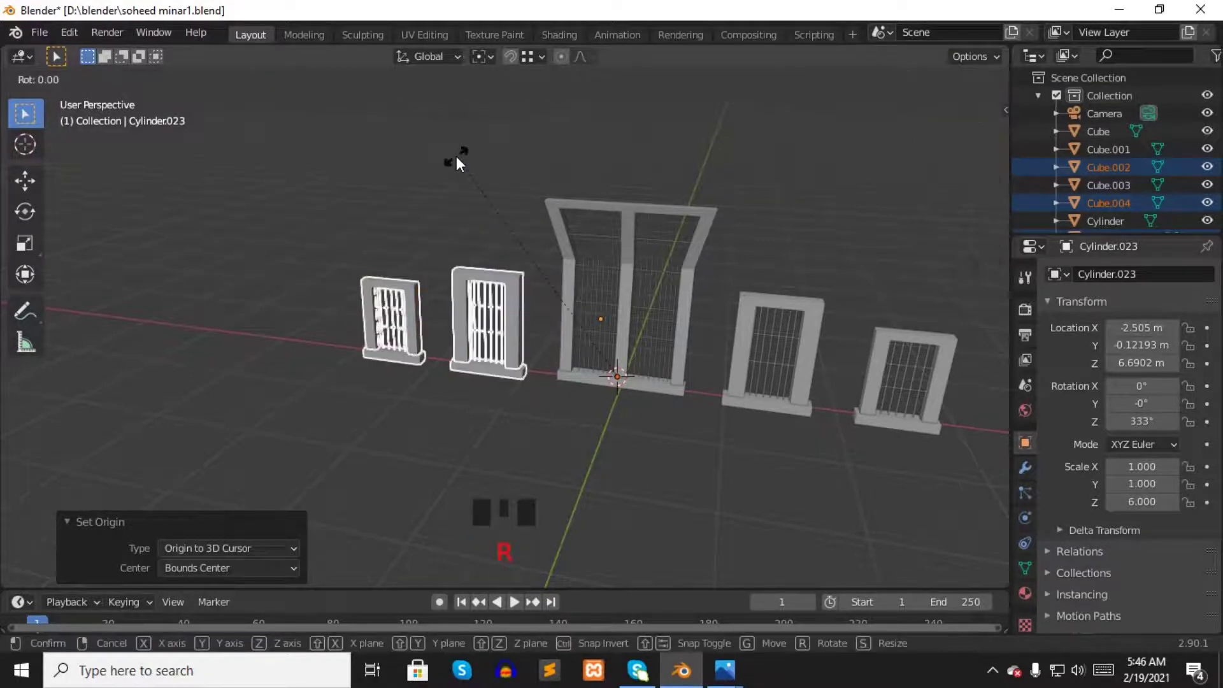
key("KP_1")
key("r")
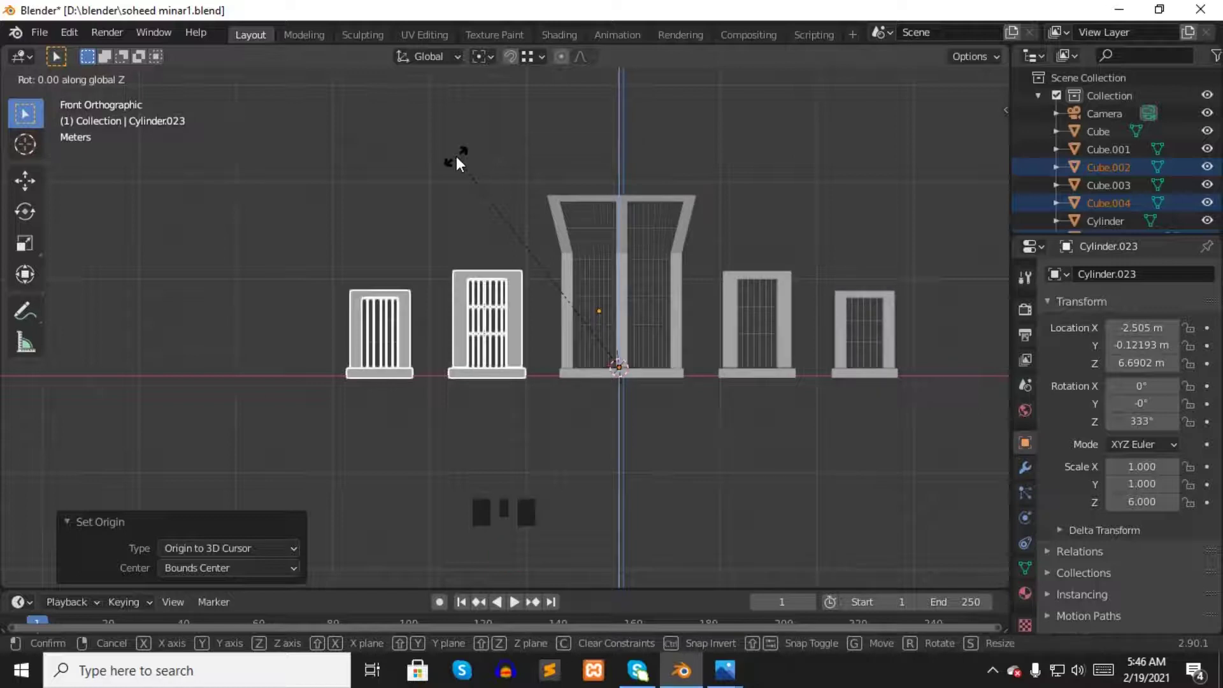
left_click_drag(462, 163, 446, 261)
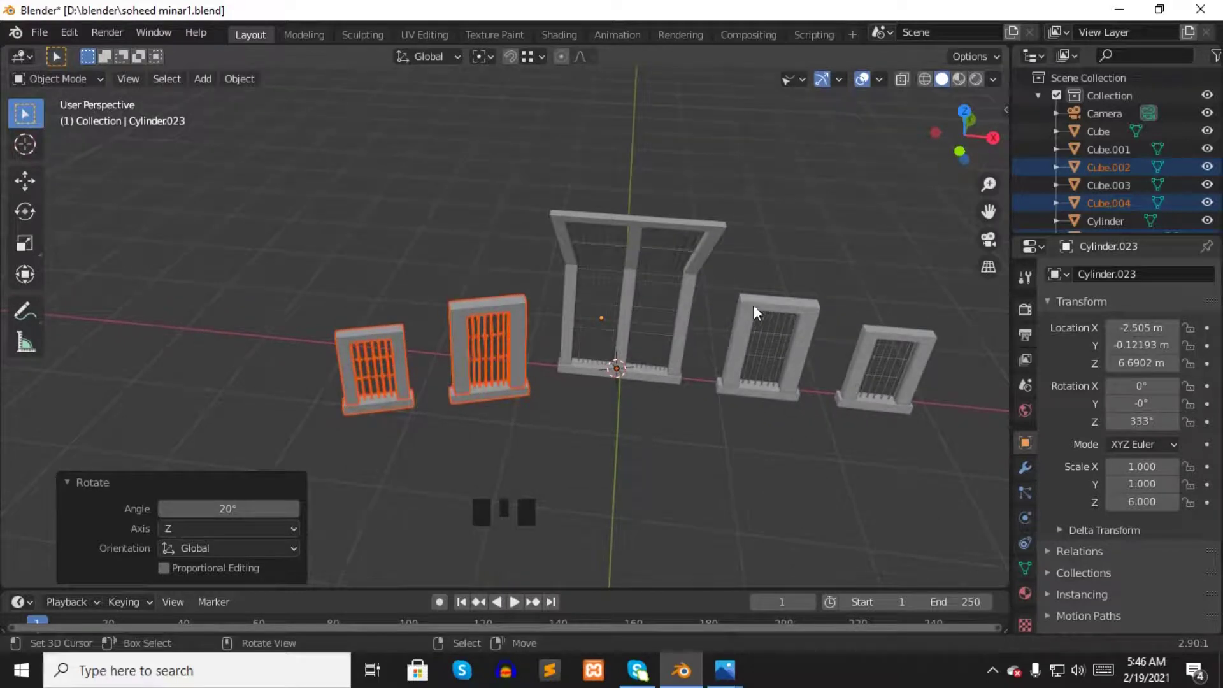
- Set the right pair's origins to the centre and turn them −20° on Z, fanning outward
left_click(740, 297)
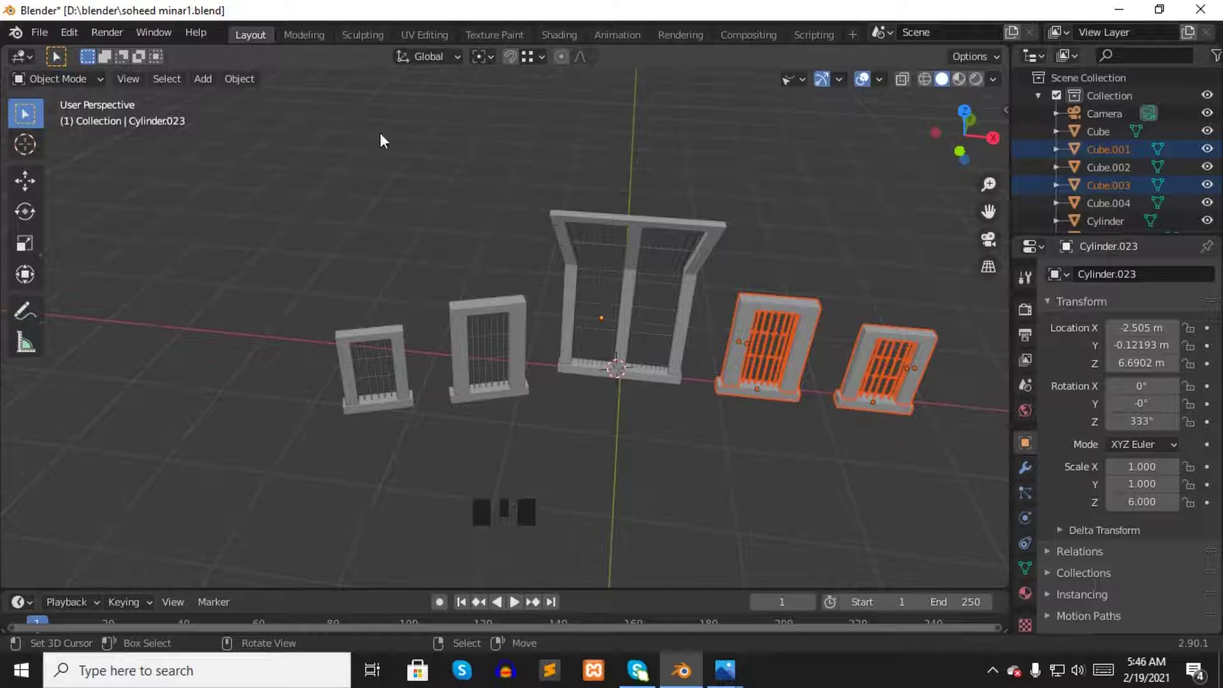
left_click_drag(256, 83, 456, 157)
key("r")
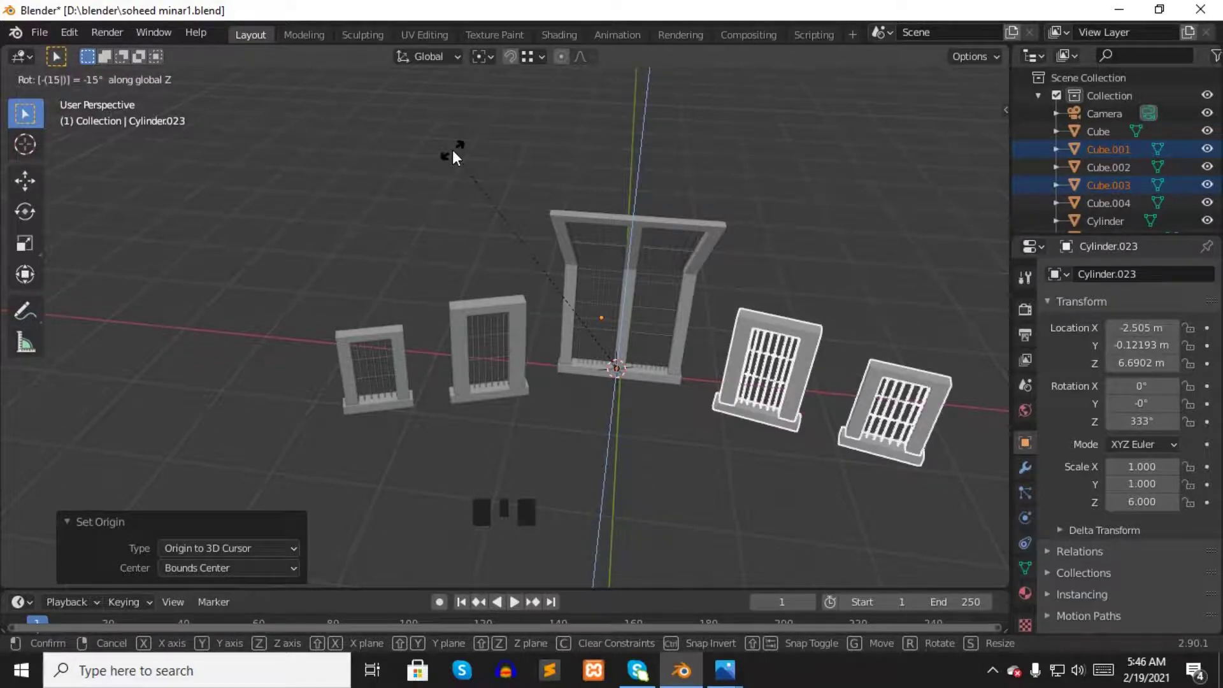
scroll("down", 3)
left_click_drag(432, 193, 424, 355)
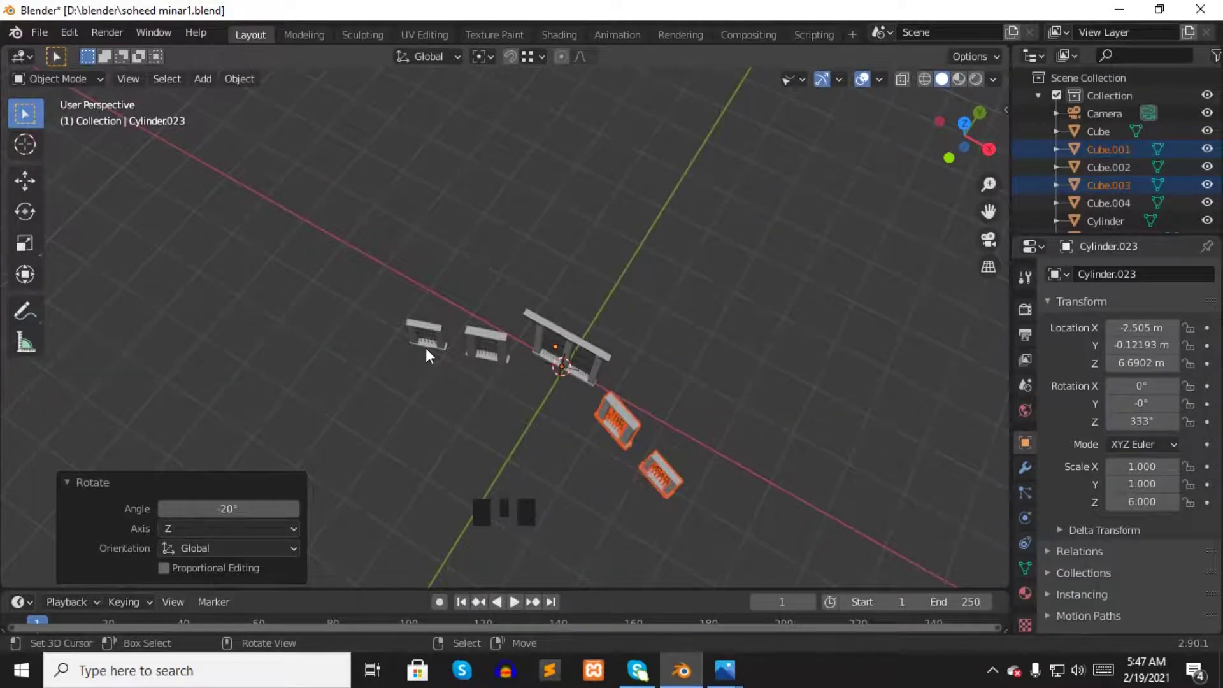
- Rotate the leftmost frame further around the central pivot to deepen the fan
left_click_drag(449, 355, 360, 301)
left_click(360, 300)
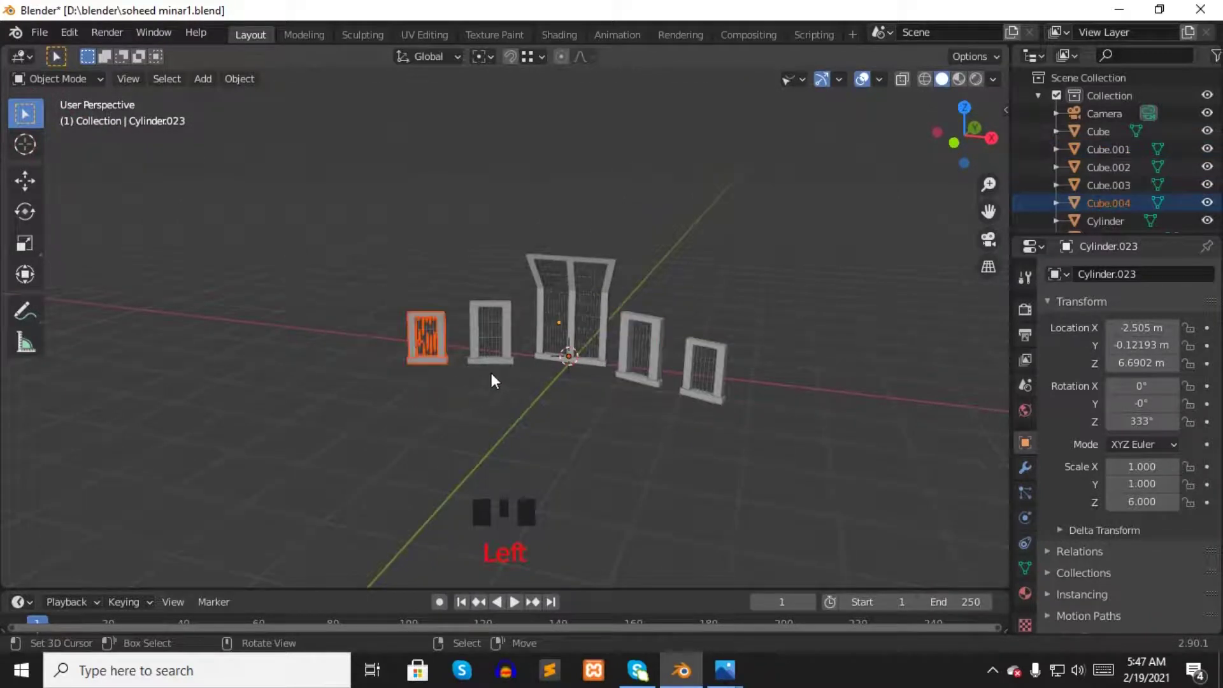
left_click(498, 366)
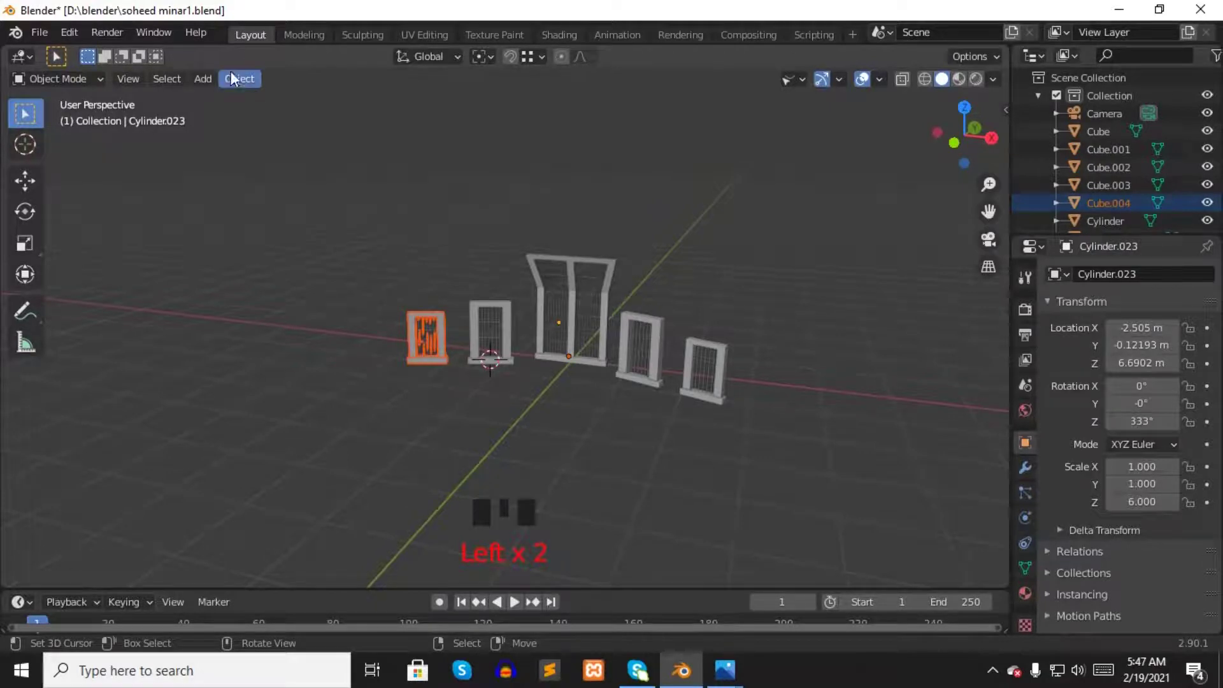
left_click_drag(237, 79, 250, 241)
scroll("up", 3)
scroll("up", 3)
key("r")
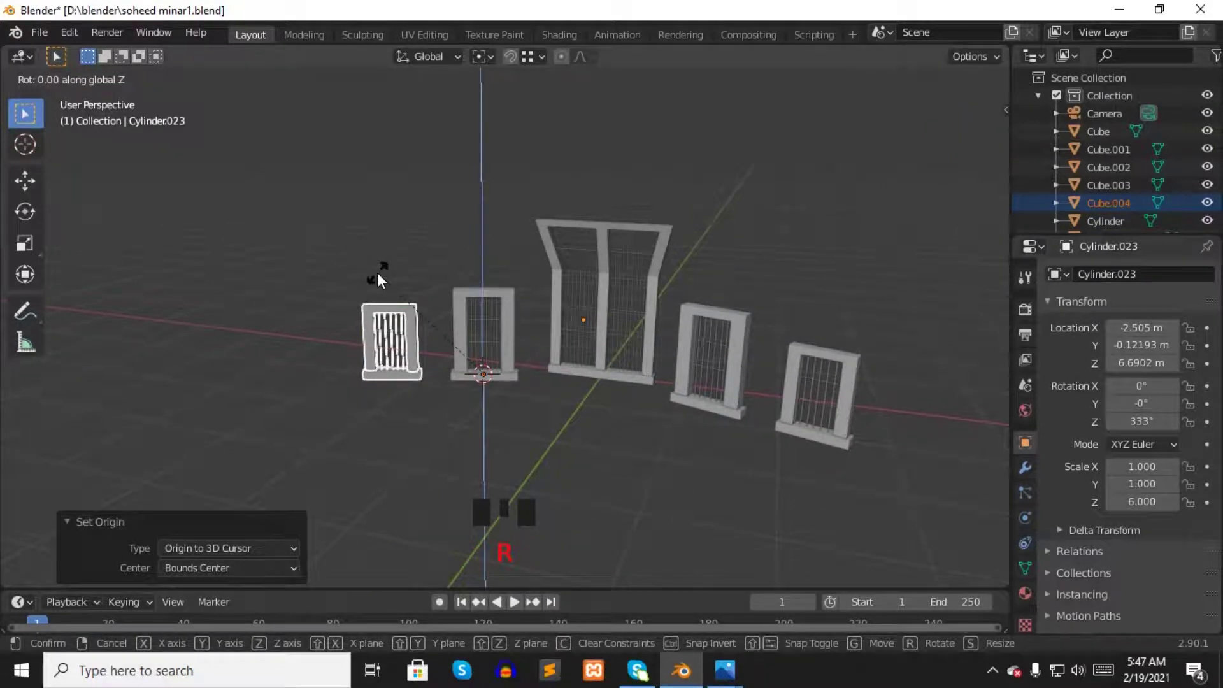
scroll("down", 3)
left_click_drag(779, 362, 869, 329)
key("KP_1")
- Pivot the outermost right frame about its neighbour's base and rotate it −15° on Z
left_click(747, 307)
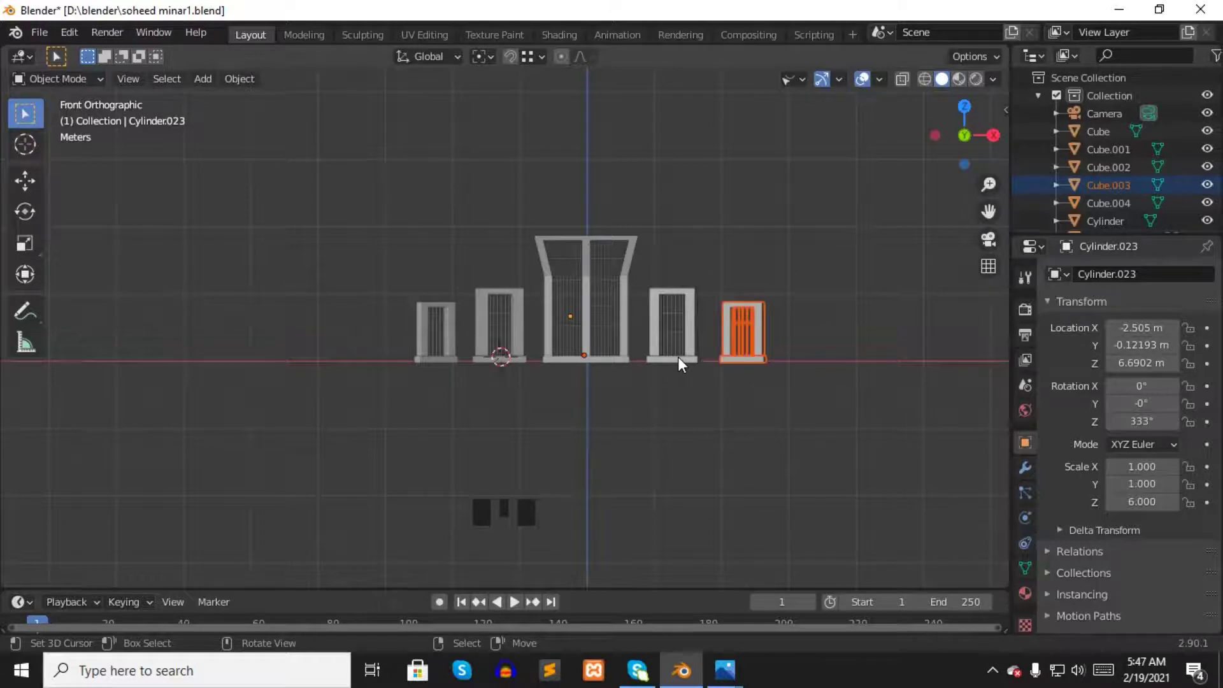
left_click(679, 364)
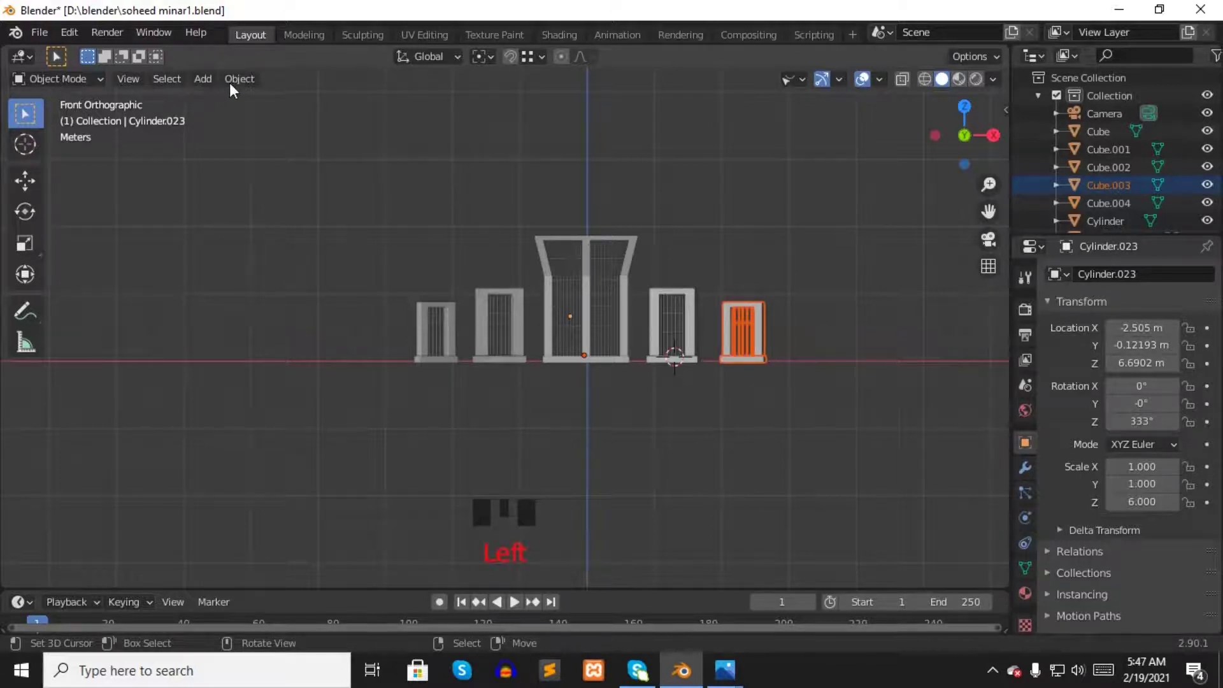
left_click_drag(239, 89, 857, 358)
key("r")
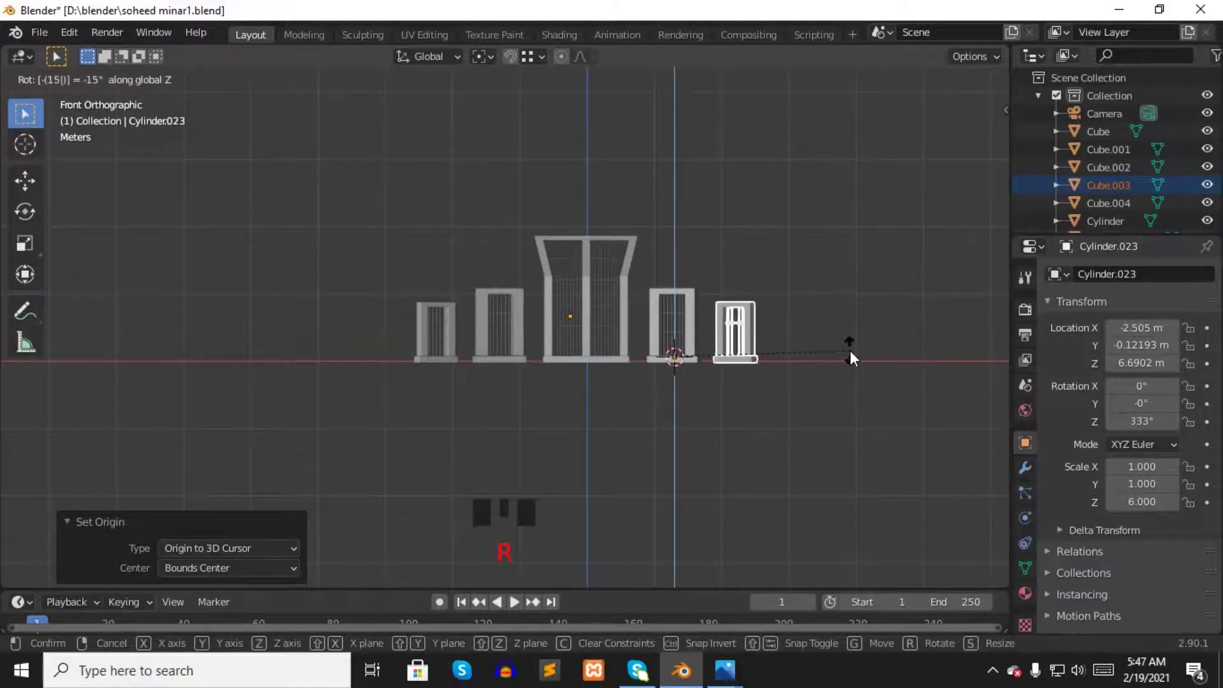
left_click_drag(778, 209, 764, 255)
key("KP_1")
- Check the fanned layout and return the 3D cursor to the model centre
scroll("up", 3)
right_click(813, 214)
left_click_drag(879, 203, 881, 204)
key("KP_1")
scroll("down", 3)
left_click(608, 371)
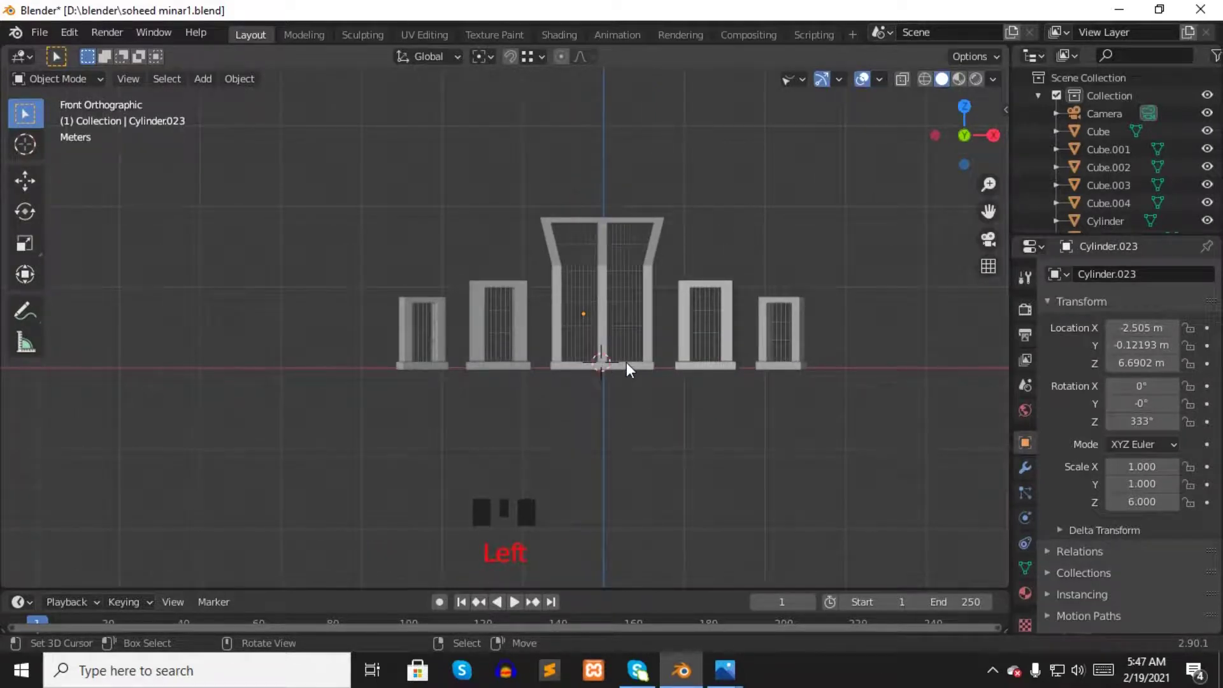
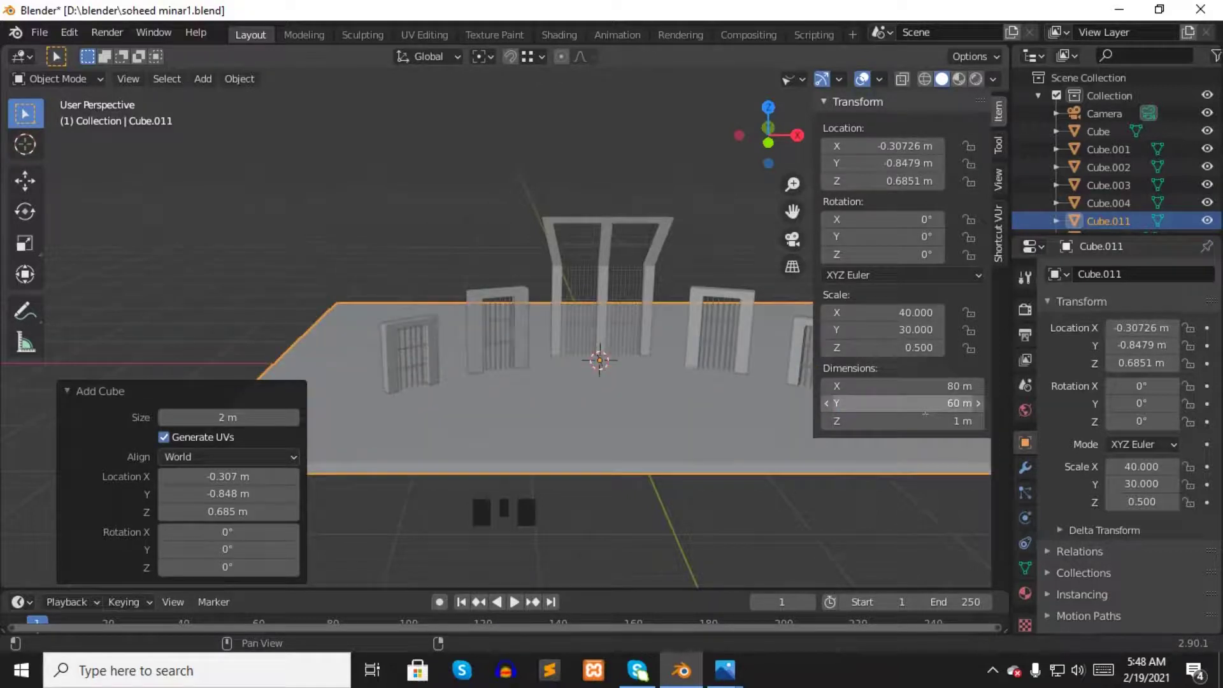
- Add a 40×30×0.5 platform cube and view the scene in wireframe from the front
right_click(459, 169)
left_click_drag(600, 125, 493, 134)
scroll("down", 3)
left_click_drag(525, 132, 769, 300)
key("n")
left_click(927, 85)
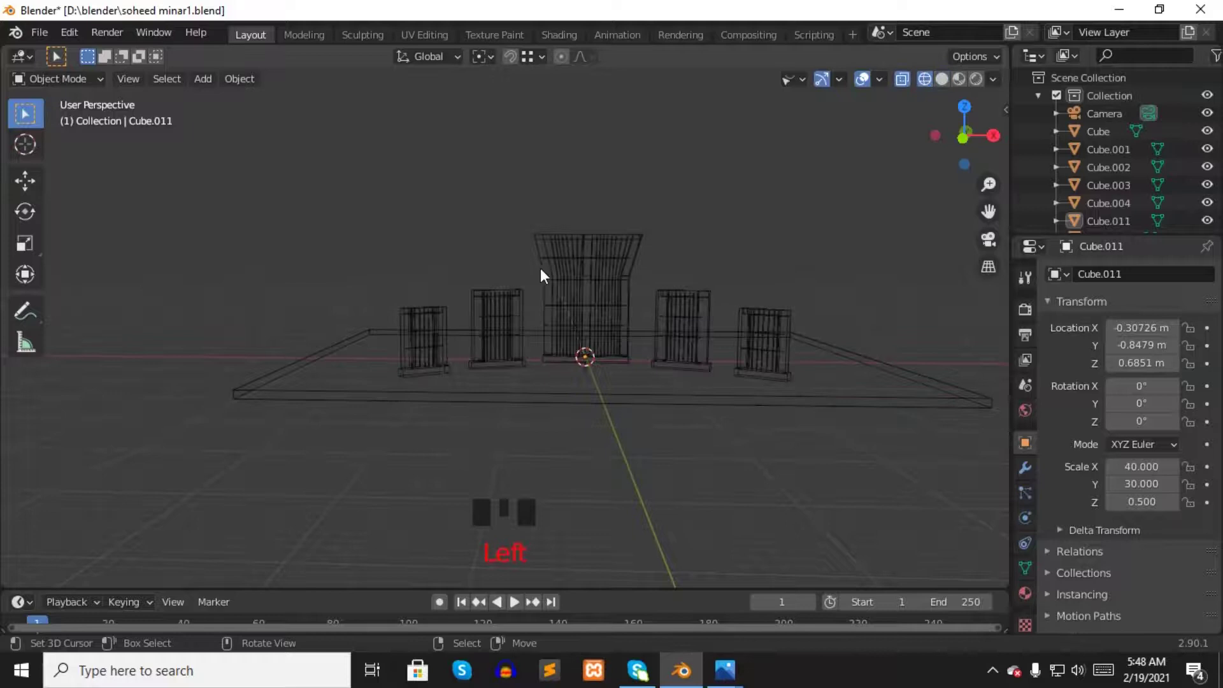
middle_click(746, 307)
key("KP_1")
- Move the platform slab up in Z until it meets the bases of all five frames
left_click_drag(310, 203, 652, 346)
key("g")
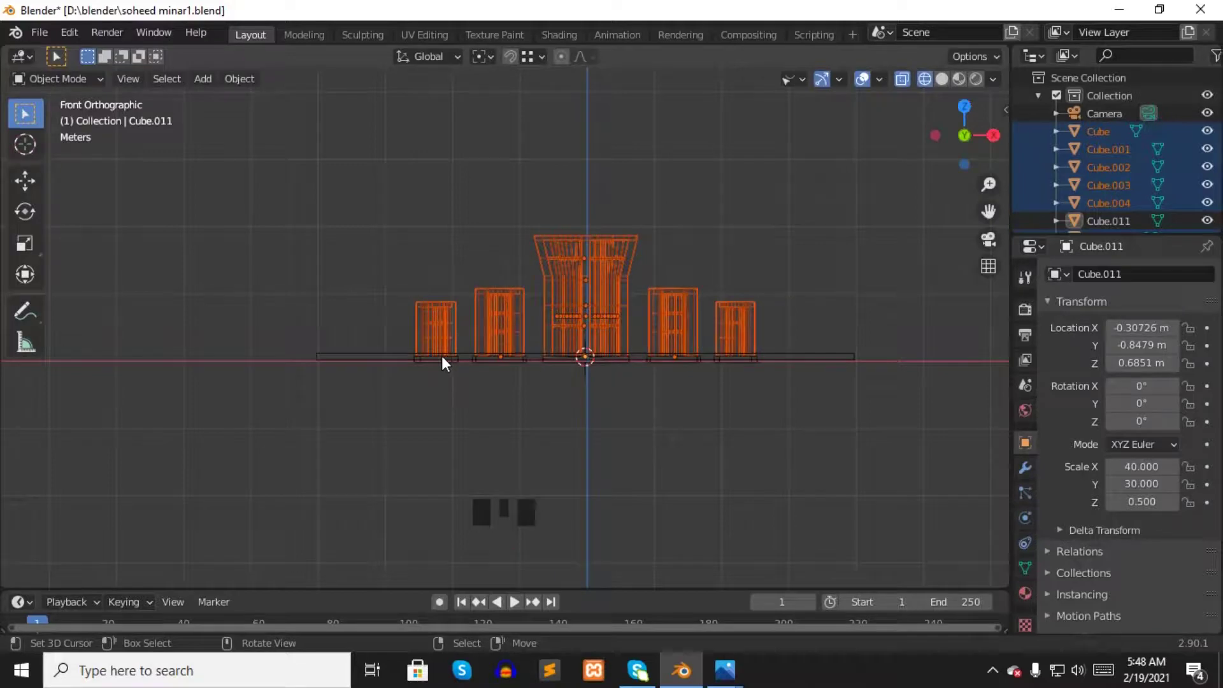
left_click_drag(449, 248, 949, 87)
left_click(949, 87)
left_click_drag(463, 280, 743, 298)
key("KP_1")
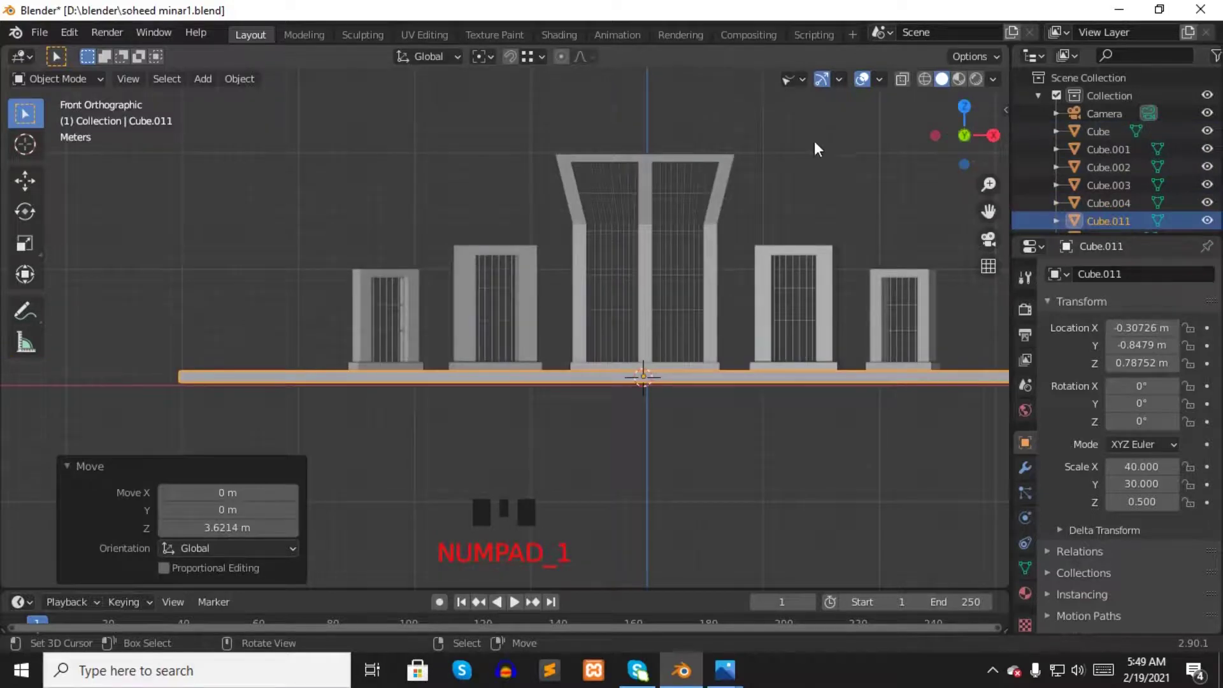
- Return to solid shading and select the platform slab for the next steps
right_click(817, 146)
left_click_drag(831, 197, 879, 144)
key("KP_1")
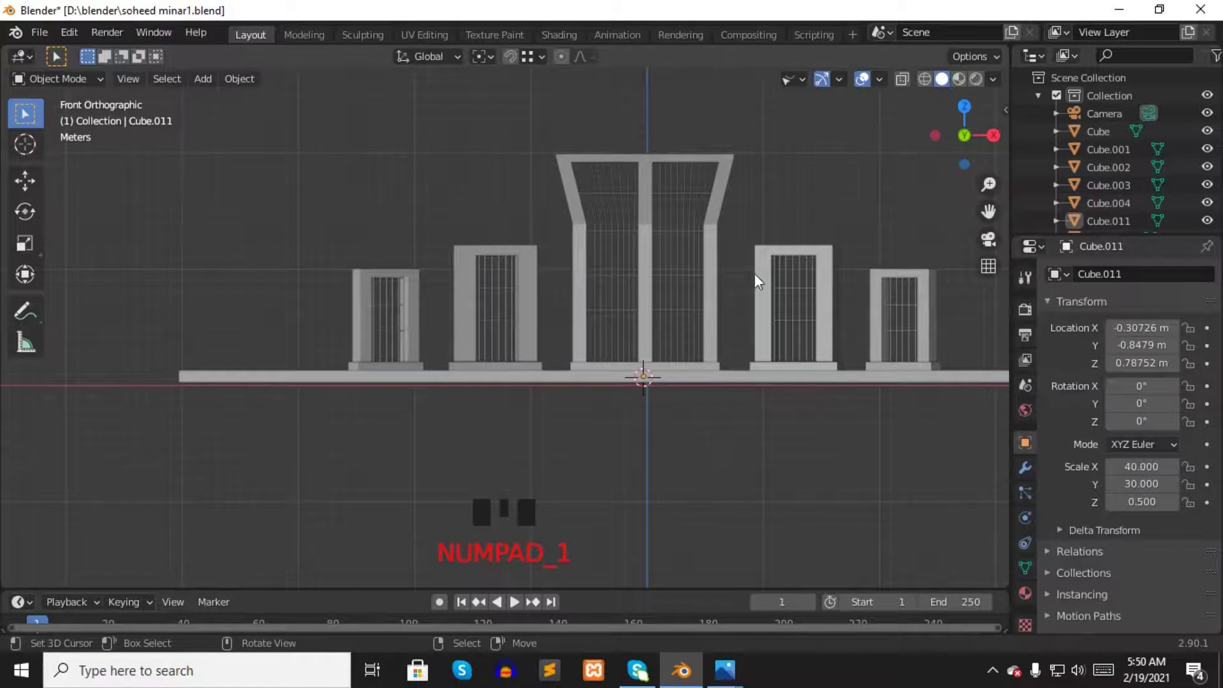
scroll("down", 3)
left_click(562, 342)
right_click(584, 386)
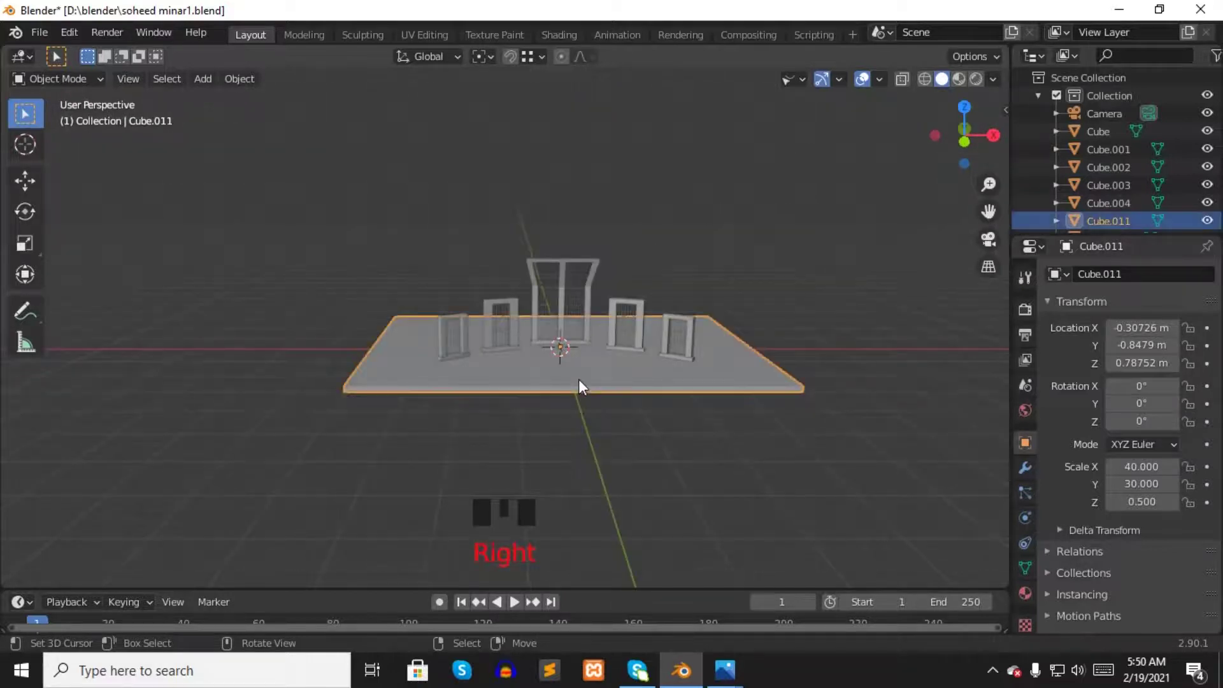
- Duplicate the platform slab and lower the copy beneath it, checking from the side
key("shift+d")
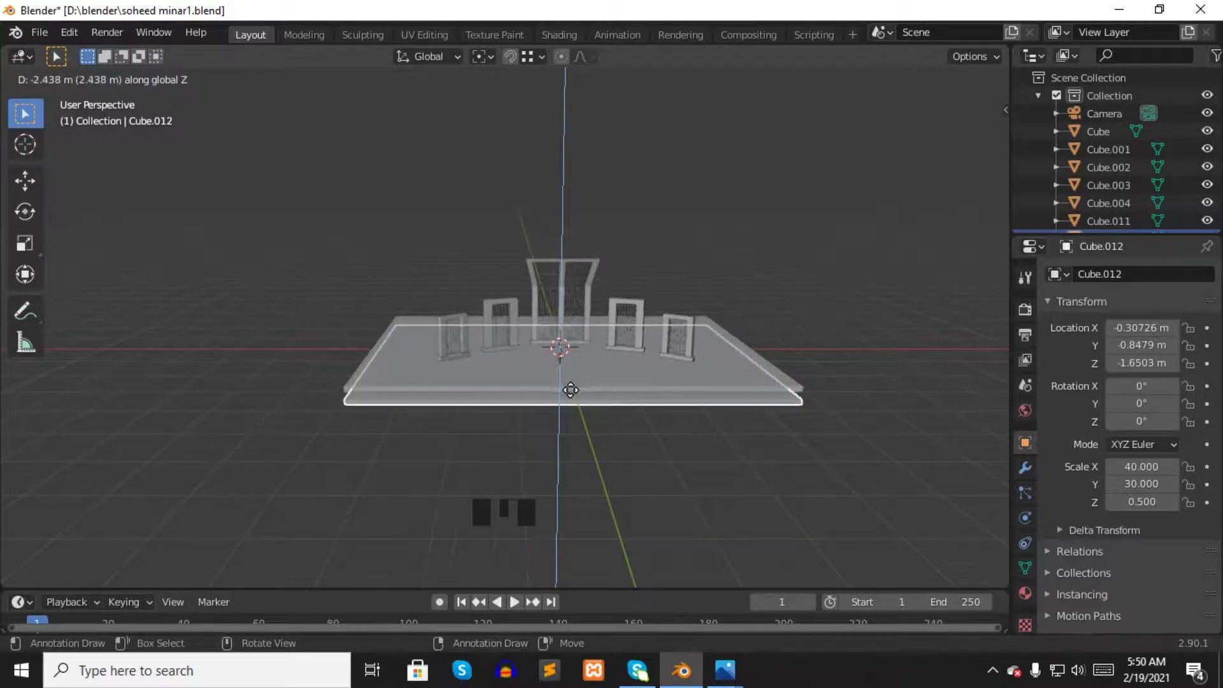
left_click_drag(619, 407, 739, 360)
key("KP_1")
key("KP_3")
scroll("up", 3)
key("g")
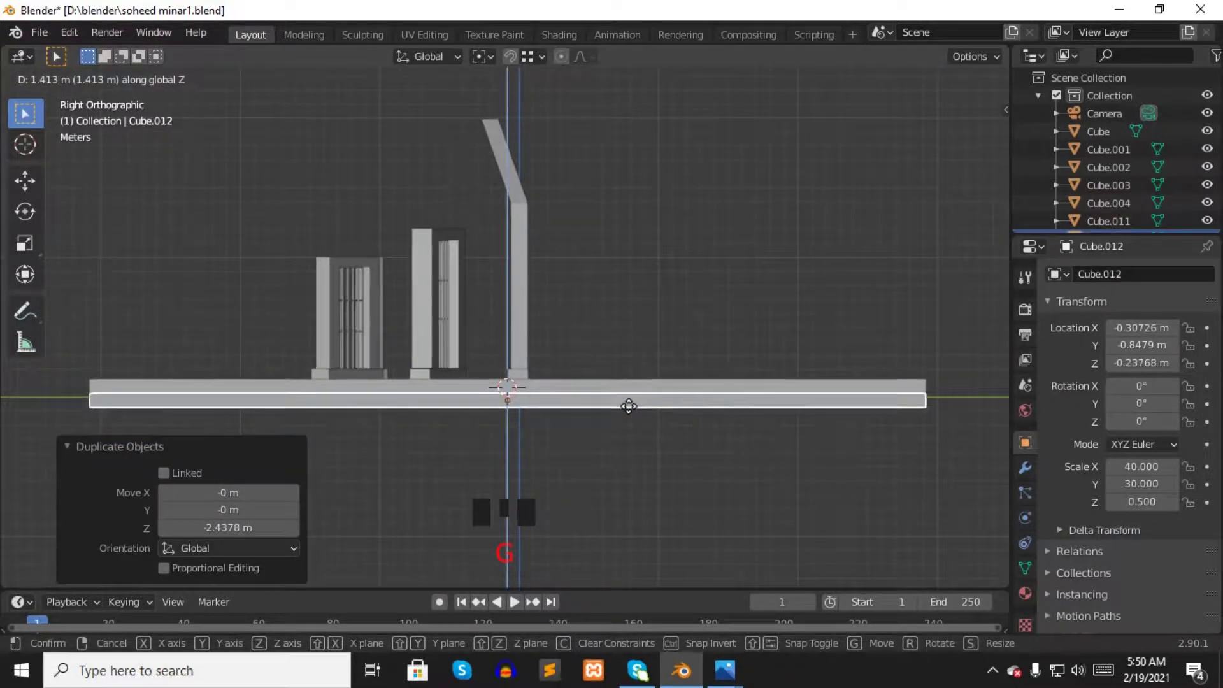
key("KP_1")
- Set the lower slab's origin to the 3D cursor and scale it slightly larger
scroll("down", 3)
left_click_drag(688, 408, 419, 328)
left_click(419, 327)
left_click_drag(468, 336, 178, 102)
left_click_drag(246, 84, 270, 119)
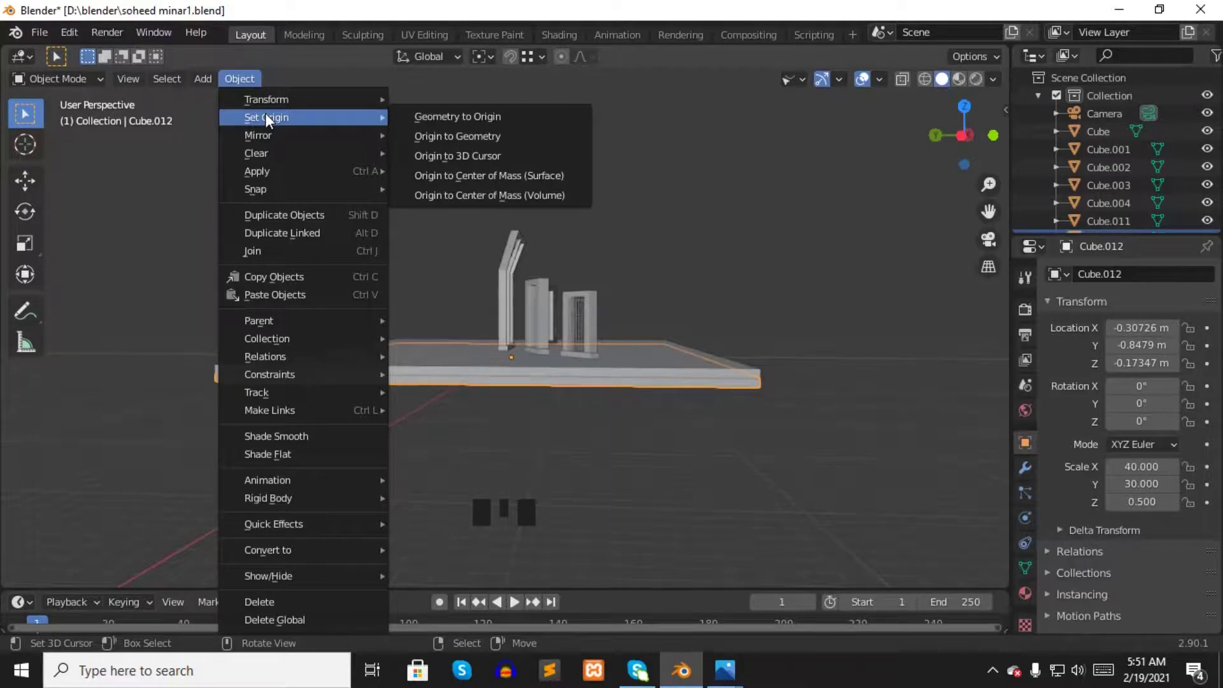
left_click_drag(391, 182, 740, 363)
key("s")
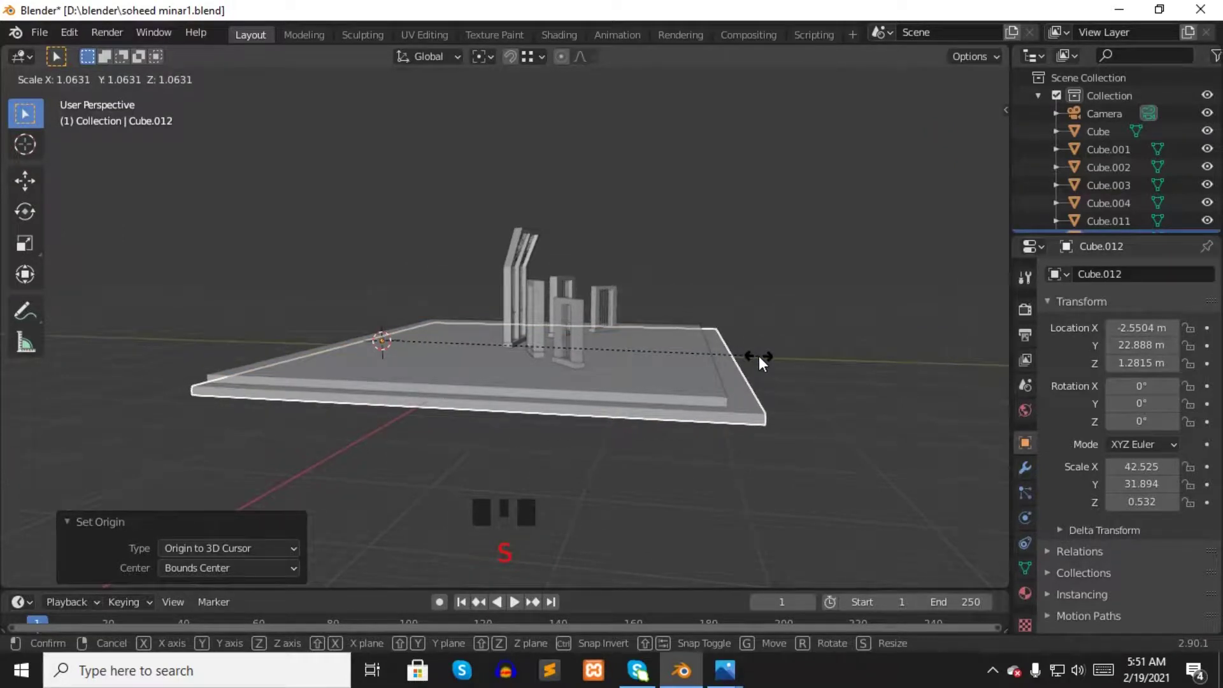
left_click_drag(784, 348, 749, 356)
- Duplicate a third, lower slab and enlarge it beyond the second to finish the stepped plinth
key("shift+d")
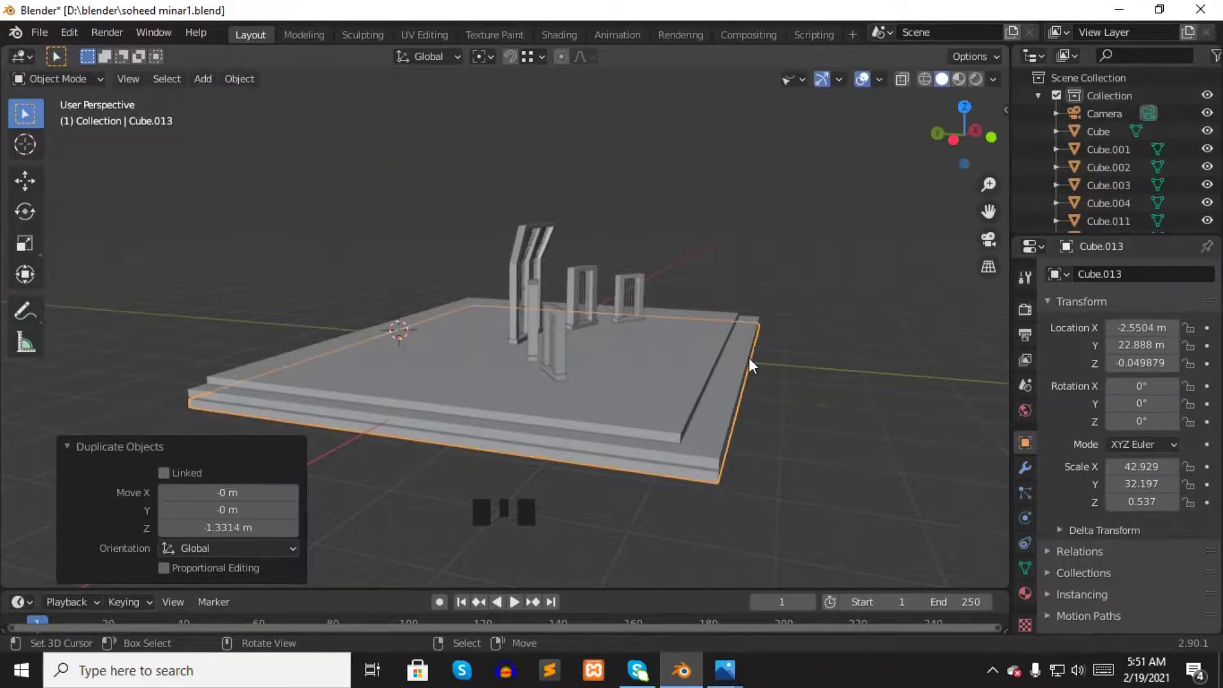
key("s")
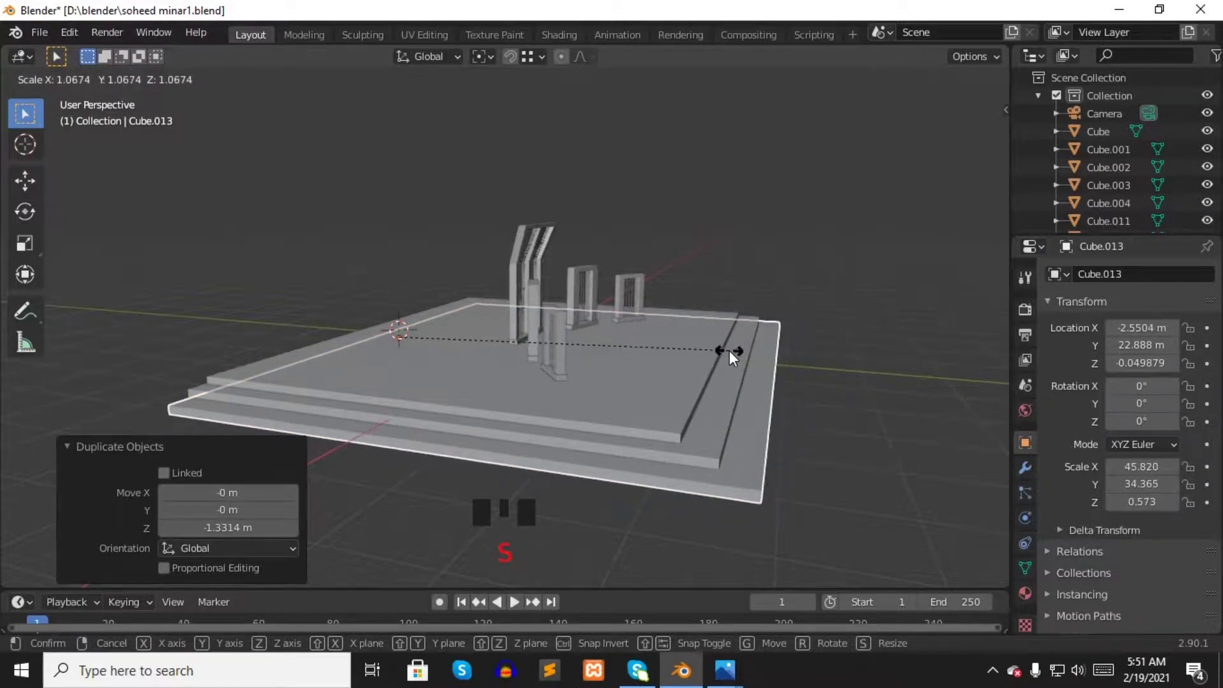
left_click_drag(811, 350, 729, 316)
scroll("down", 3)
right_click(827, 296)
scroll("down", 3)
left_click_drag(837, 296, 399, 317)
key("KP_Decimal")
scroll("up", 3)
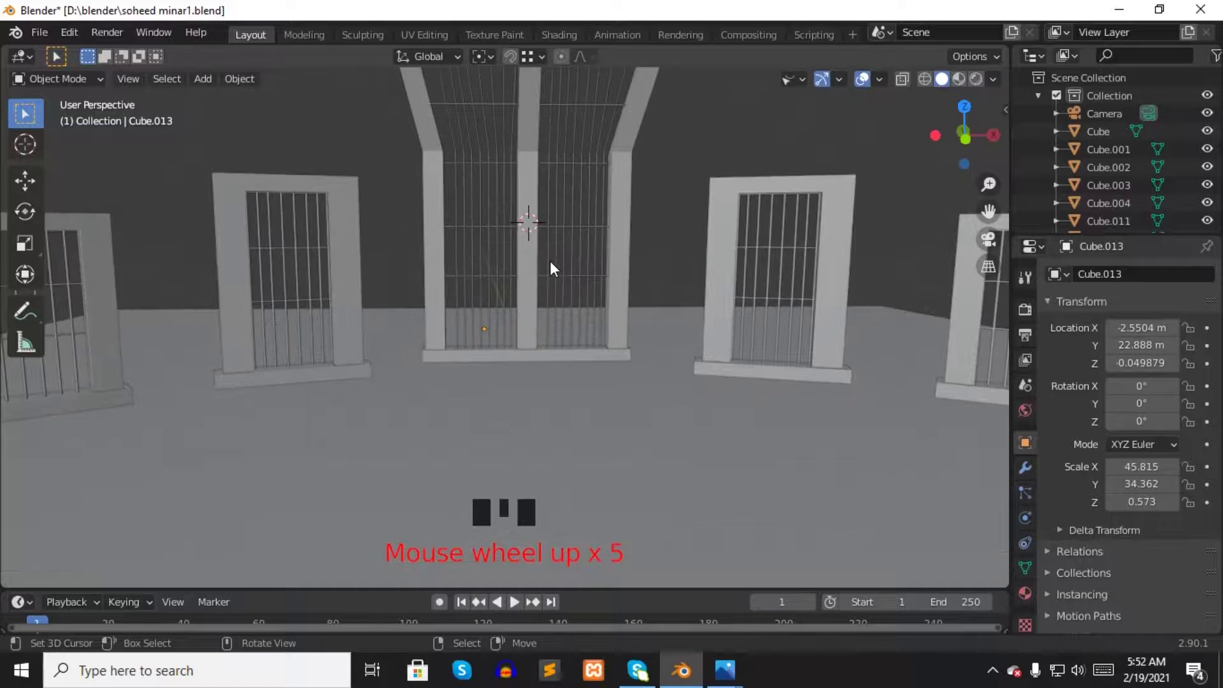
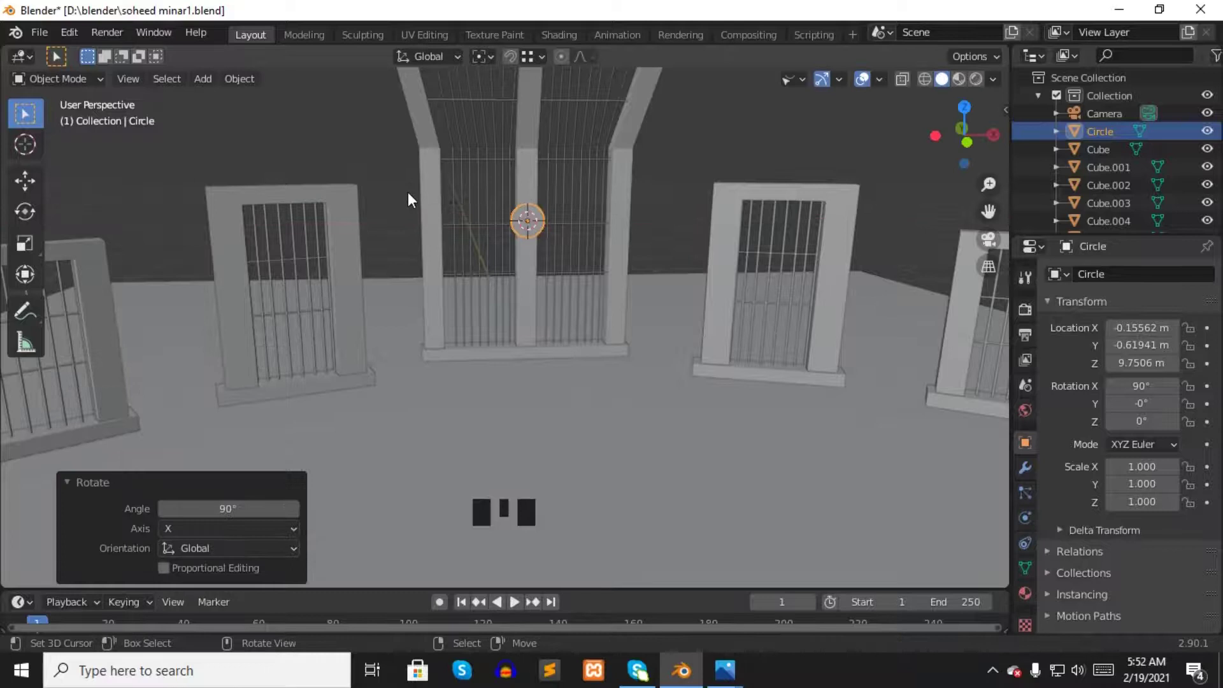
- Scale the new circle to about 6 and push it back along Y behind the central pillars
key("s")
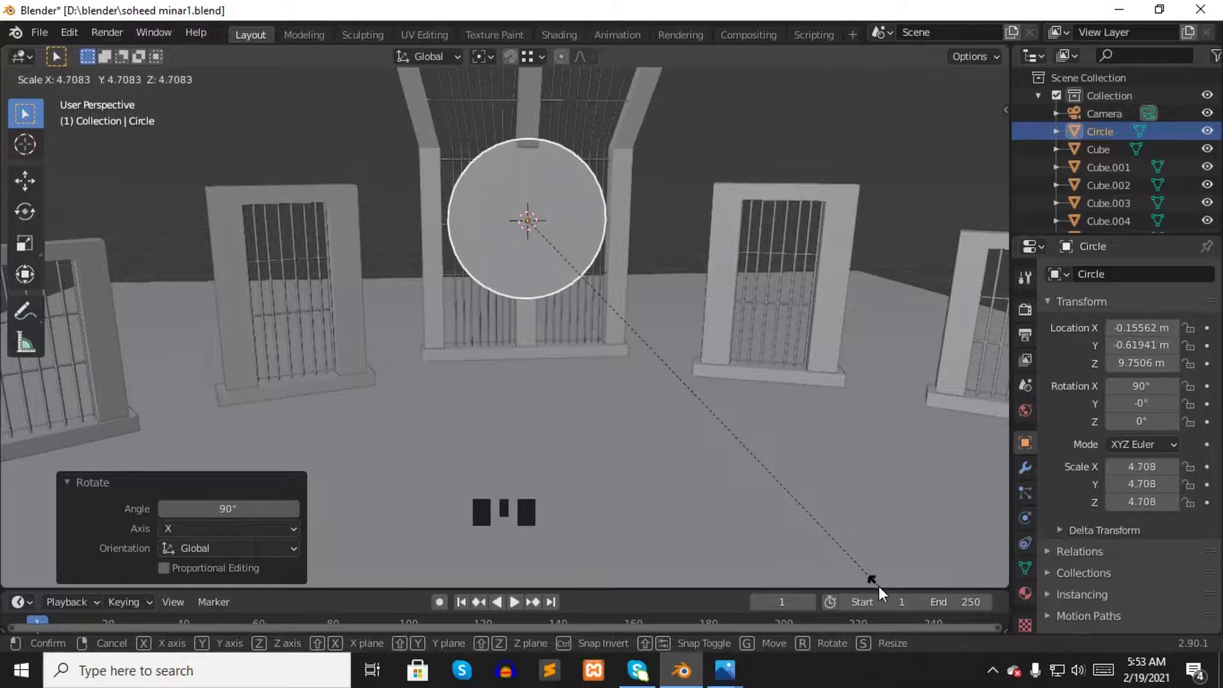
middle_click(423, 264)
key("g")
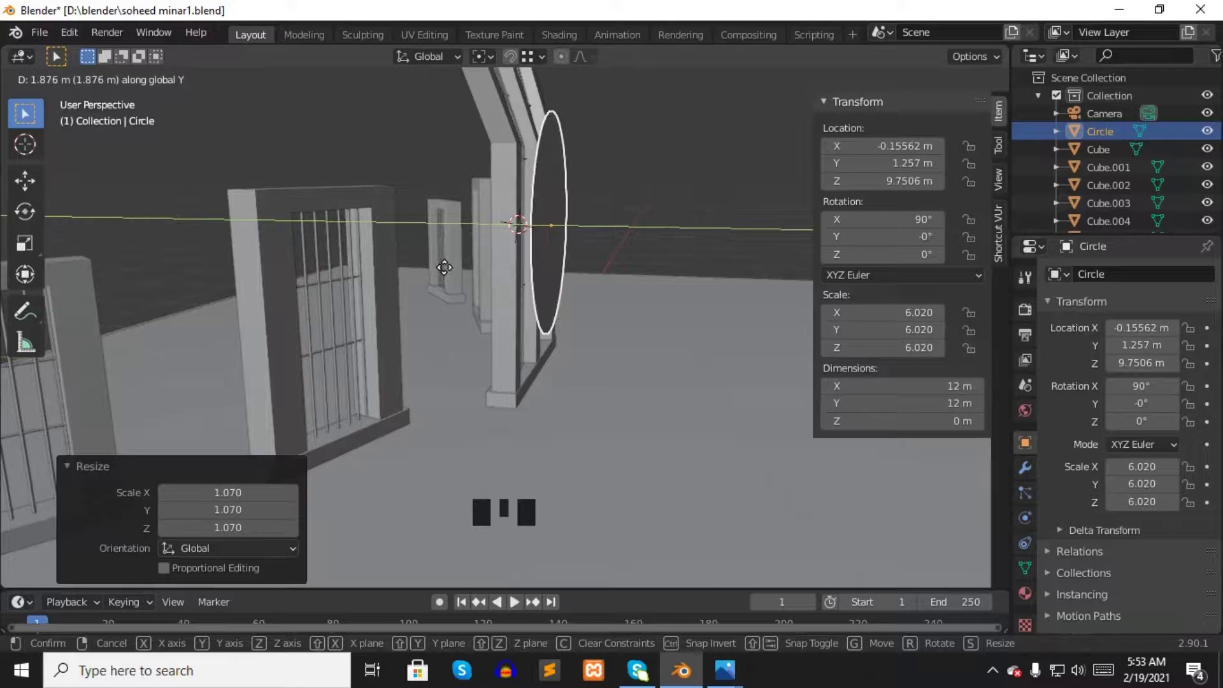
left_click_drag(458, 276, 332, 145)
right_click(331, 145)
- Orbit and zoom around the model to inspect the circle's placement behind the pillars
left_click_drag(356, 151, 629, 185)
key("n")
scroll("down", 3)
scroll("up", 3)
scroll("down", 3)
scroll("up", 3)
scroll("down", 3)
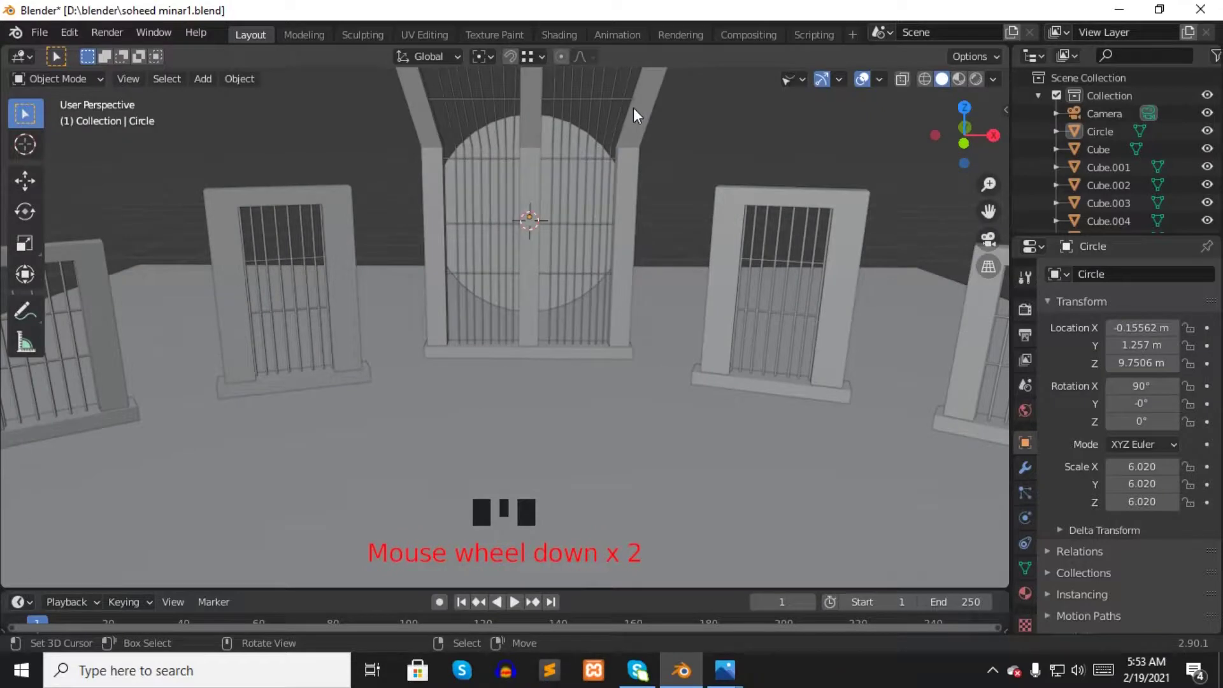
scroll("down", 3)
middle_click(708, 159)
right_click(599, 358)
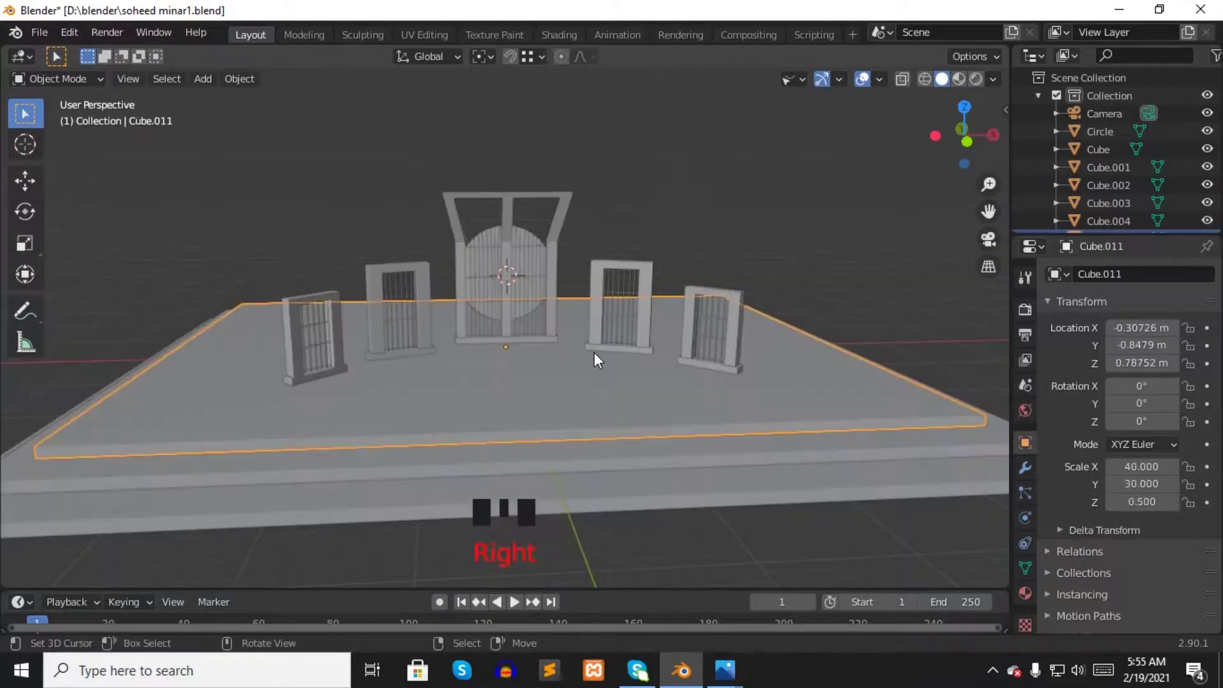
- Save the project, then enlarge the circle by about 1.15 to a scale near 6.9
right_click(722, 225)
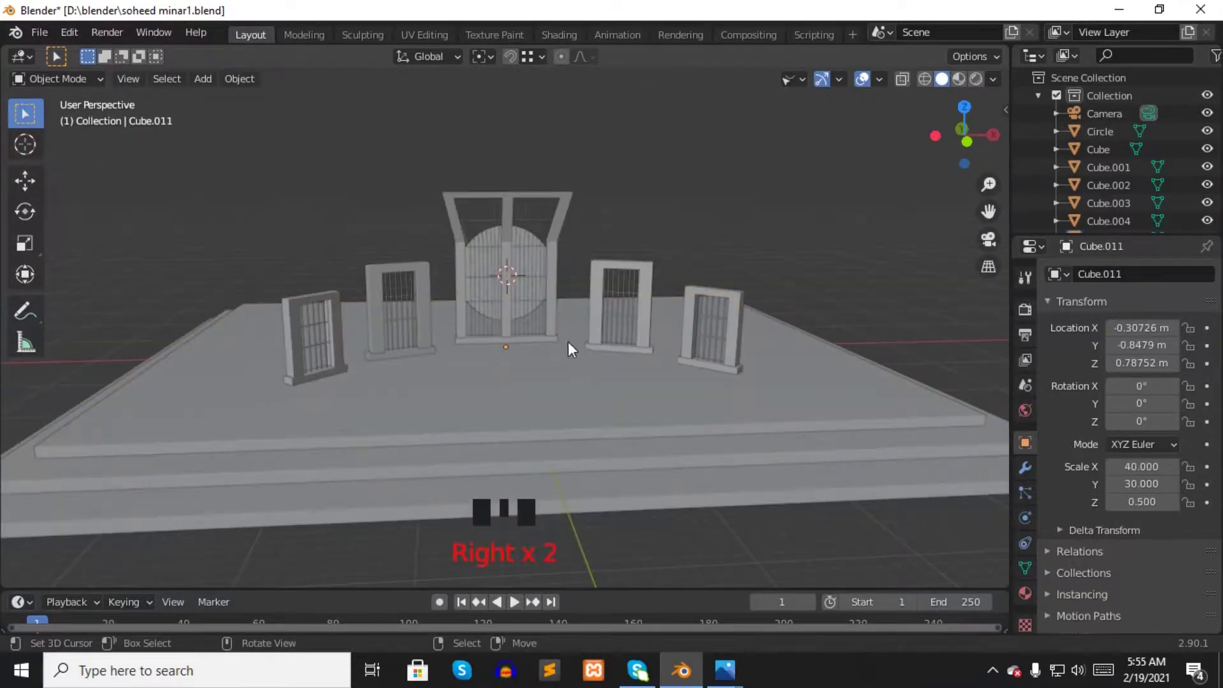
key("ctrl+s")
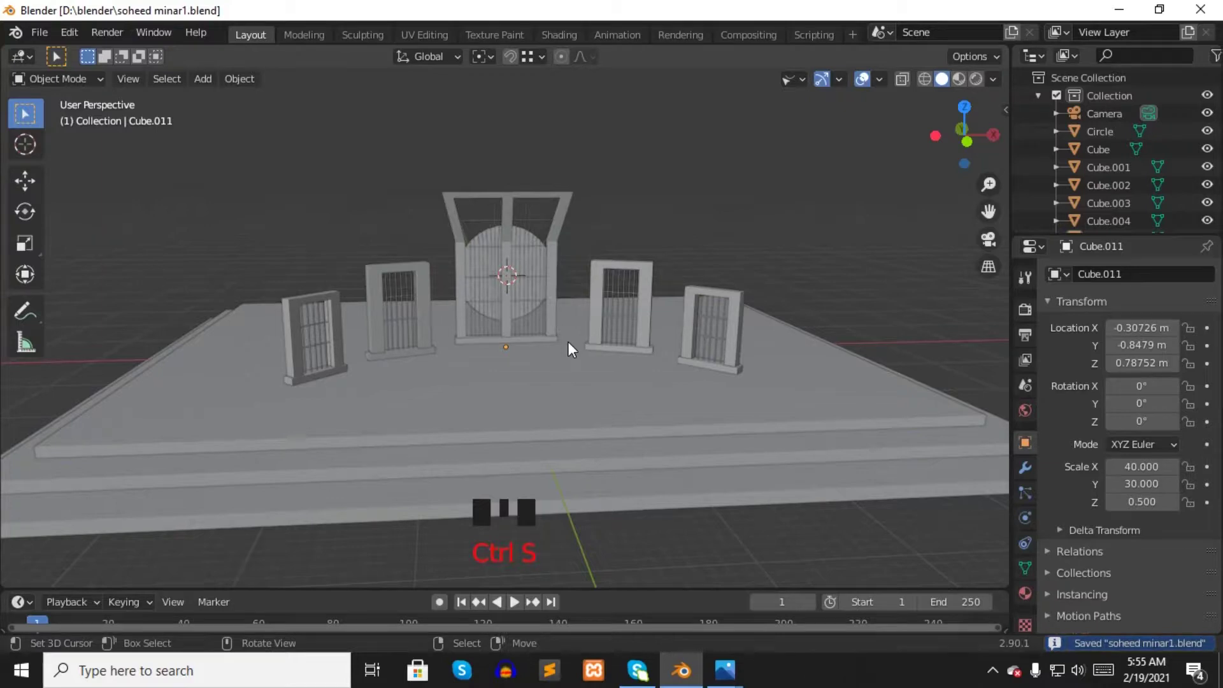
key("s")
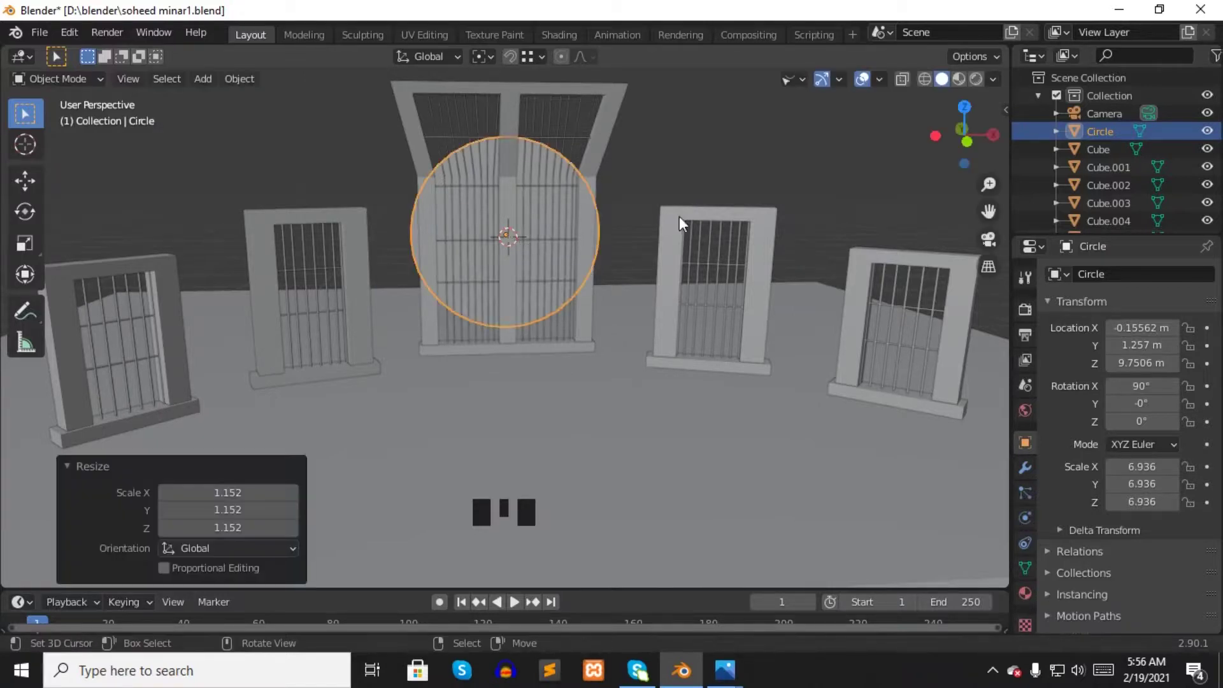
left_click_drag(687, 221, 583, 234)
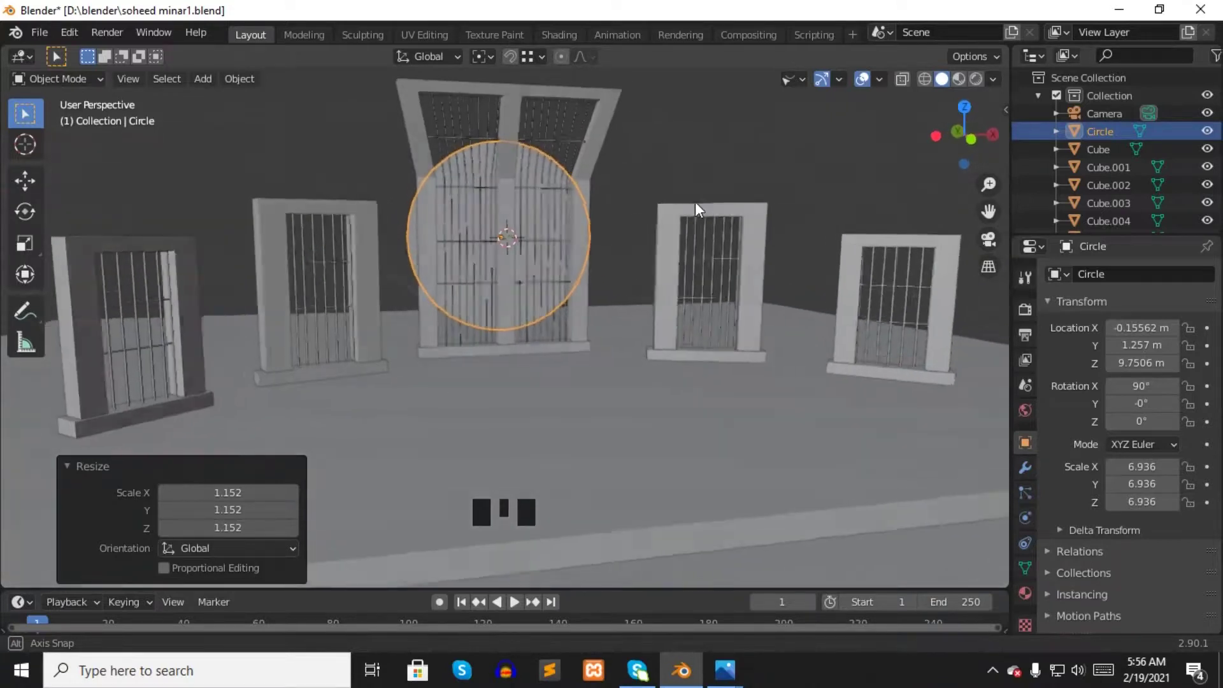